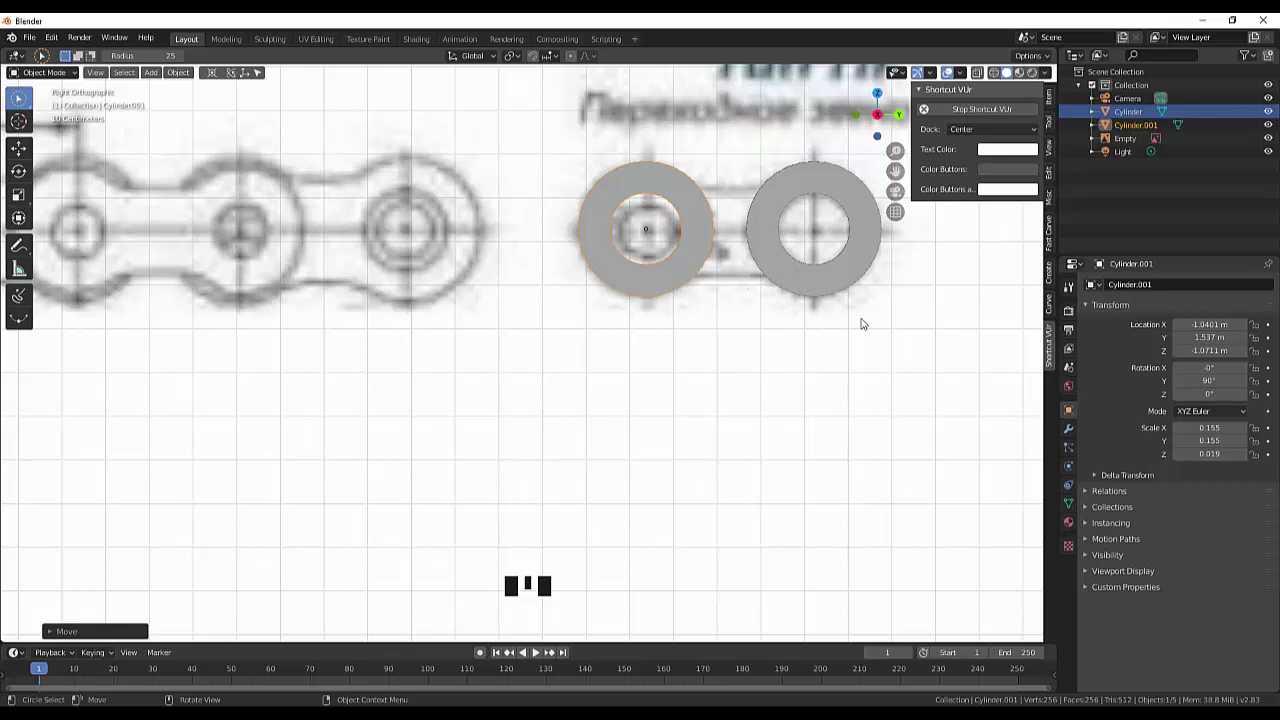
Step: From top view, move the second ring along X so both rings line up on one axis
{"action": "left_click_drag", "start_coordinate": [872, 326], "coordinate": [900, 352]}
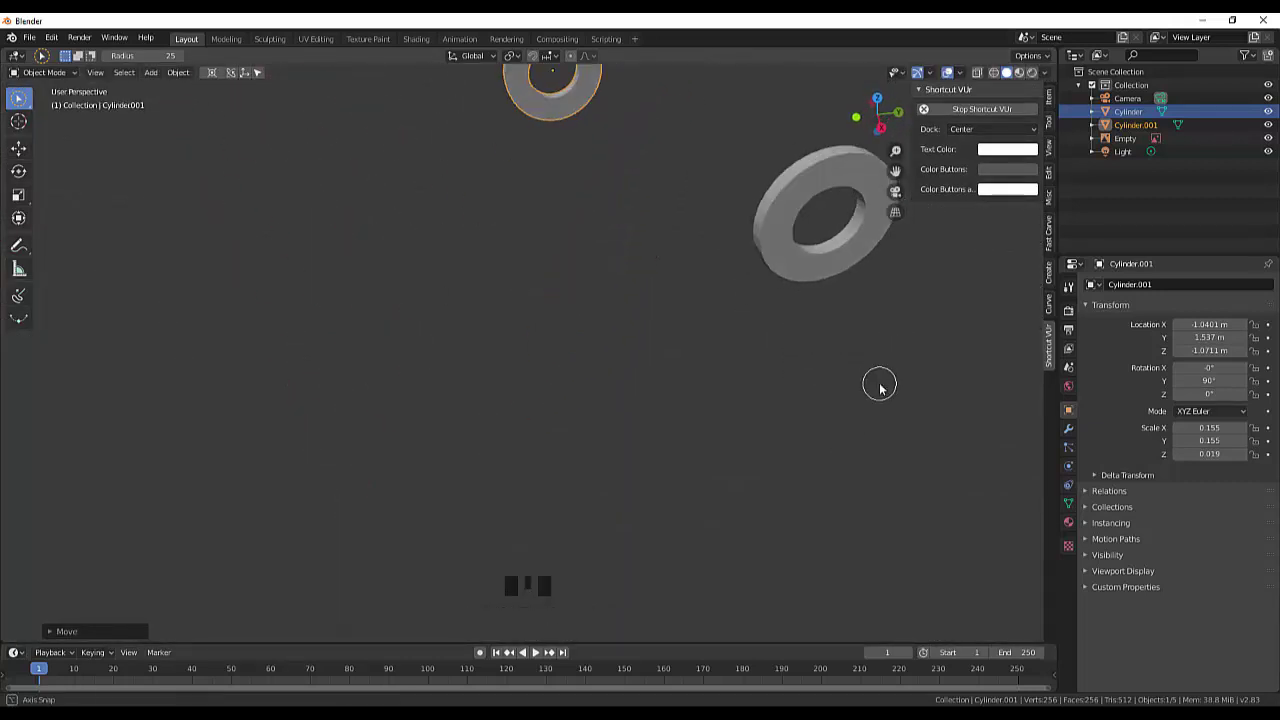
{"action": "scroll", "scroll_direction": "down", "scroll_amount": 3}
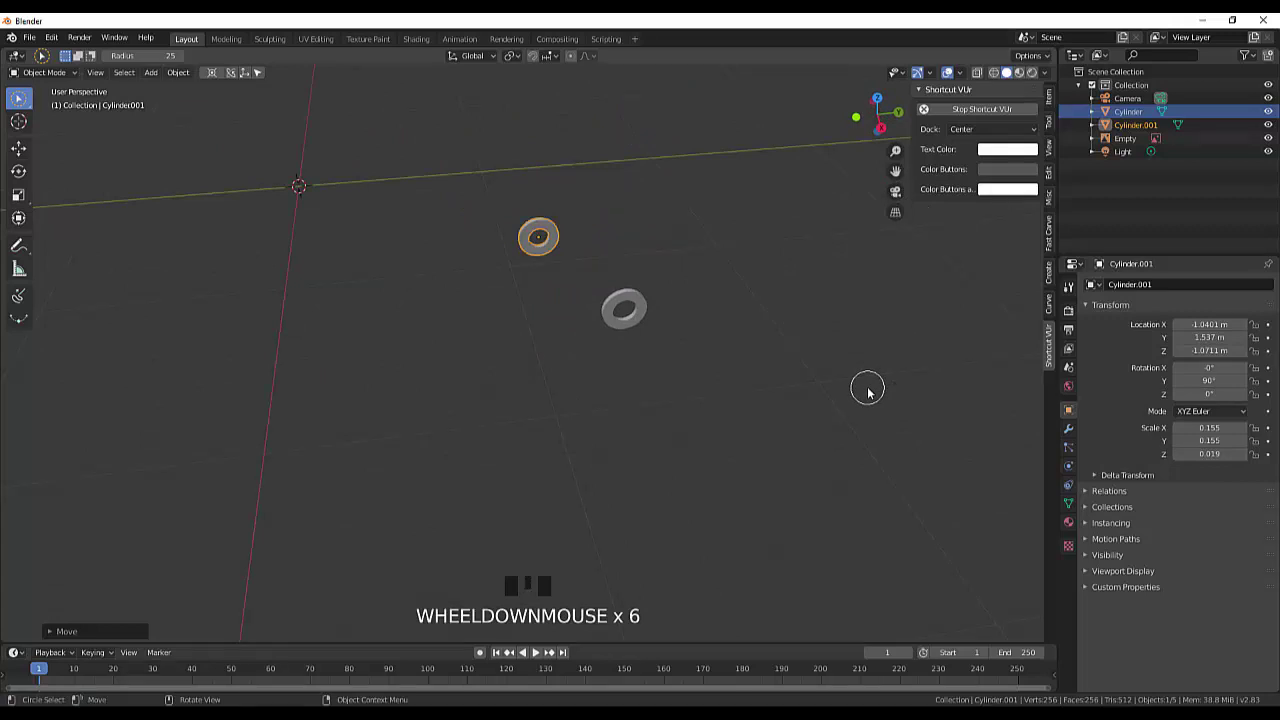
{"action": "left_click_drag", "start_coordinate": [872, 392], "coordinate": [852, 363]}
{"action": "scroll", "scroll_direction": "up", "scroll_amount": 3}
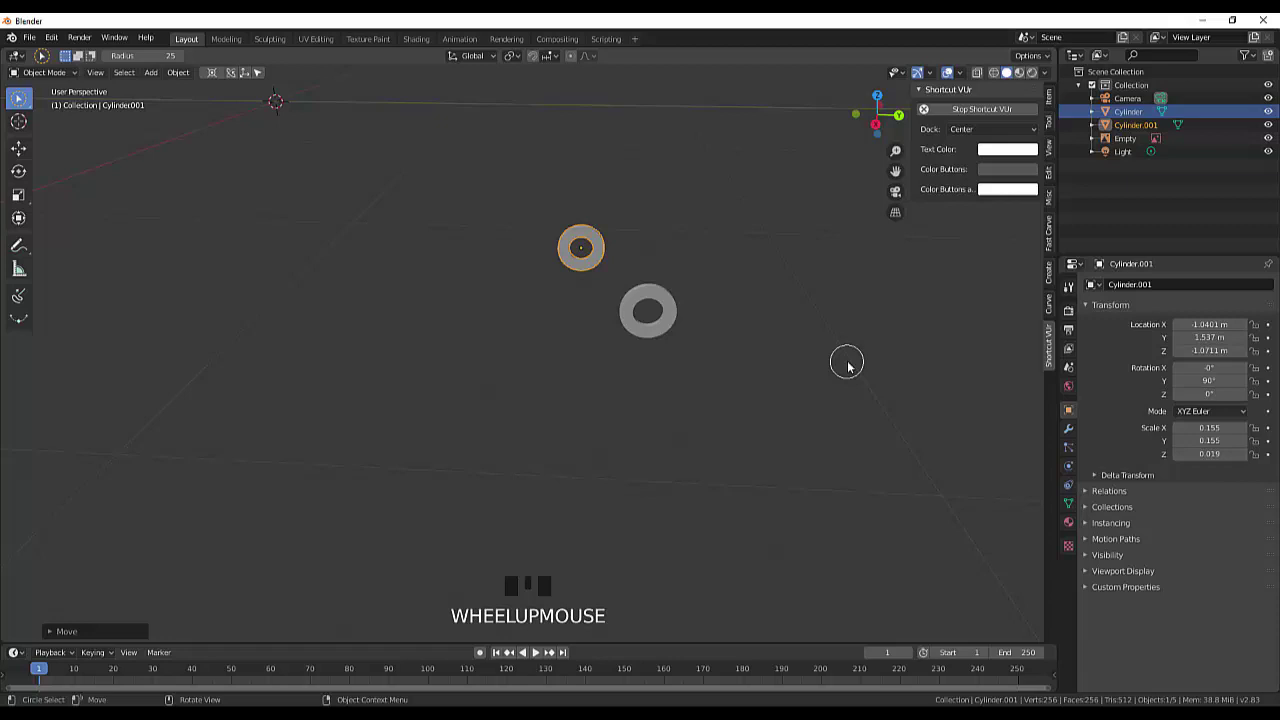
{"action": "key", "text": "KP_7"}
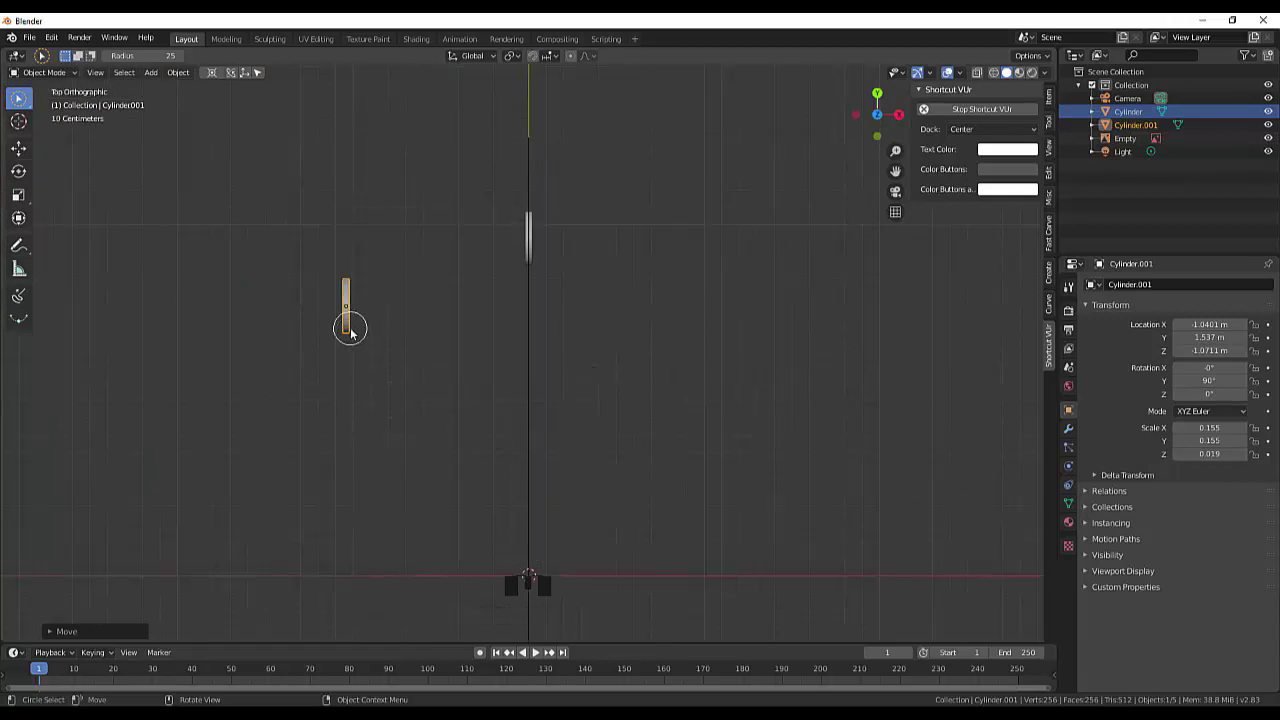
{"action": "key", "text": "g"}
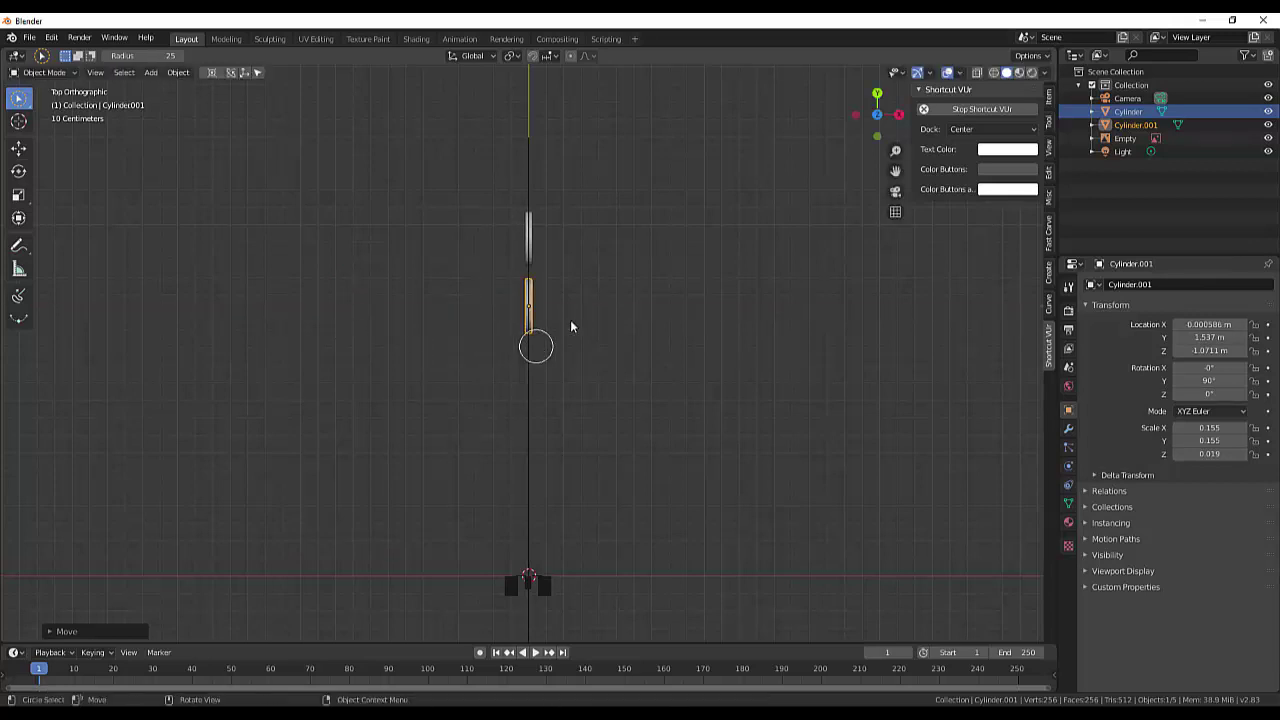
Step: Box-select both rings and slide them along Y toward the centre line, checking from the front
{"action": "left_click_drag", "start_coordinate": [41, 77], "coordinate": [520, 267]}
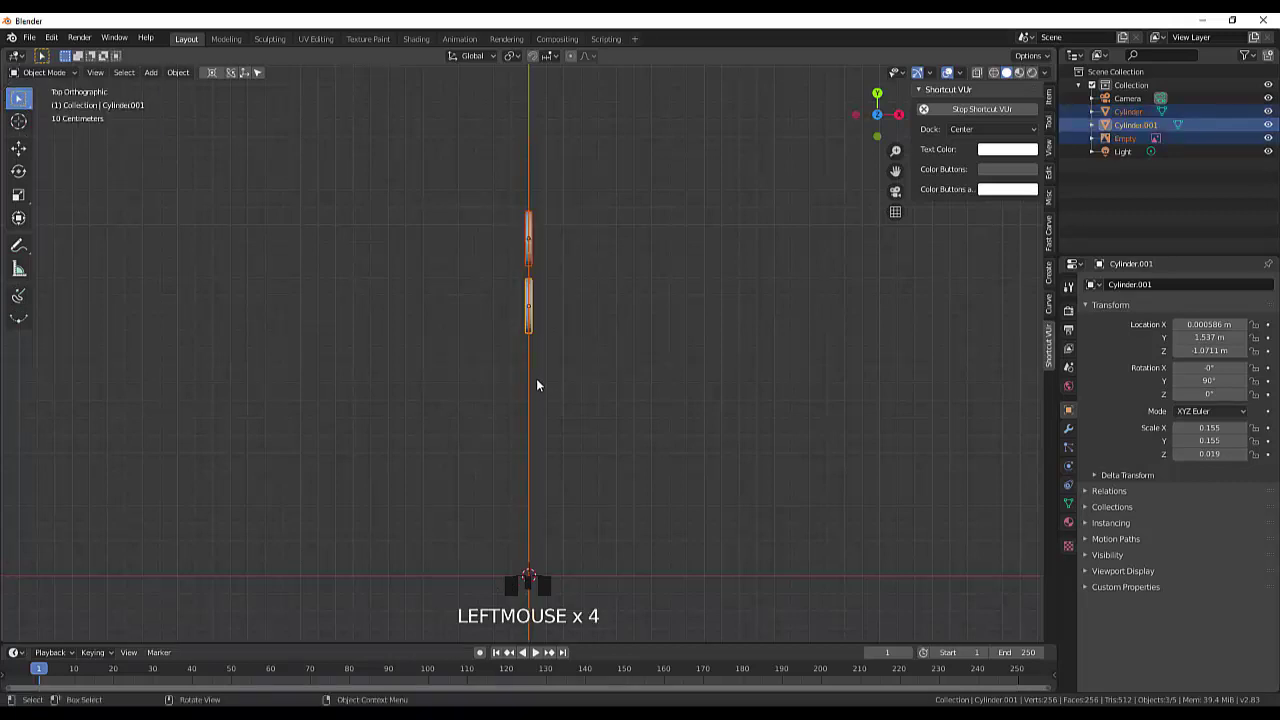
{"action": "scroll", "scroll_direction": "down", "scroll_amount": 3}
{"action": "scroll", "scroll_direction": "up", "scroll_amount": 3}
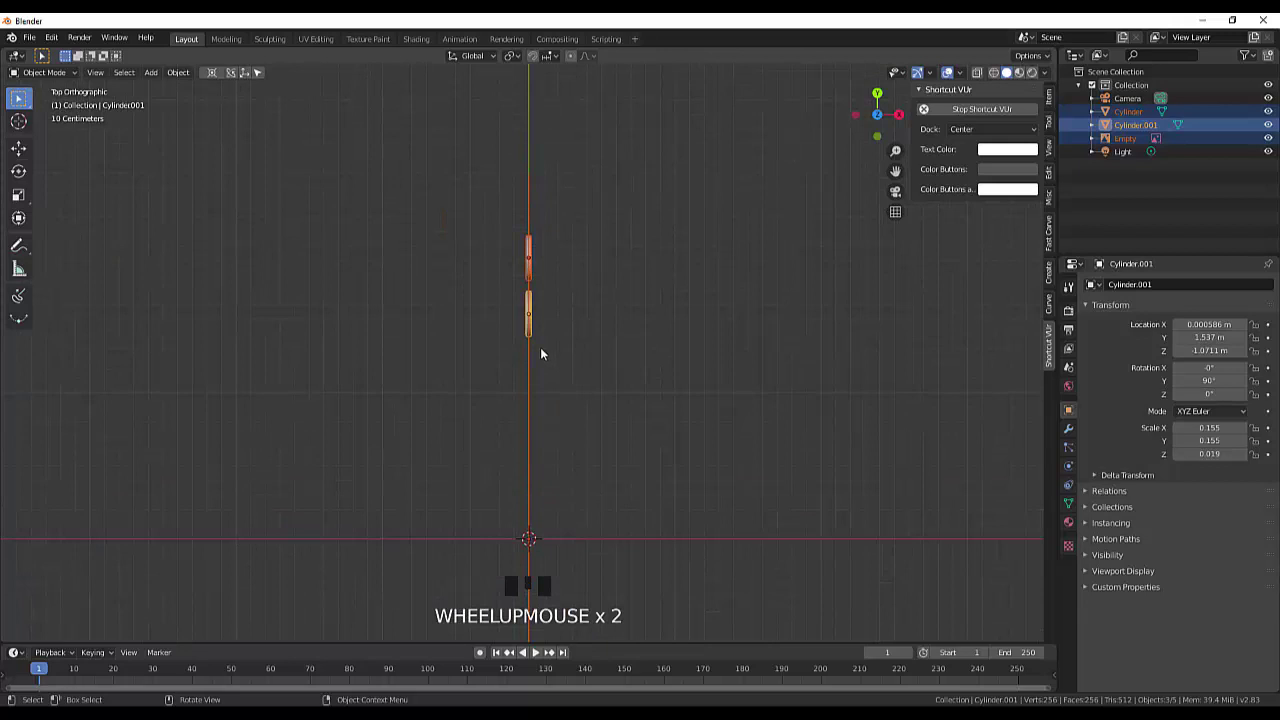
{"action": "key", "text": "g"}
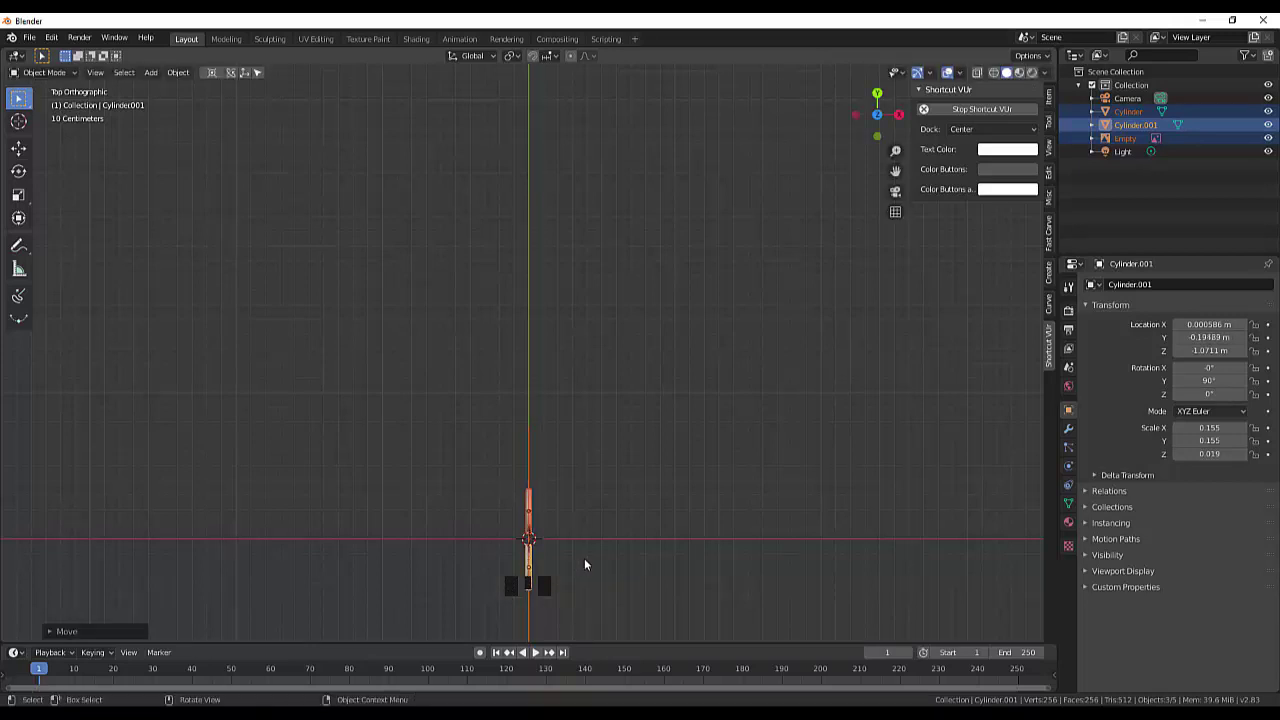
{"action": "left_click_drag", "start_coordinate": [592, 569], "coordinate": [384, 425]}
{"action": "key", "text": "KP_3"}
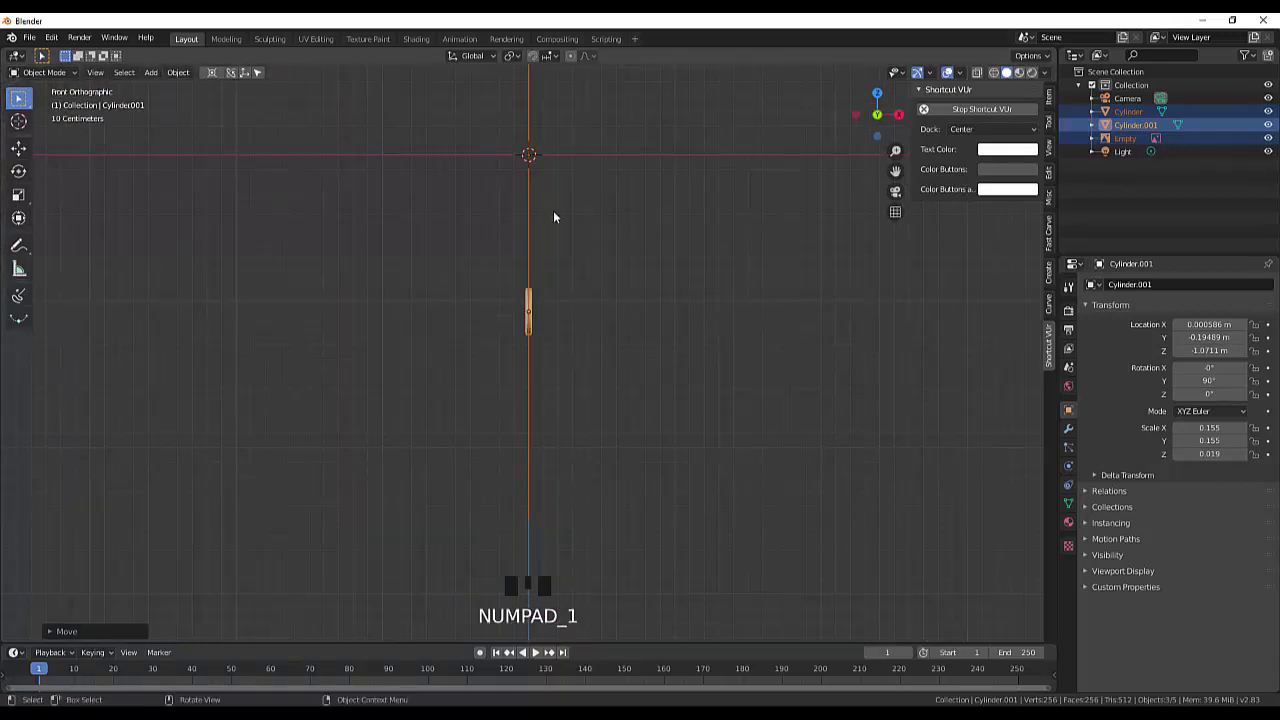
{"action": "left_click_drag", "start_coordinate": [624, 279], "coordinate": [474, 308]}
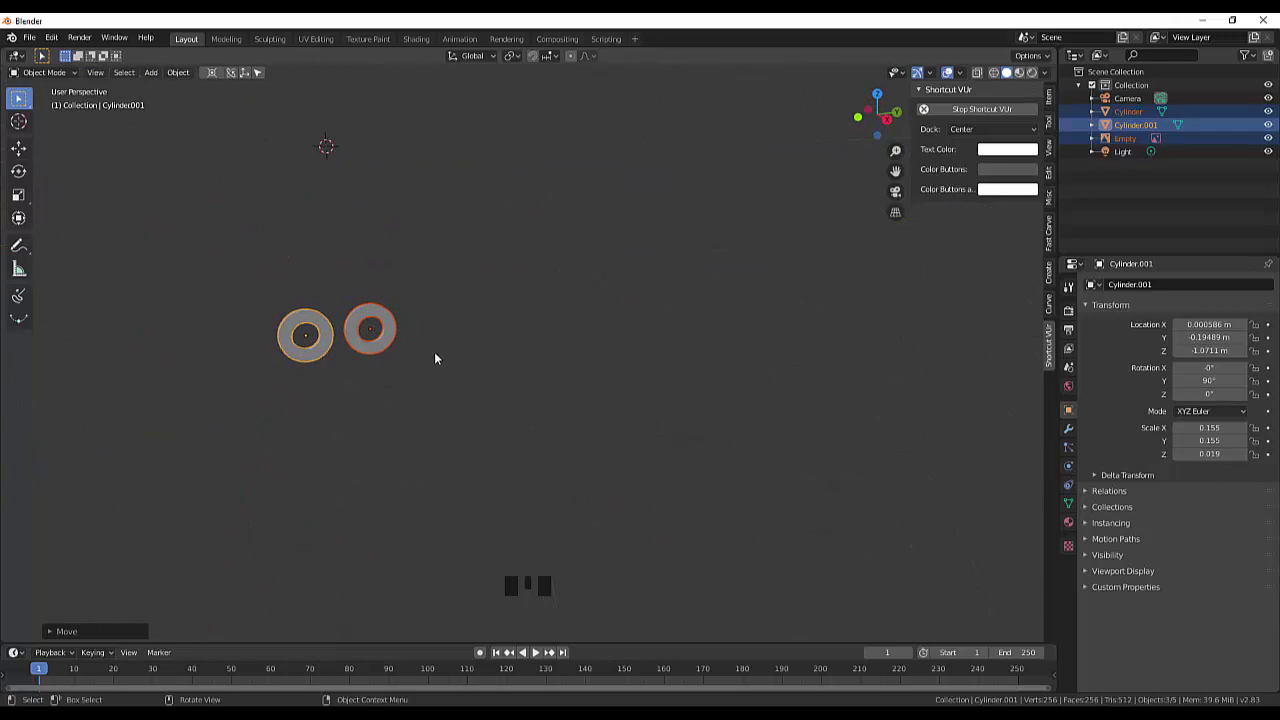
Step: In side view raise both rings along Z onto the centre axis, then select the two rings together
{"action": "key", "text": "KP_3"}
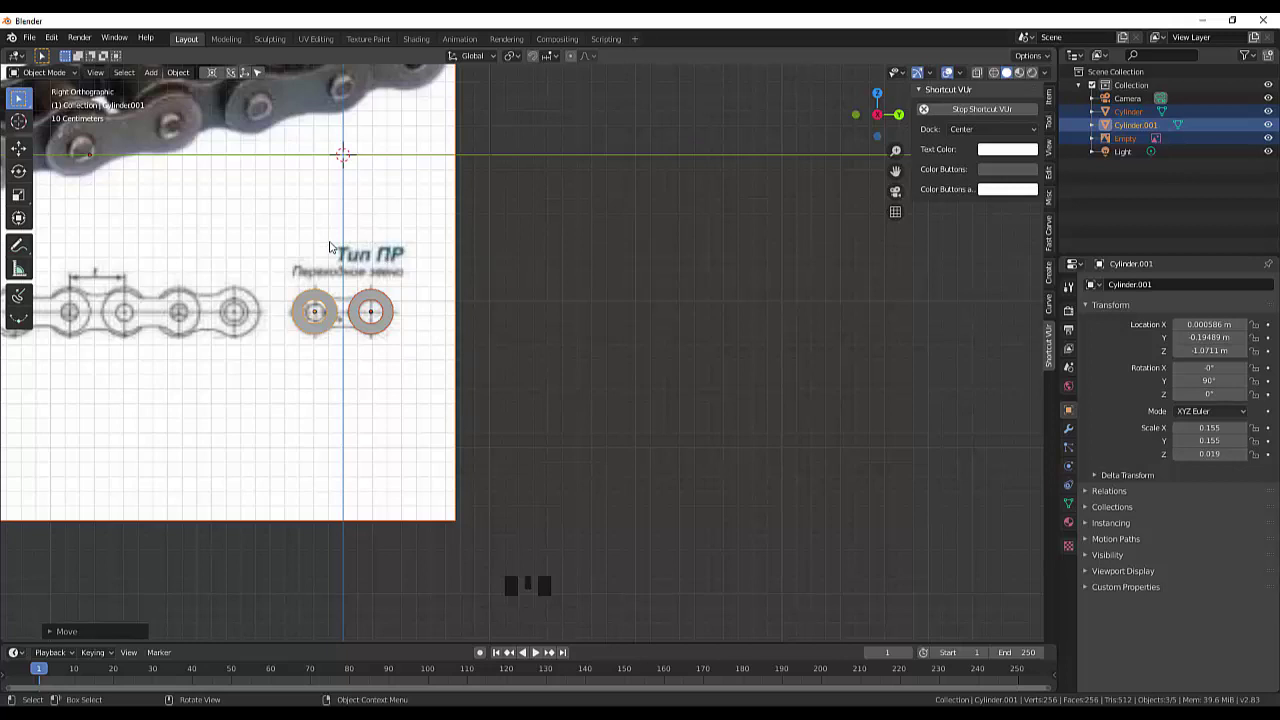
{"action": "key", "text": "g"}
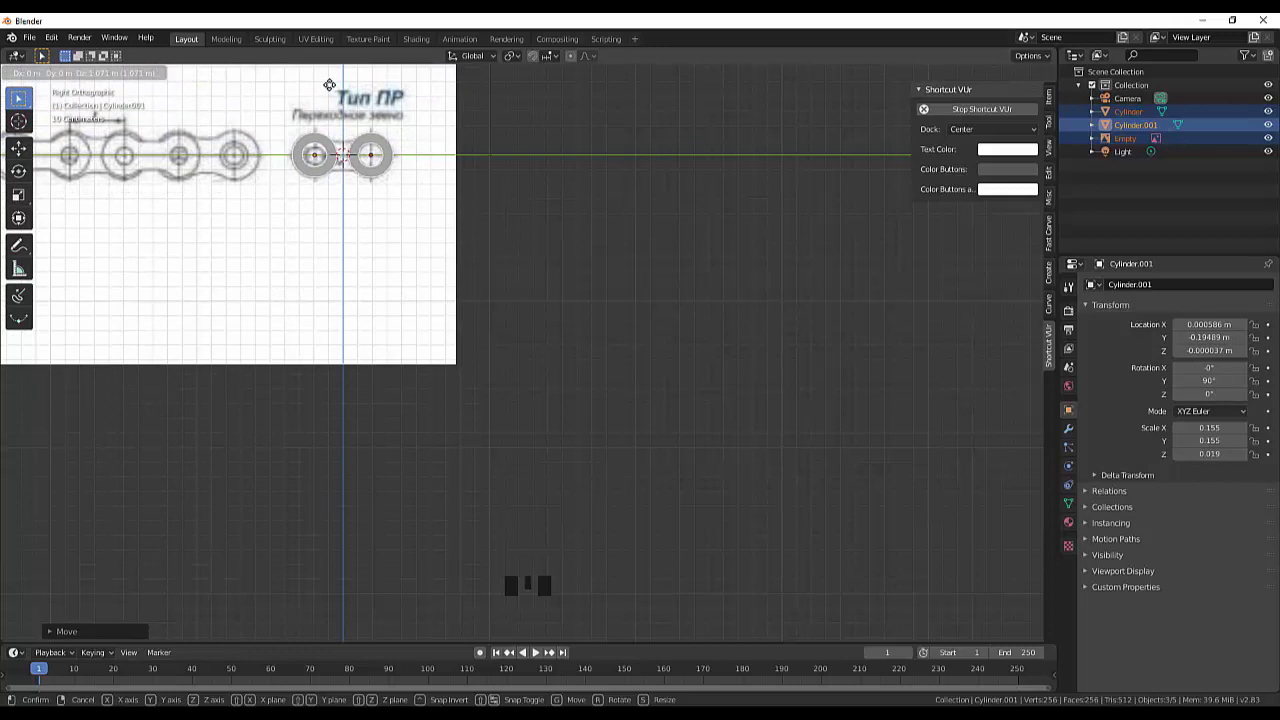
{"action": "left_click", "coordinate": [596, 324]}
{"action": "left_click_drag", "start_coordinate": [590, 327], "coordinate": [536, 337]}
{"action": "scroll", "scroll_direction": "up", "scroll_amount": 3}
{"action": "left_click_drag", "start_coordinate": [471, 250], "coordinate": [408, 319]}
{"action": "left_click", "coordinate": [408, 319]}
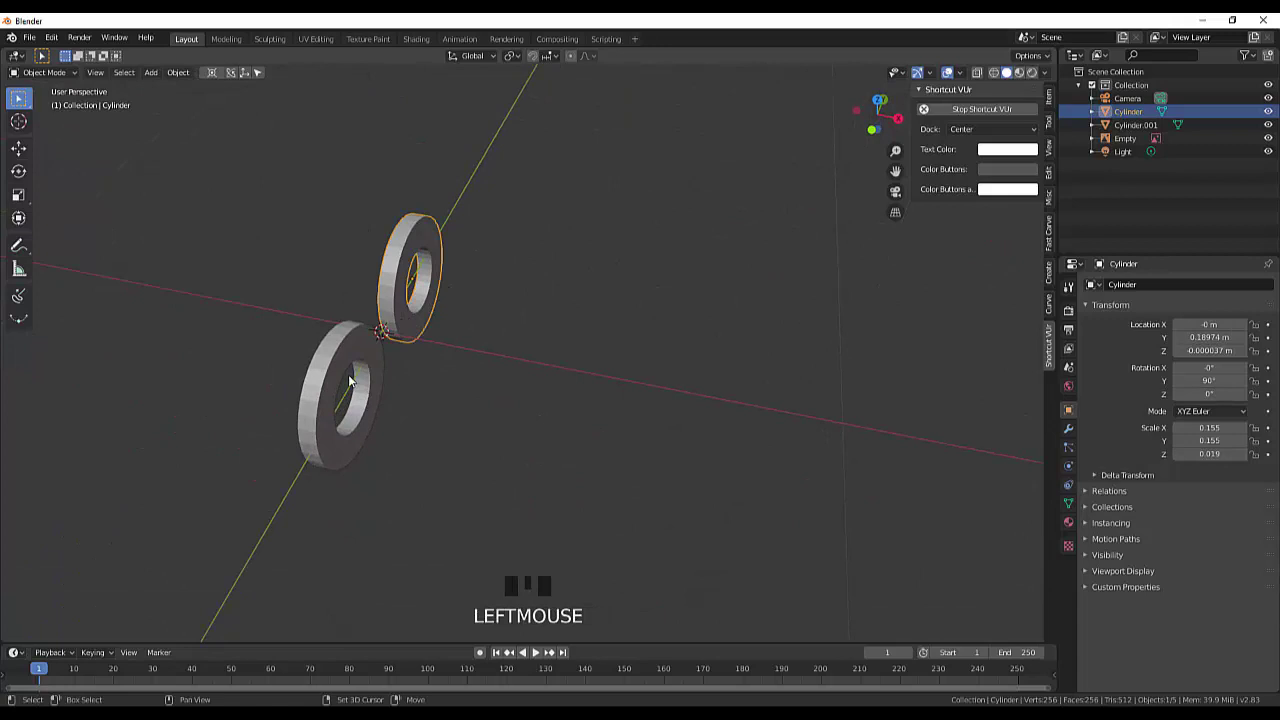
{"action": "left_click", "coordinate": [352, 365]}
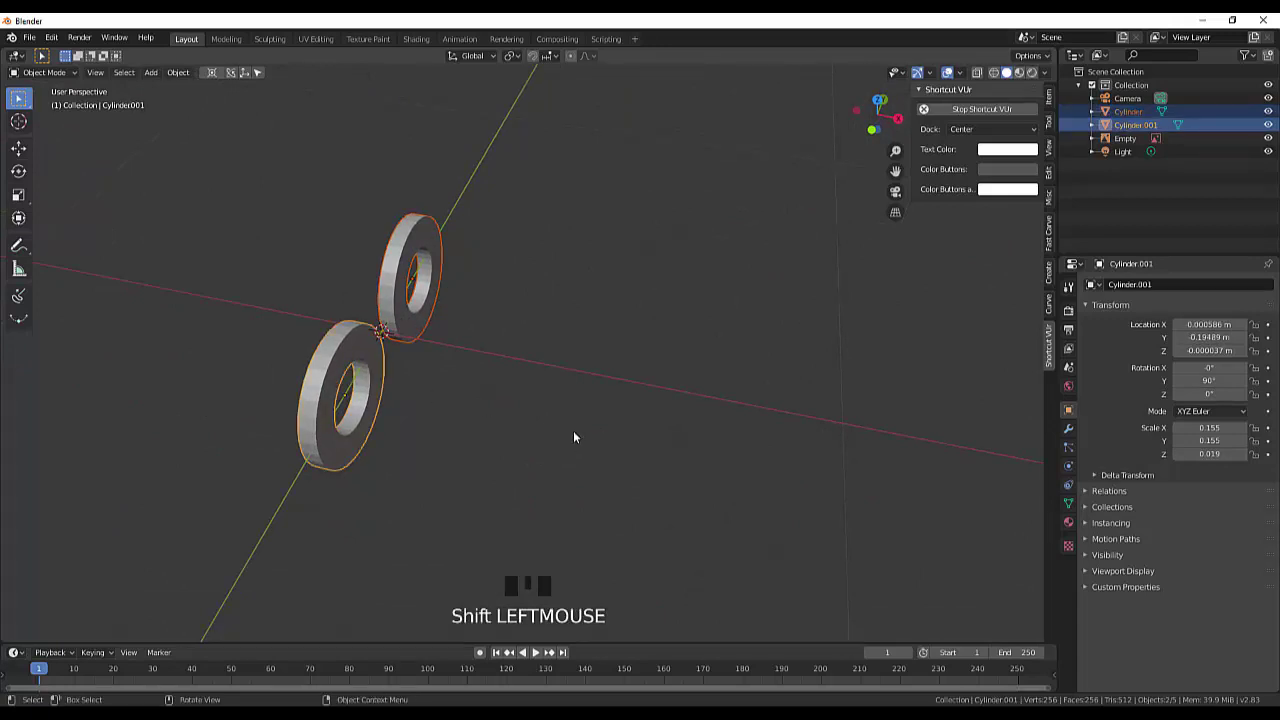
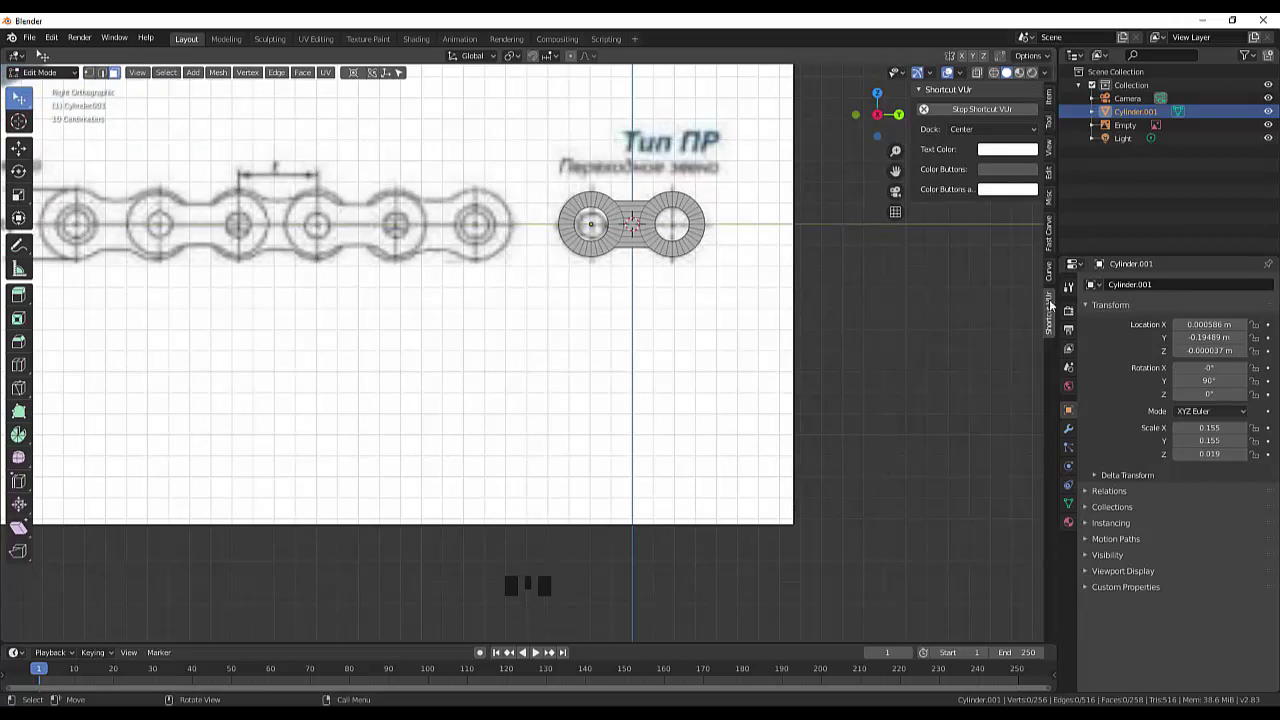
Step: Repeatedly hide and show the link plate in the Outliner to compare it with the reference drawing
{"action": "left_click", "coordinate": [1271, 118]}
{"action": "left_click", "coordinate": [1271, 118]}
{"action": "double_click", "coordinate": [1271, 118]}
{"action": "left_click", "coordinate": [1272, 117]}
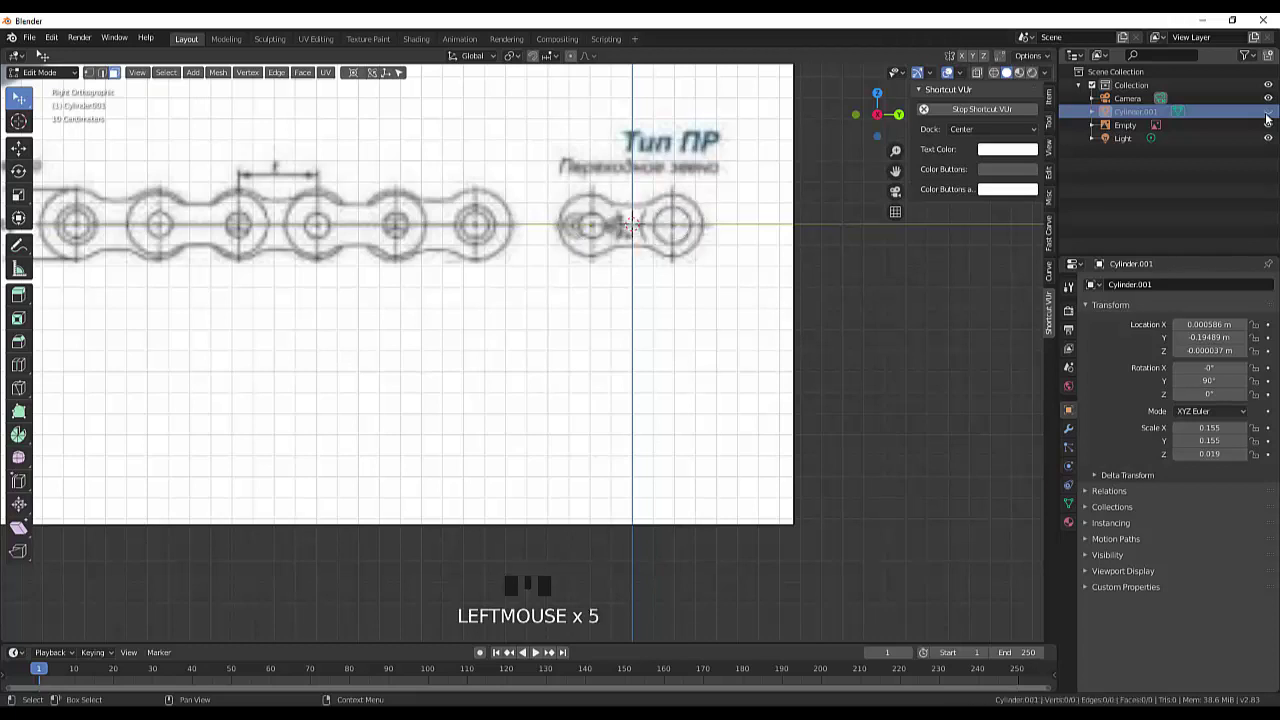
{"action": "left_click", "coordinate": [1270, 117]}
{"action": "left_click", "coordinate": [1270, 117]}
{"action": "left_click", "coordinate": [1270, 117]}
{"action": "left_click", "coordinate": [1270, 117]}
{"action": "left_click", "coordinate": [1270, 117]}
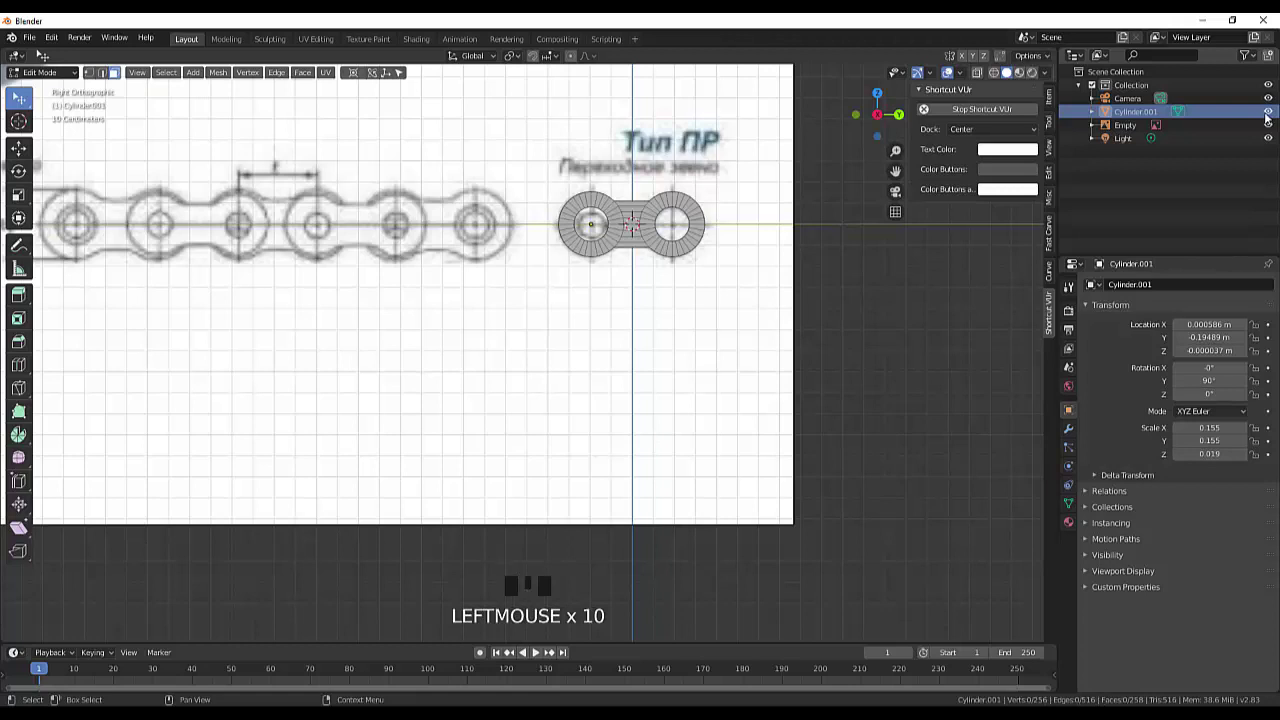
{"action": "left_click", "coordinate": [1270, 117]}
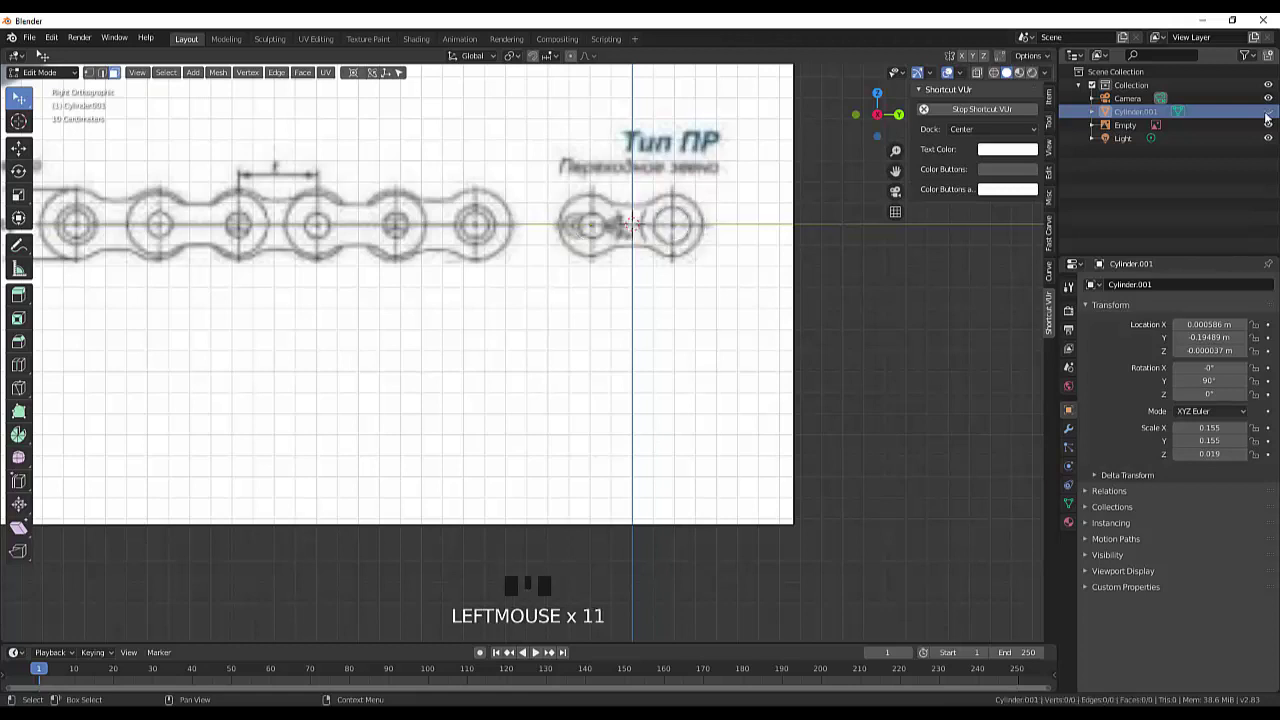
{"action": "left_click", "coordinate": [1270, 117]}
{"action": "left_click", "coordinate": [1270, 117]}
{"action": "left_click", "coordinate": [1270, 113]}
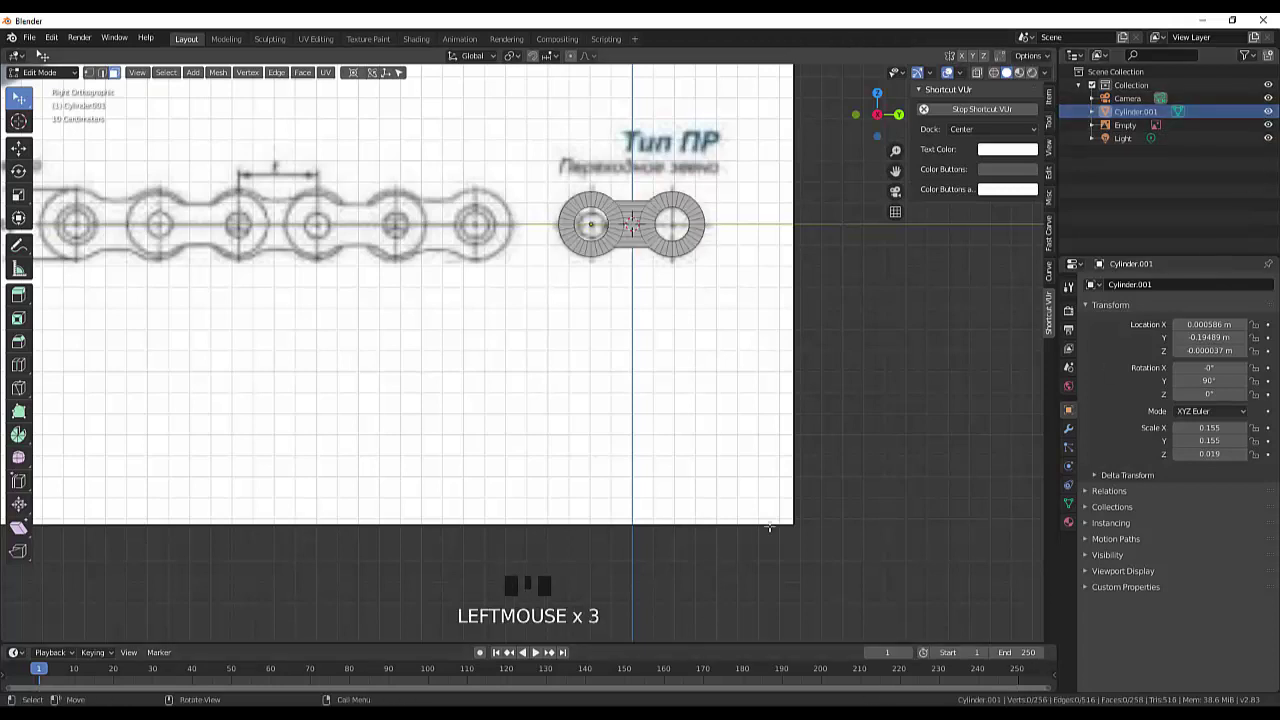
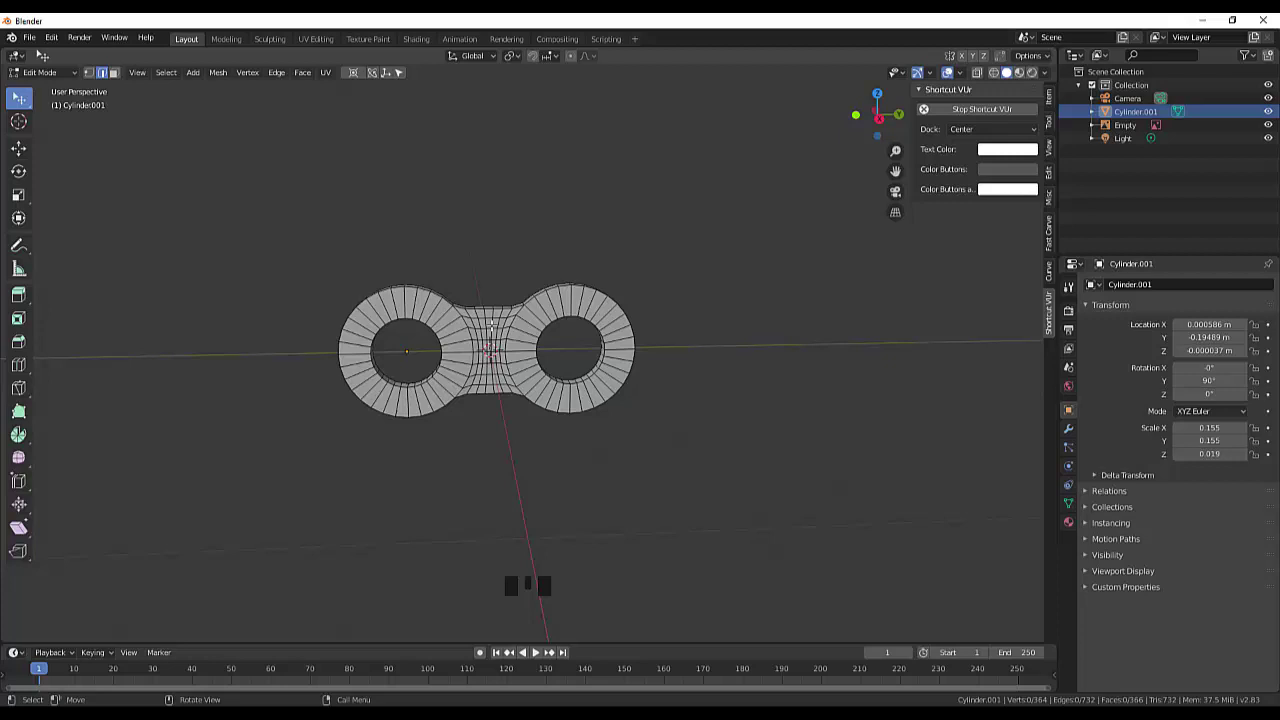
Step: Add an edge loop across the plate's bridge with Ctrl+R and confirm its position
{"action": "scroll", "scroll_direction": "up", "scroll_amount": 3}
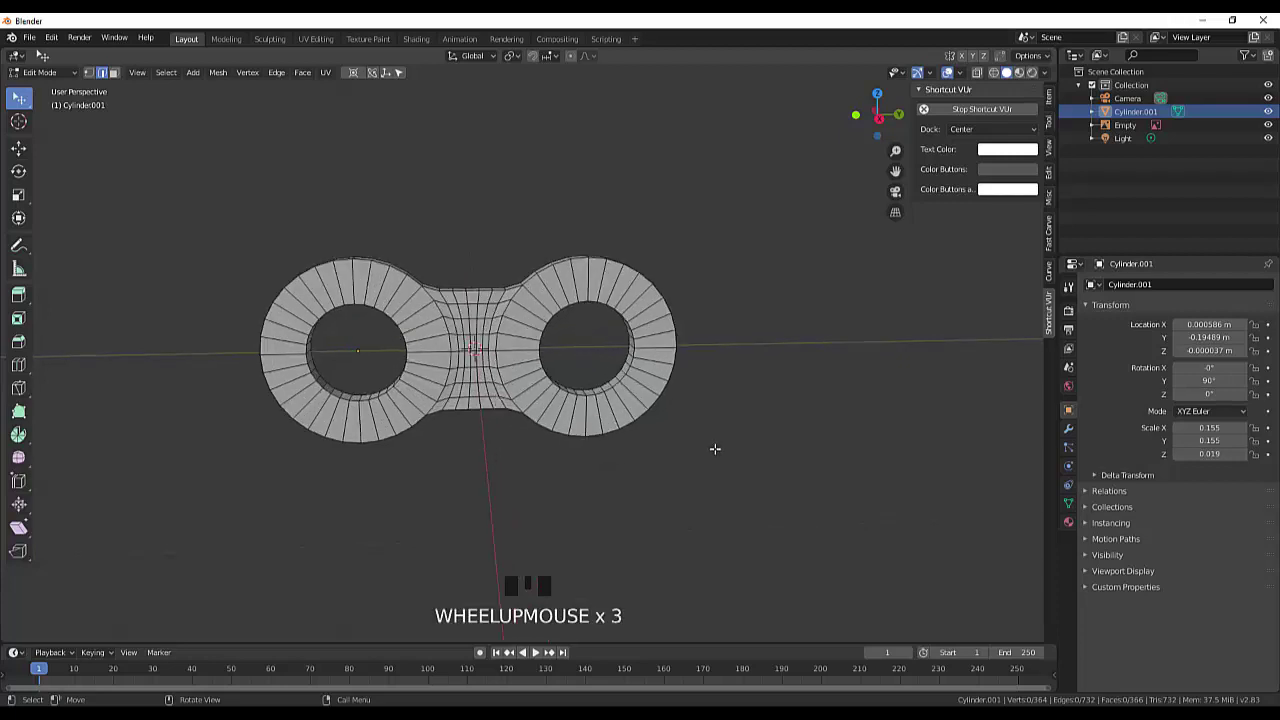
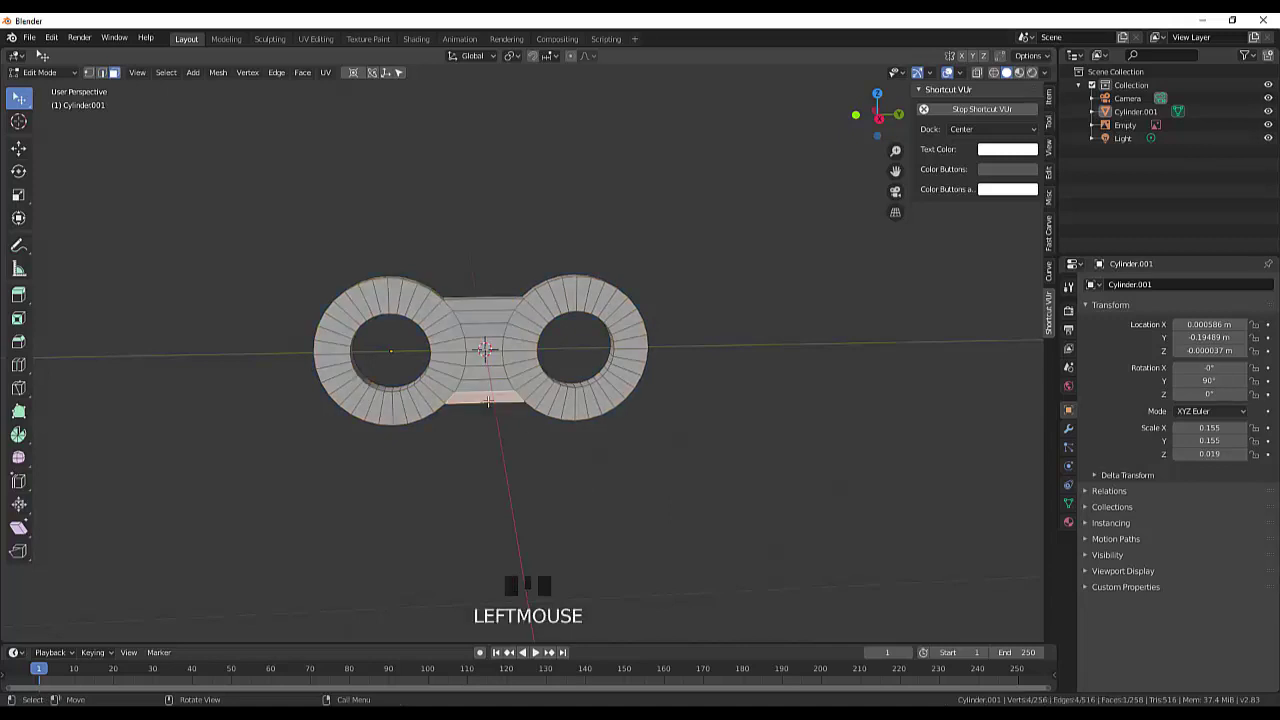
{"action": "key", "text": "ctrl+r"}
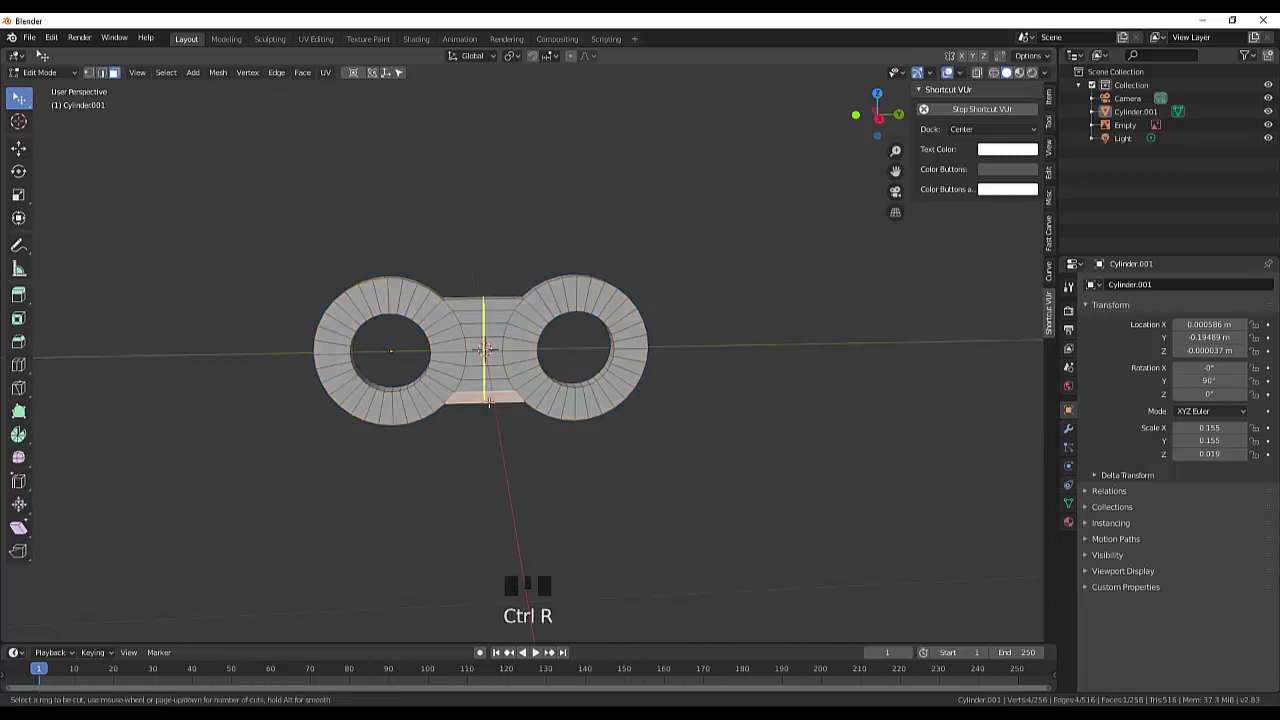
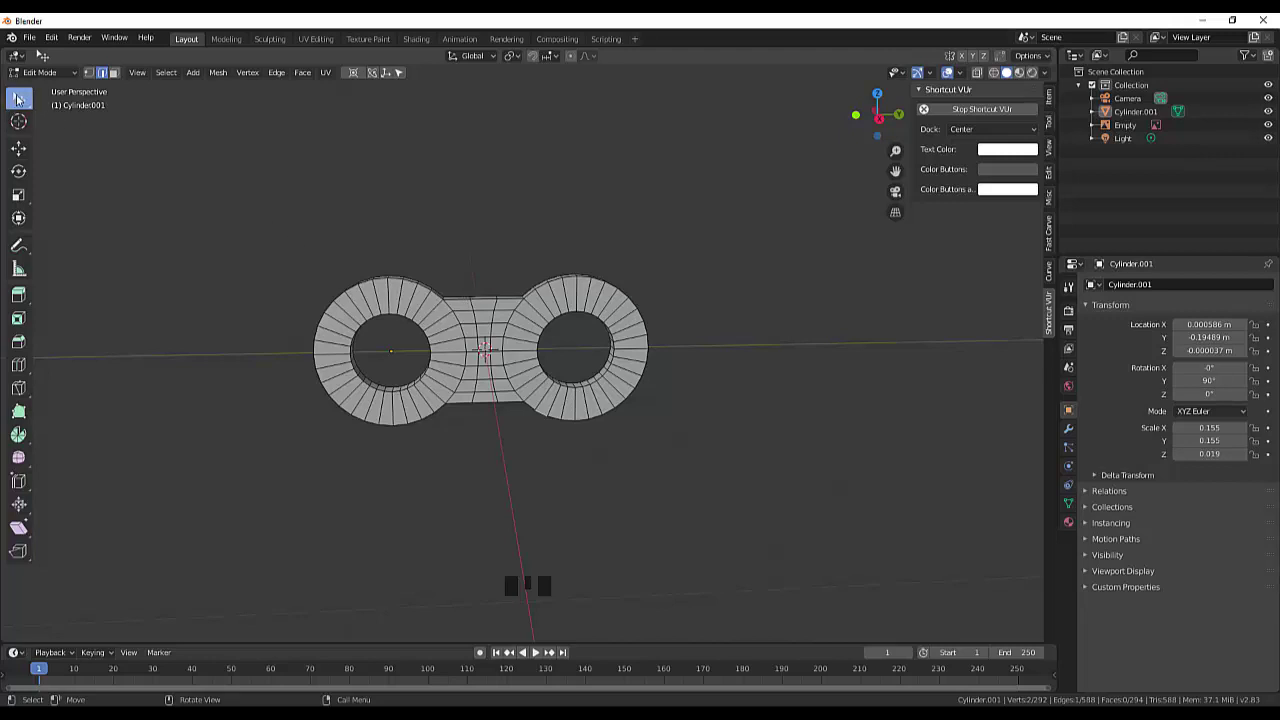
{"action": "left_click", "coordinate": [114, 74]}
{"action": "left_click", "coordinate": [108, 73]}
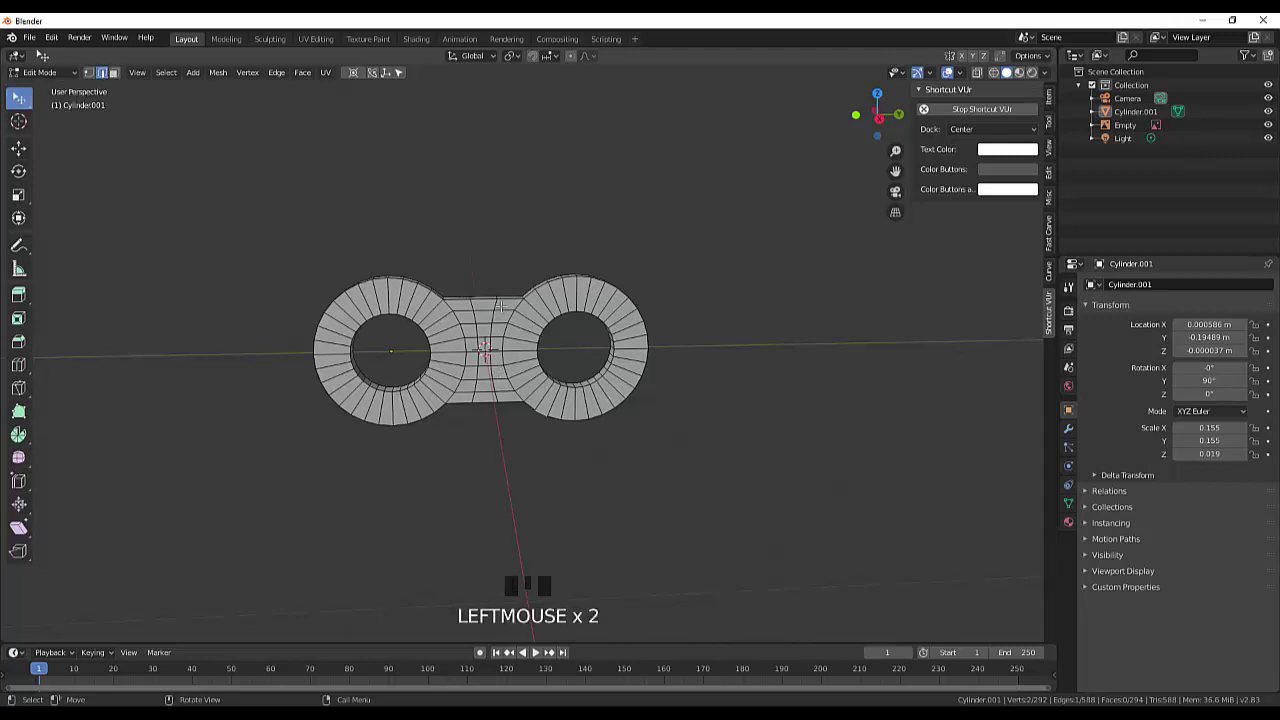
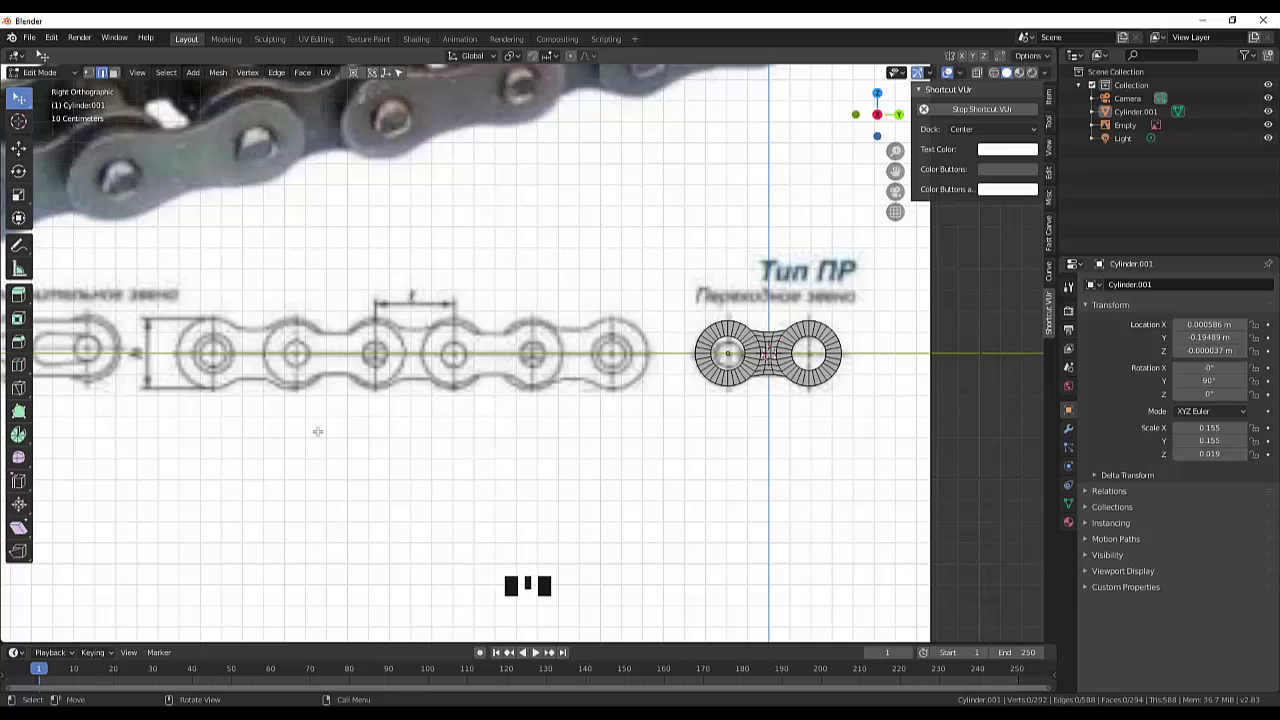
{"action": "scroll", "scroll_direction": "down", "scroll_amount": 3}
{"action": "scroll", "scroll_direction": "up", "scroll_amount": 3}
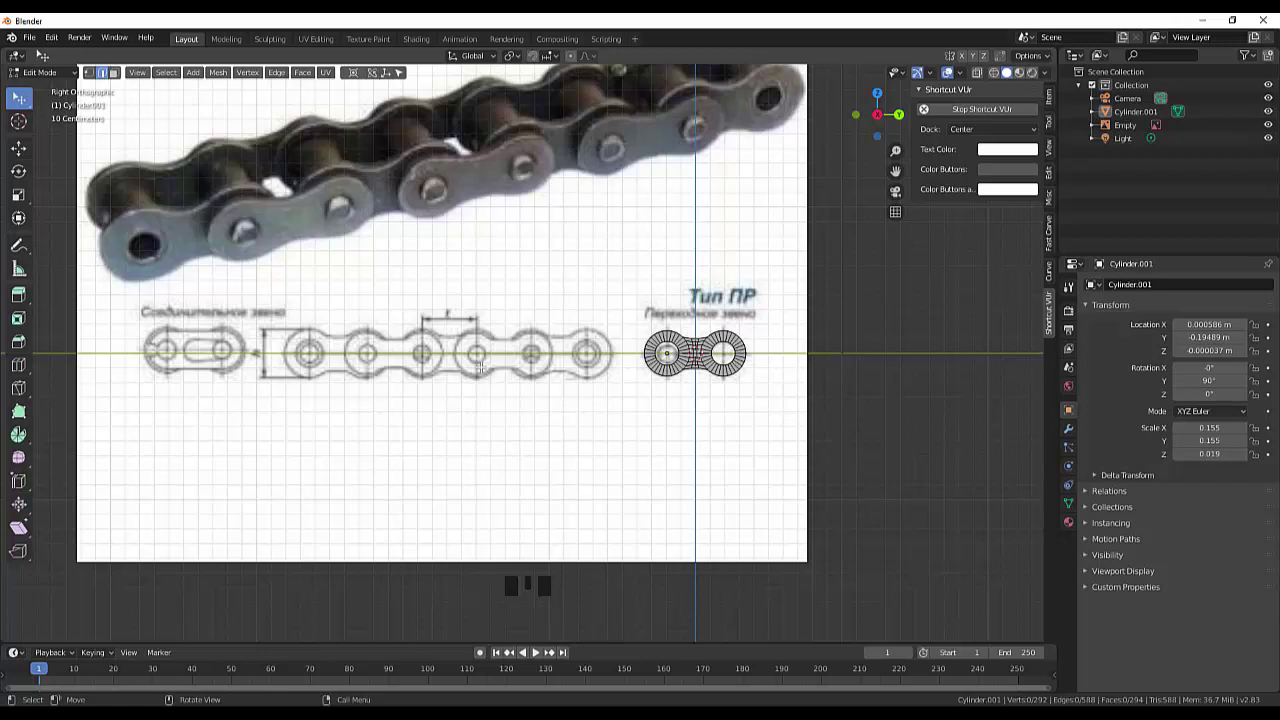
{"action": "scroll", "scroll_direction": "up", "scroll_amount": 3}
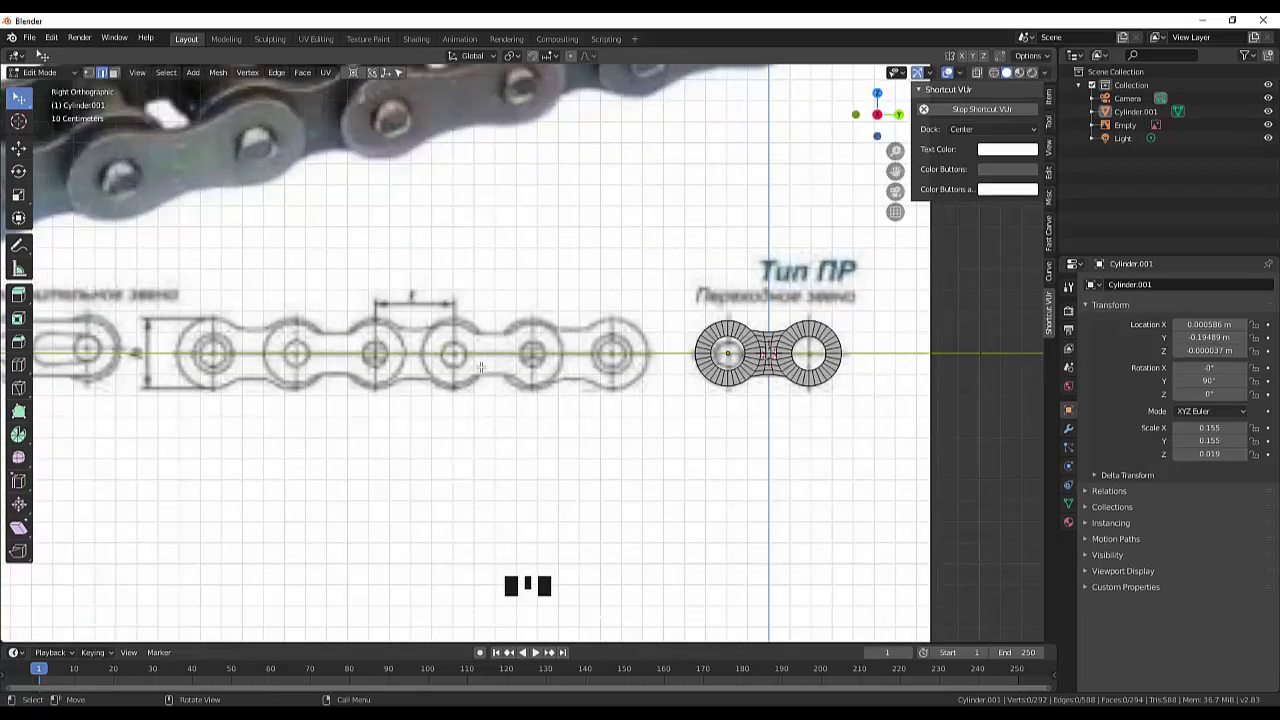
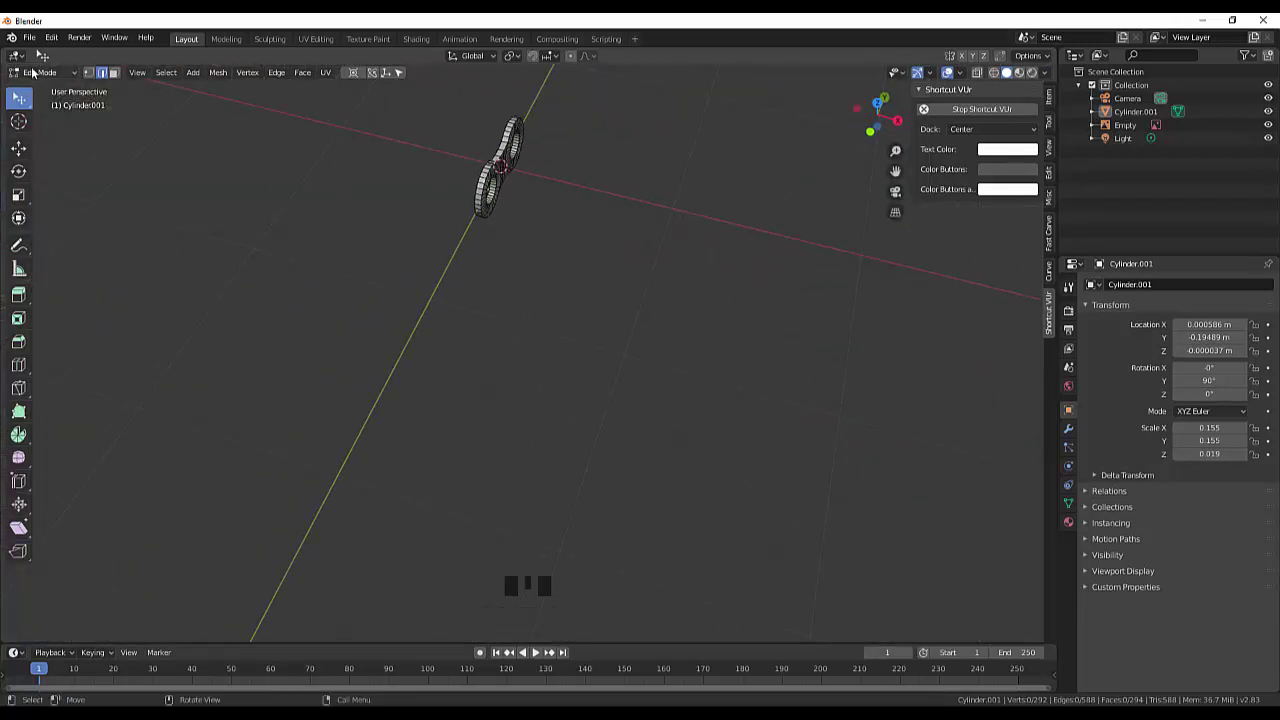
Step: Select the Empty holding the reference drawing and hide it in the Outliner
{"action": "left_click", "coordinate": [1131, 118]}
{"action": "left_click", "coordinate": [1128, 130]}
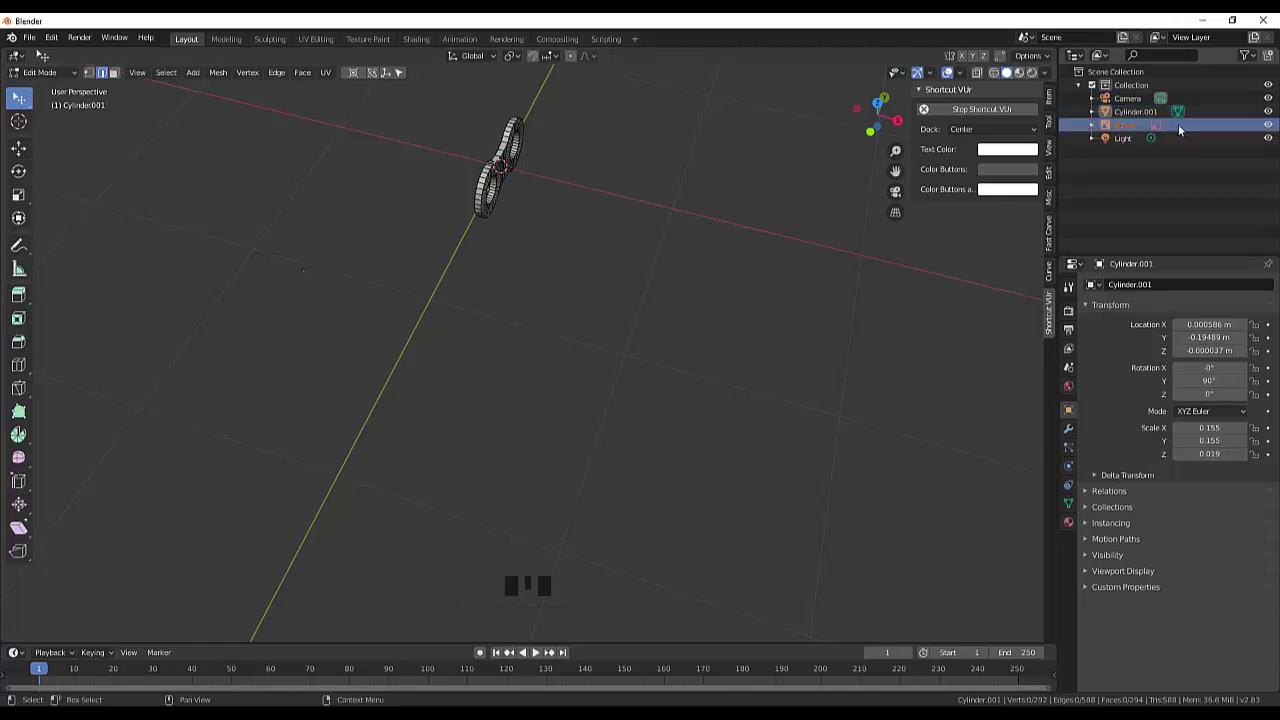
{"action": "left_click", "coordinate": [1274, 127]}
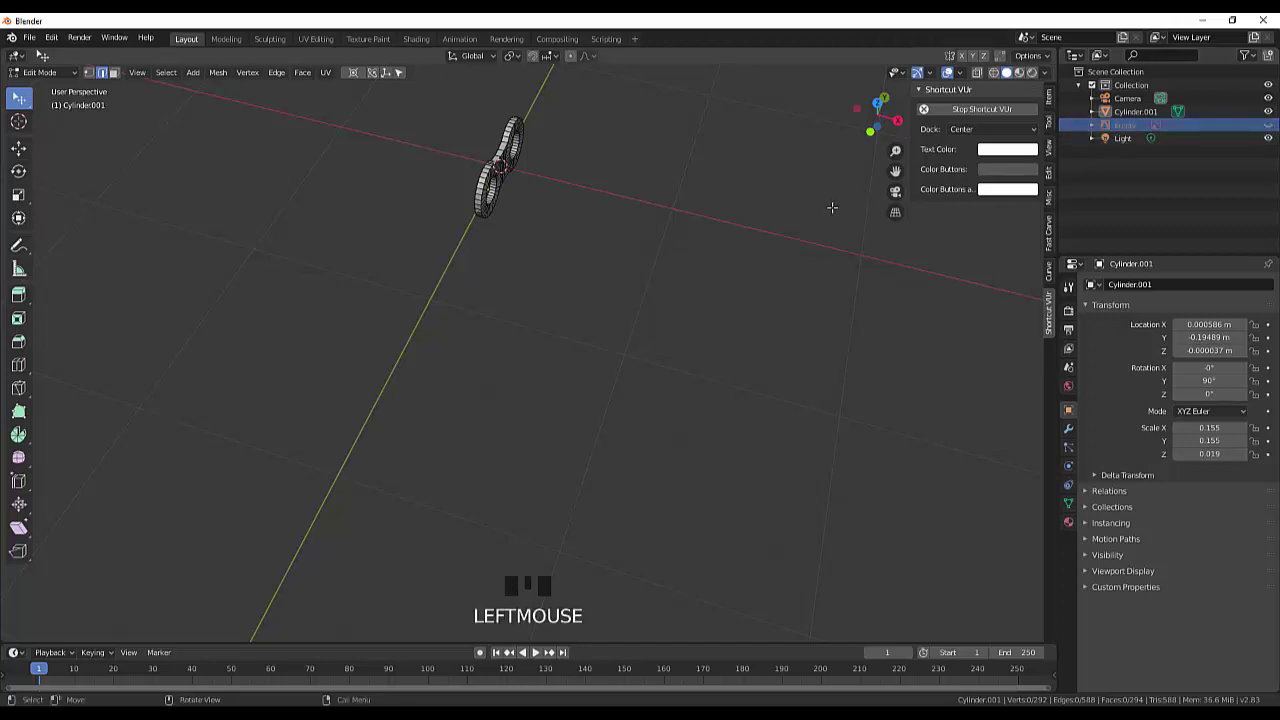
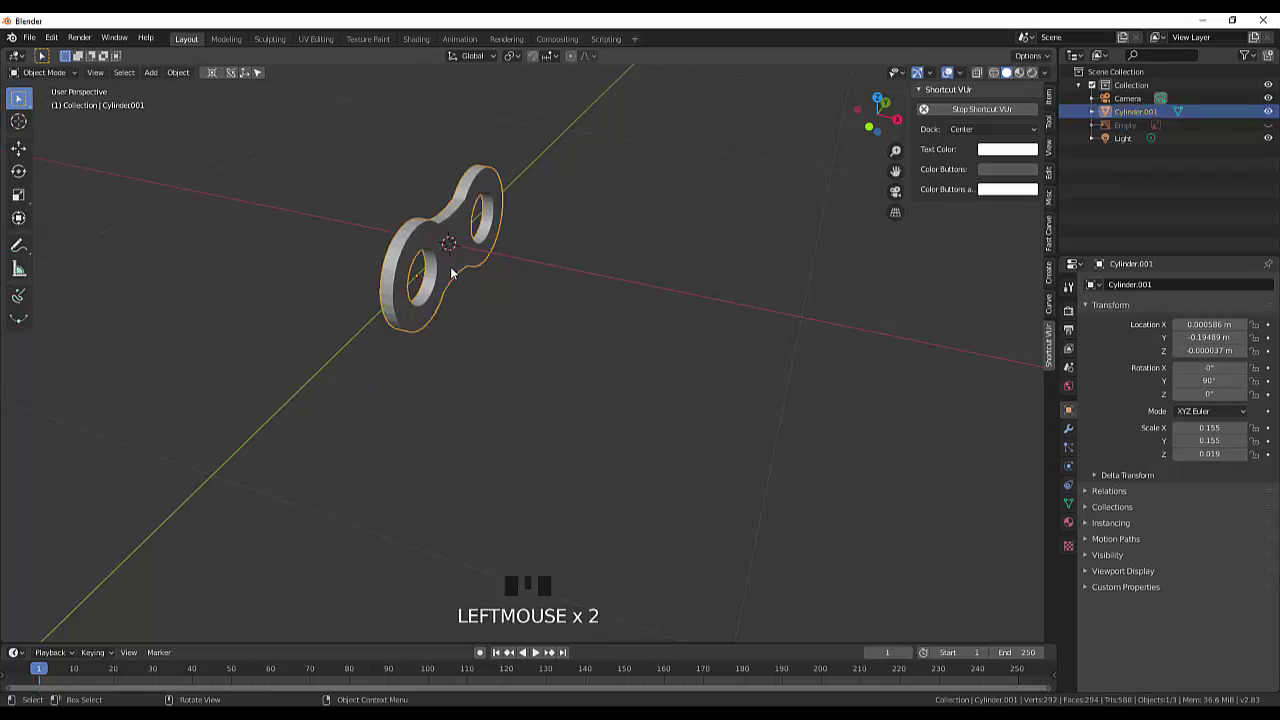
Step: From top view, slide the link plate along X to about 0.103 m beside the centre line
{"action": "key", "text": "KP_7"}
{"action": "scroll", "scroll_direction": "down", "scroll_amount": 3}
{"action": "left_click_drag", "start_coordinate": [462, 279], "coordinate": [418, 317]}
{"action": "key", "text": "g"}
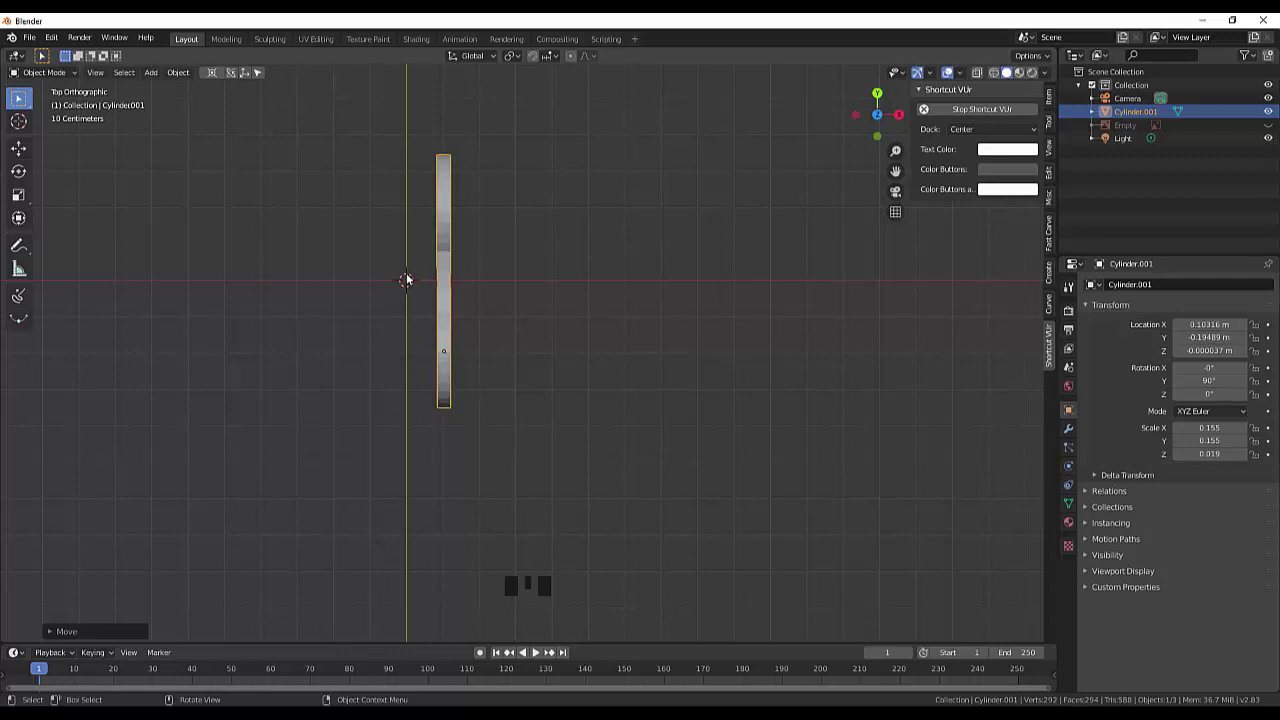
Step: Set the plate's origin to the 3D cursor at the world centre
{"action": "left_click_drag", "start_coordinate": [190, 82], "coordinate": [207, 105]}
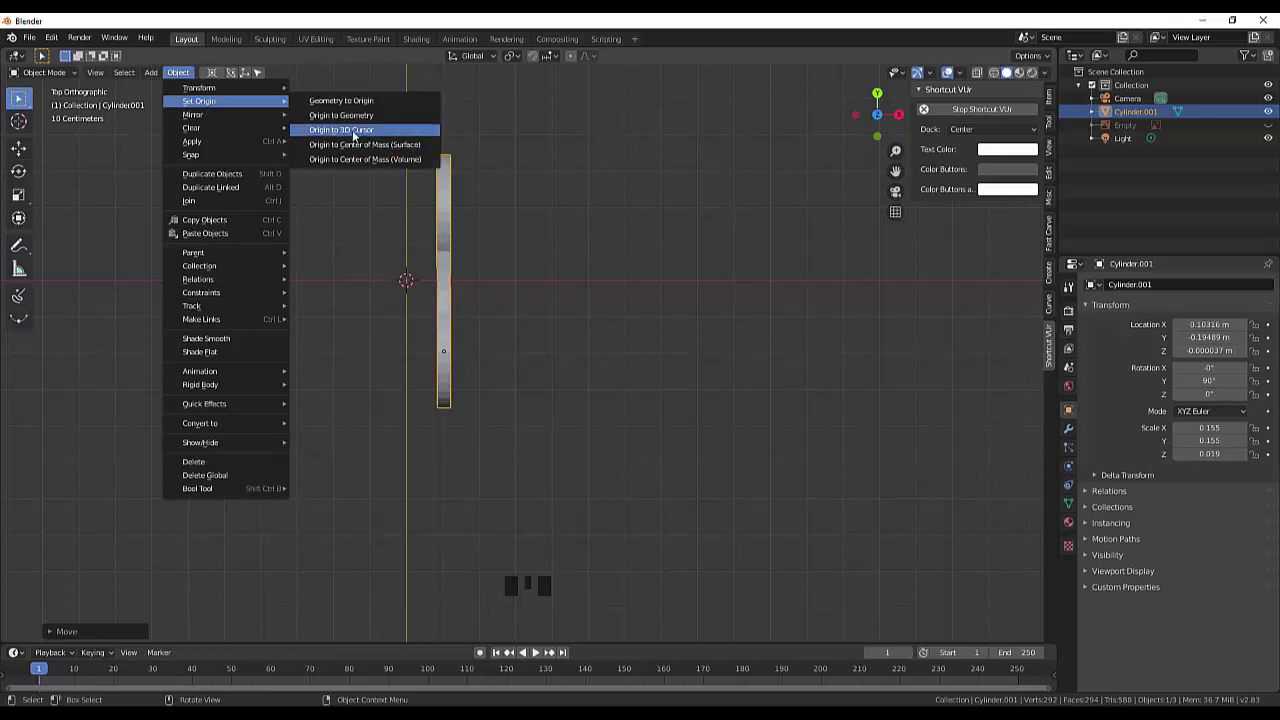
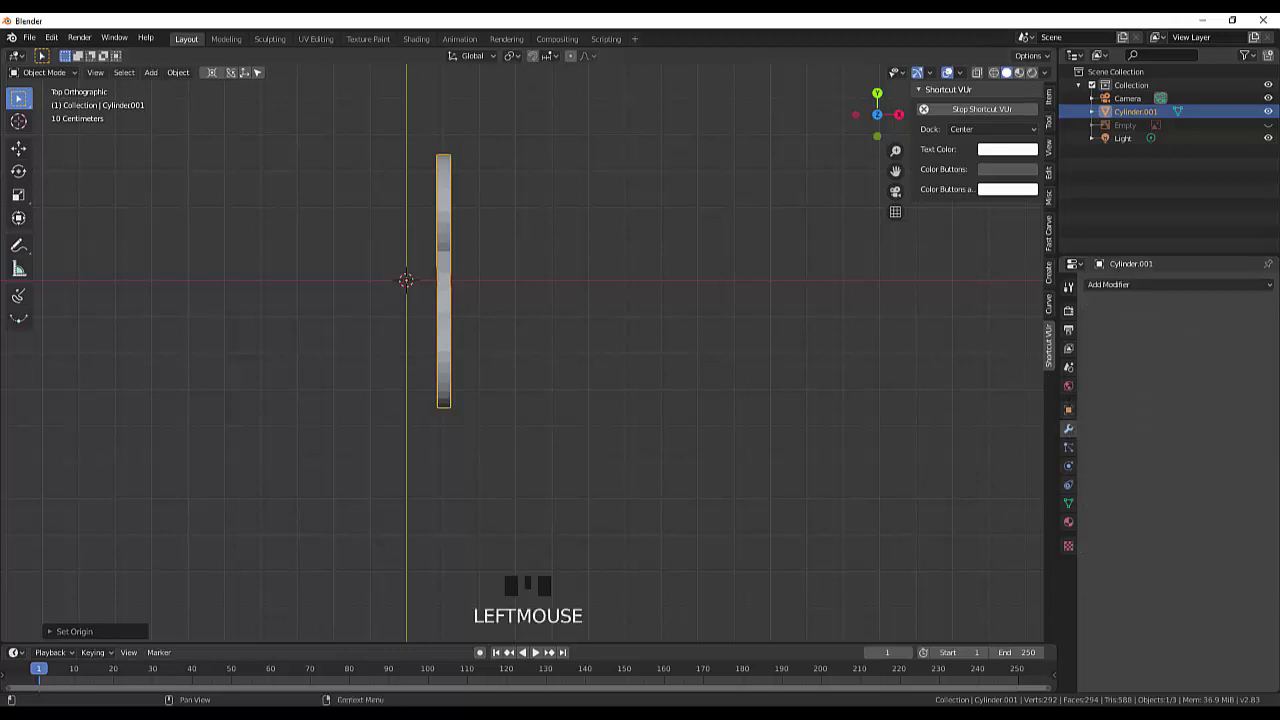
Step: Add a Mirror modifier on Z instead of X, giving two parallel plates viewed side-on
{"action": "left_click_drag", "start_coordinate": [1273, 289], "coordinate": [1095, 391]}
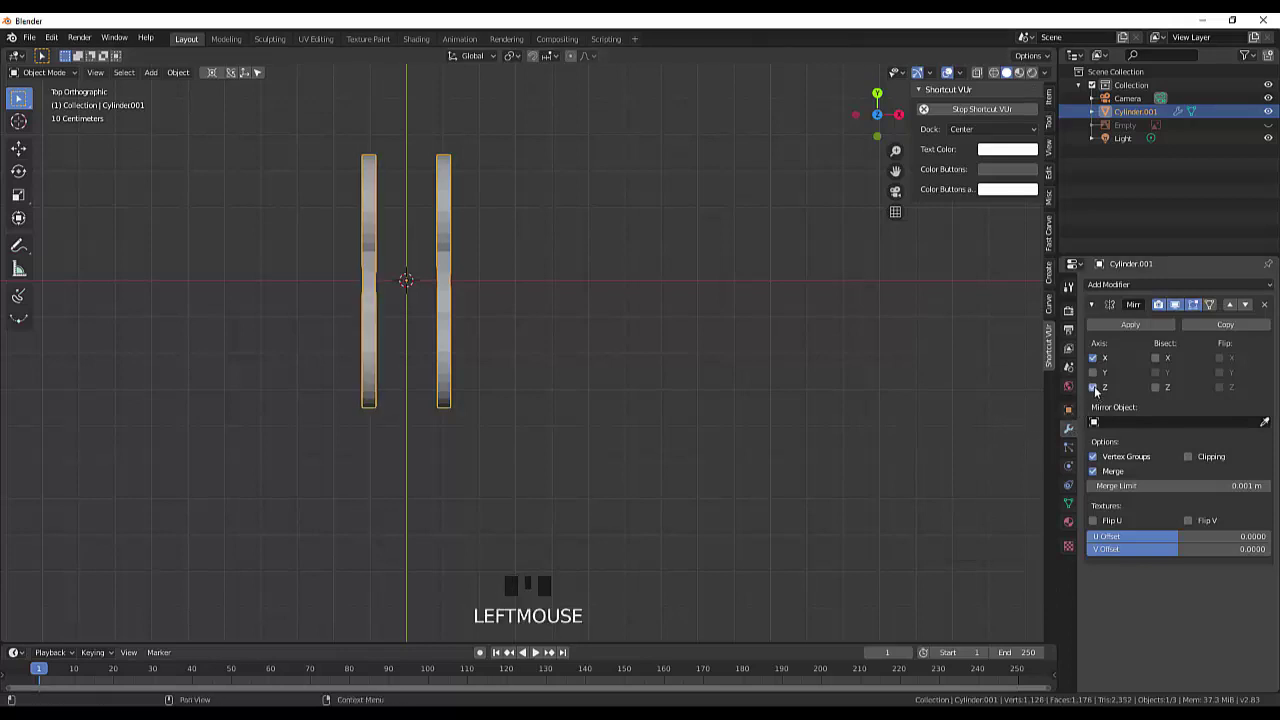
{"action": "left_click", "coordinate": [1100, 362]}
{"action": "left_click_drag", "start_coordinate": [788, 427], "coordinate": [719, 388]}
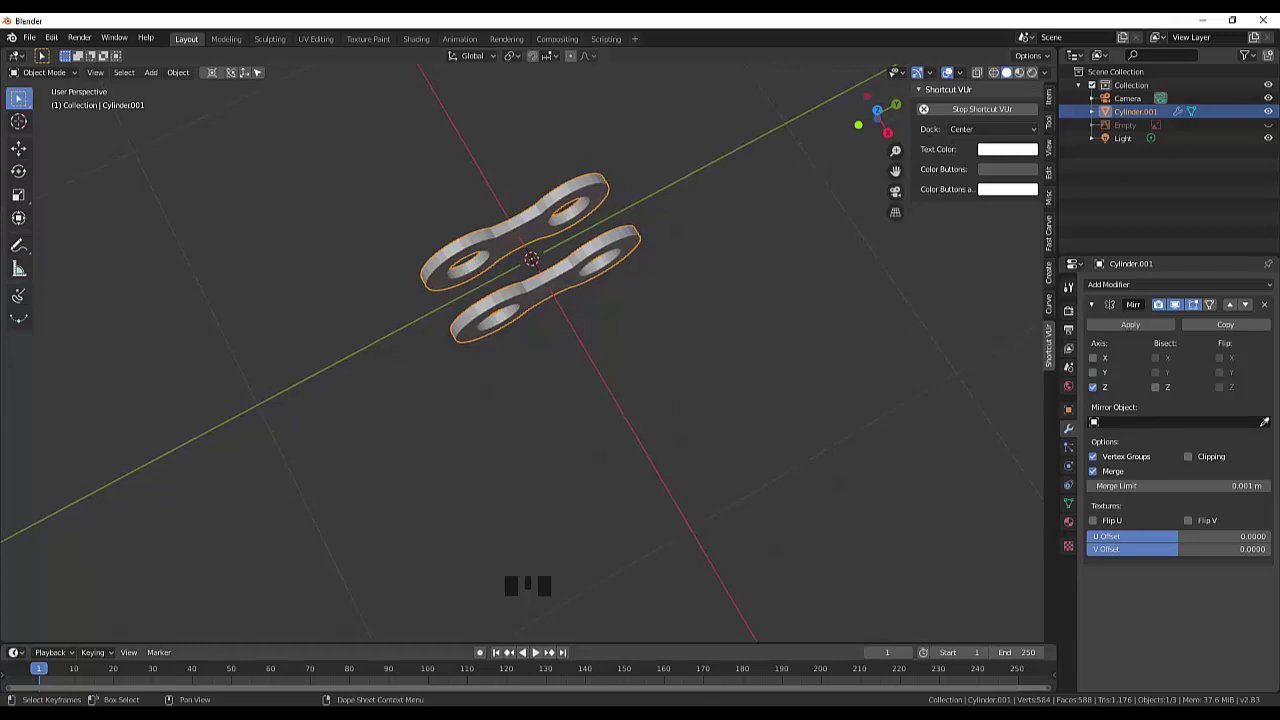
{"action": "key", "text": "KP_3"}
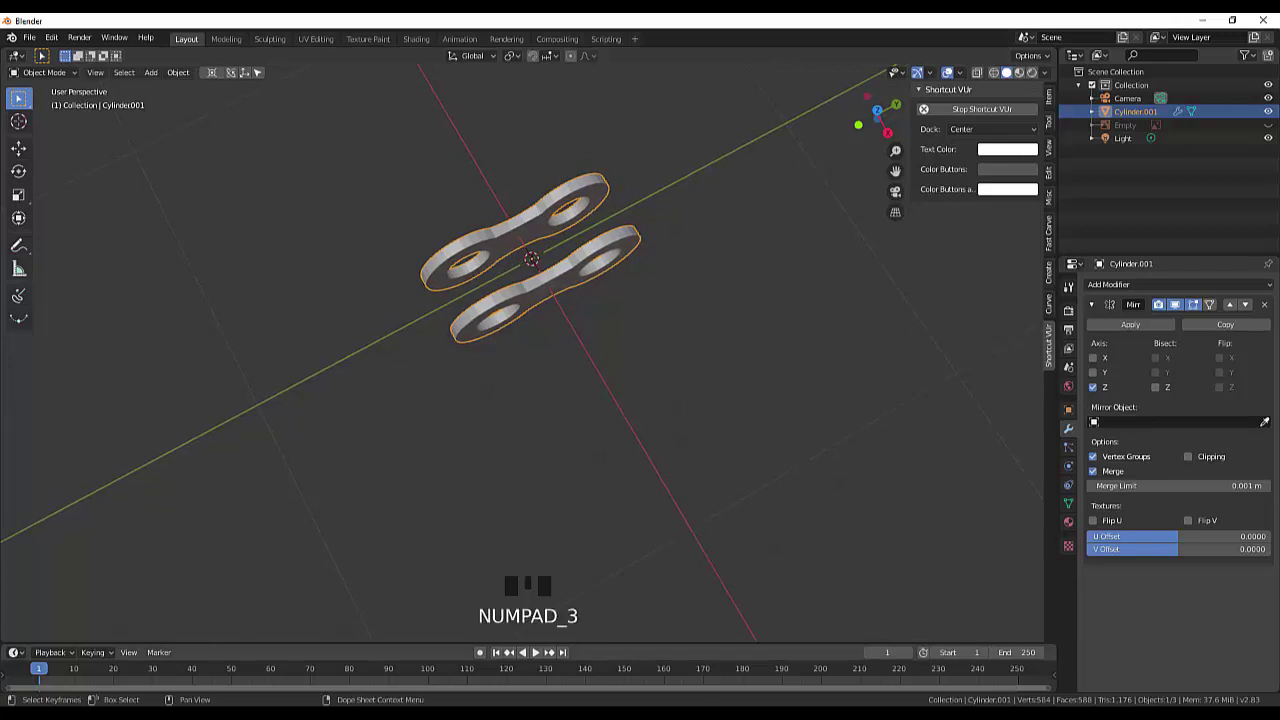
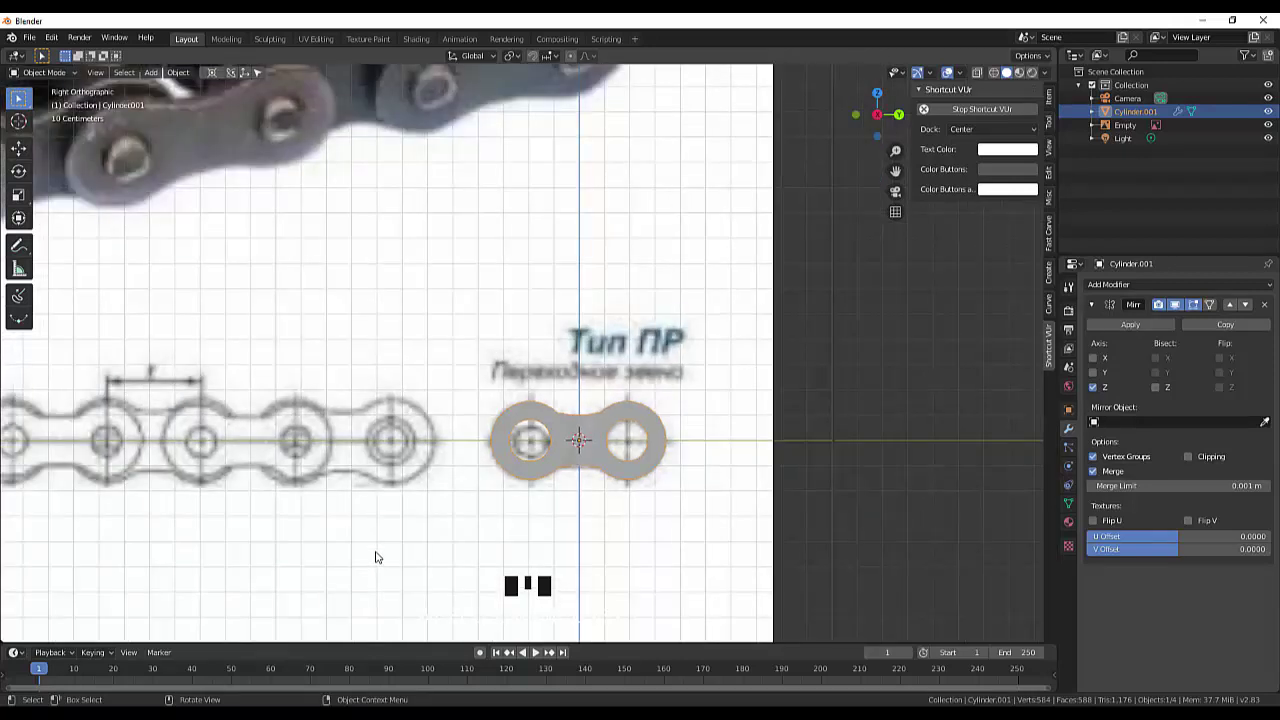
Step: Zoom out to compare with the drawing, then hide the reference image again
{"action": "scroll", "scroll_direction": "down", "scroll_amount": 3}
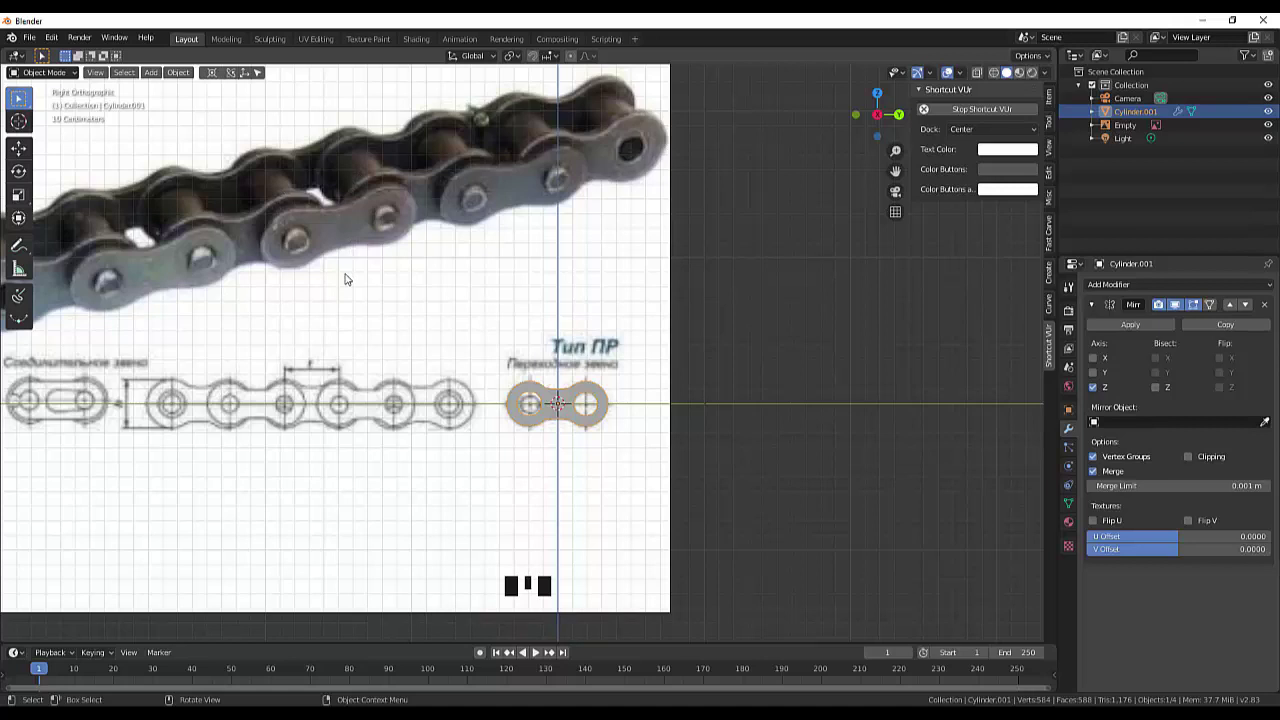
{"action": "scroll", "scroll_direction": "down", "scroll_amount": 3}
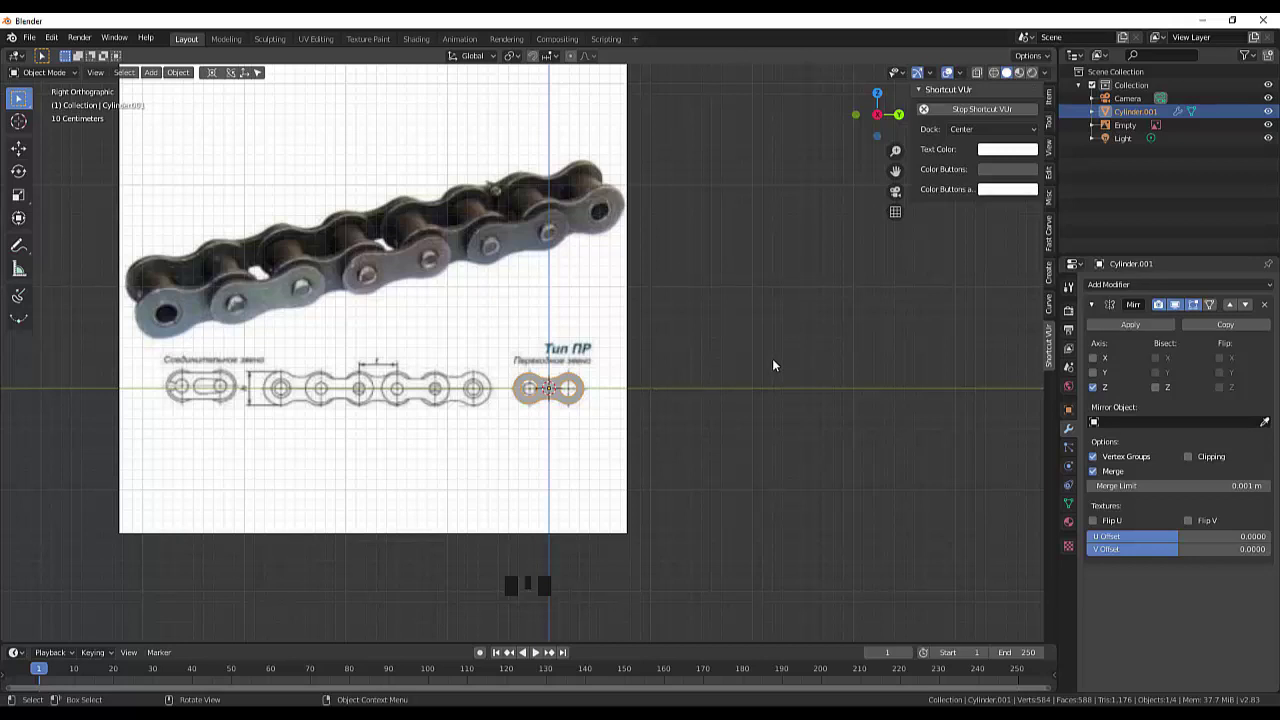
{"action": "left_click", "coordinate": [778, 364]}
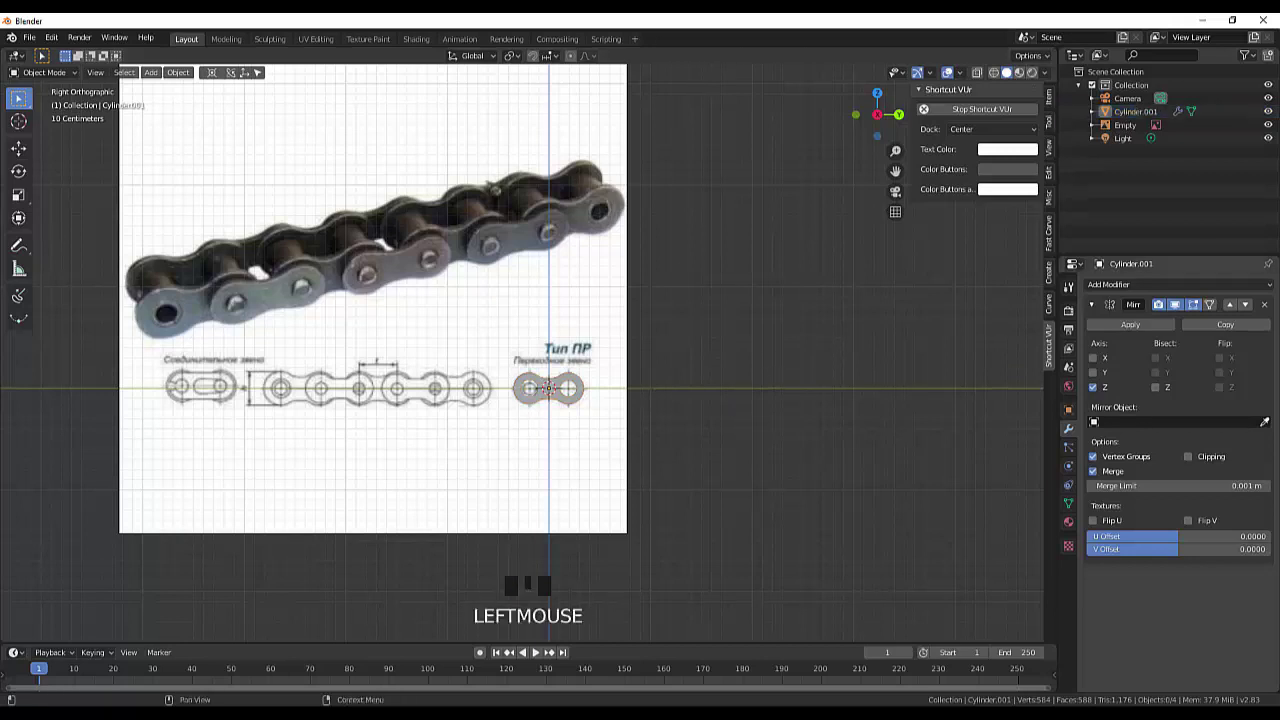
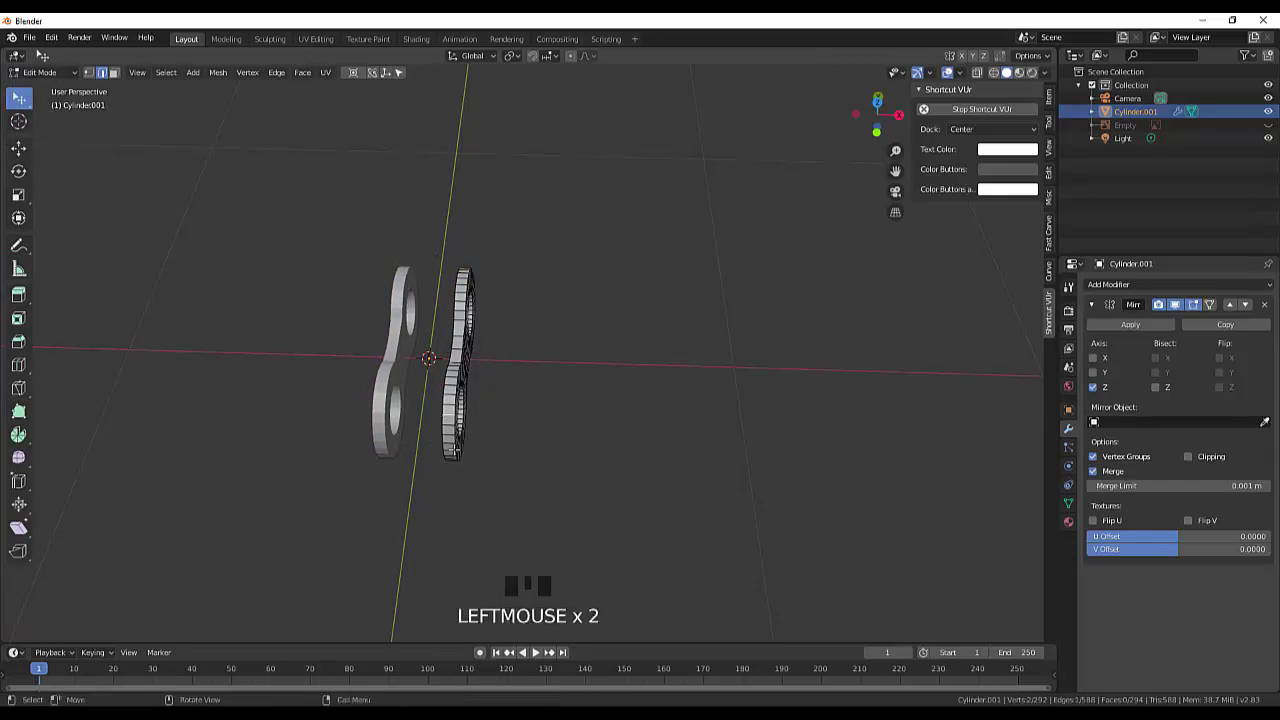
Step: Select the whole plate mesh, move it, and add a new cylinder between the plates via Shift+A
{"action": "key", "text": "l"}
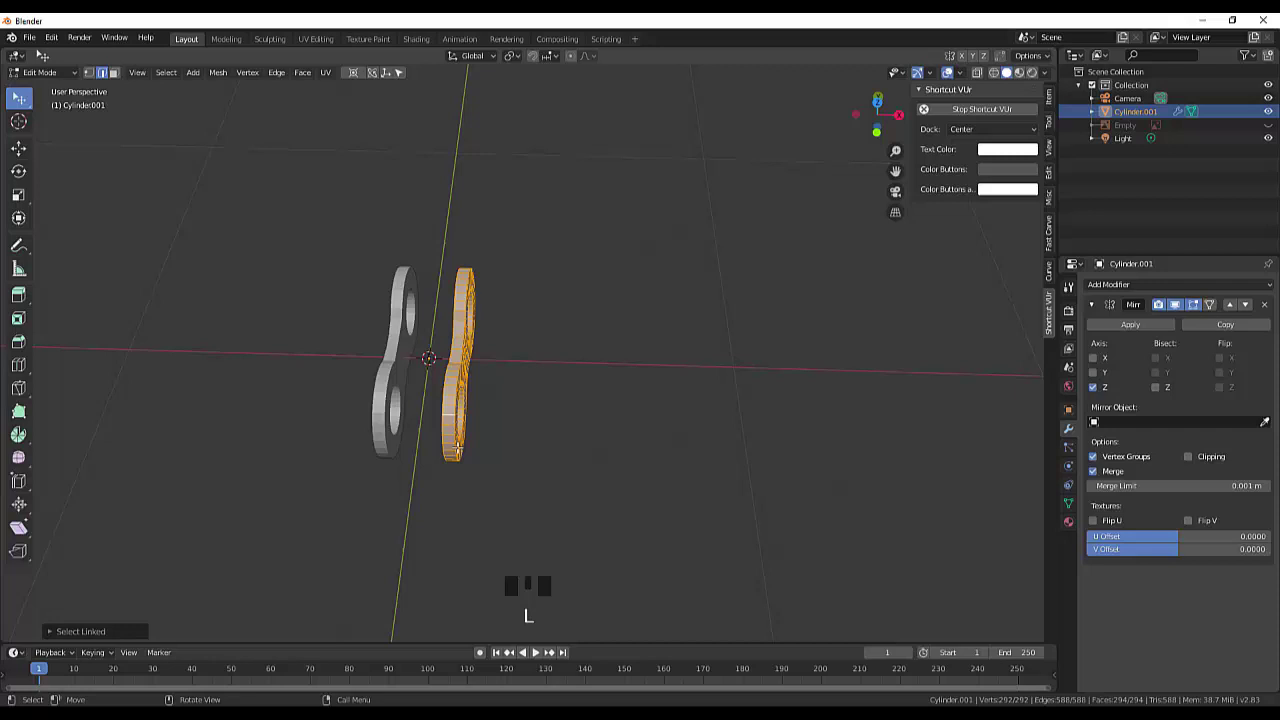
{"action": "key", "text": "g"}
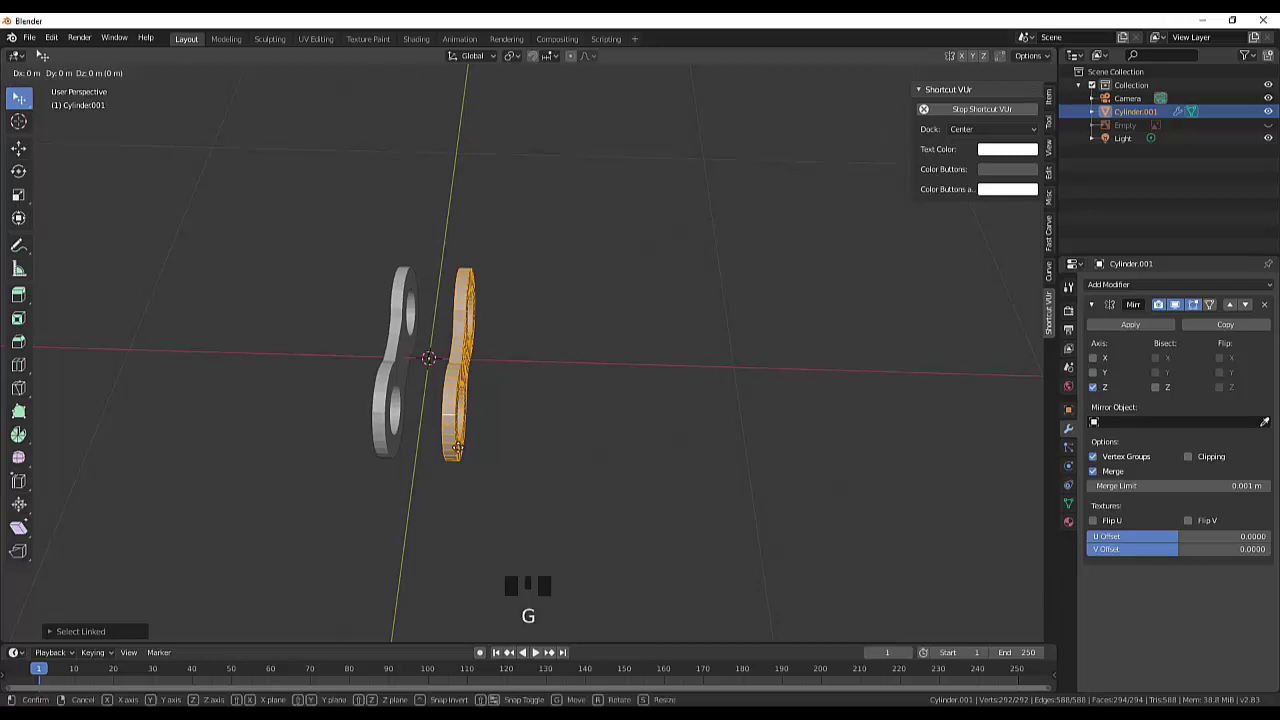
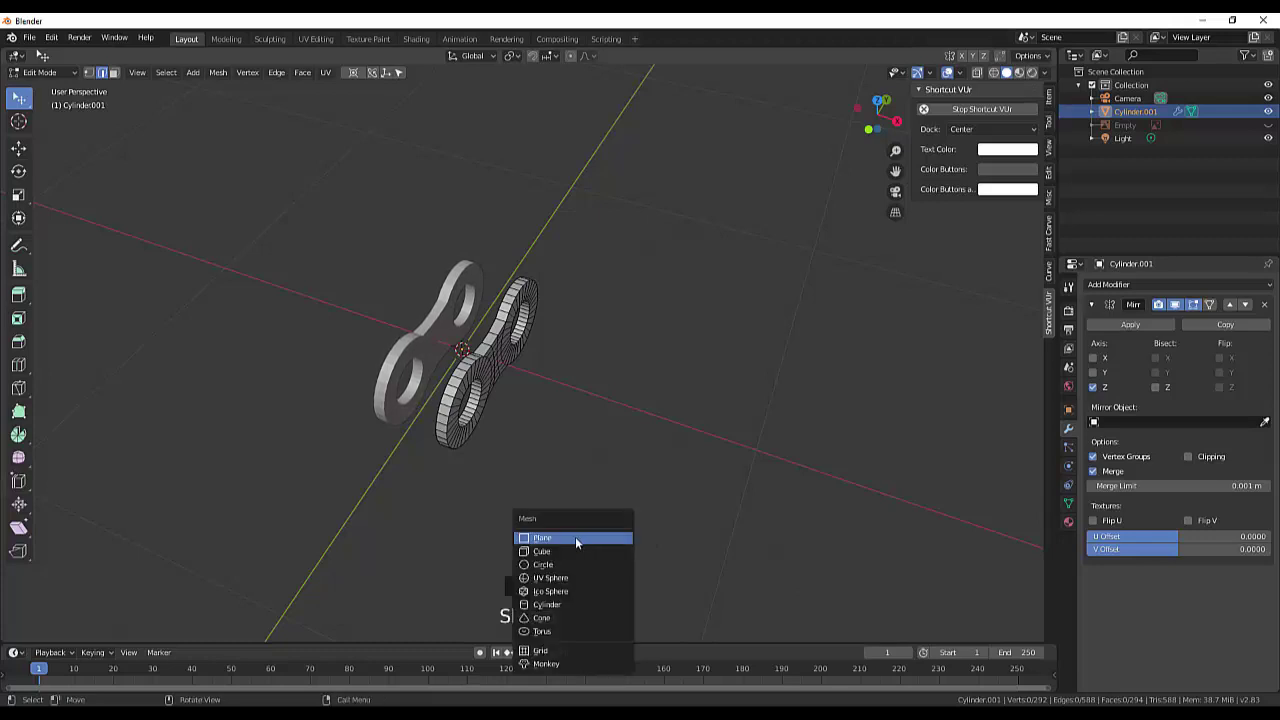
{"action": "key", "text": "shift+a"}
Step: Shrink the new cylinder to roller size and rotate it to lie sideways between the plates
{"action": "scroll", "scroll_direction": "down", "scroll_amount": 3}
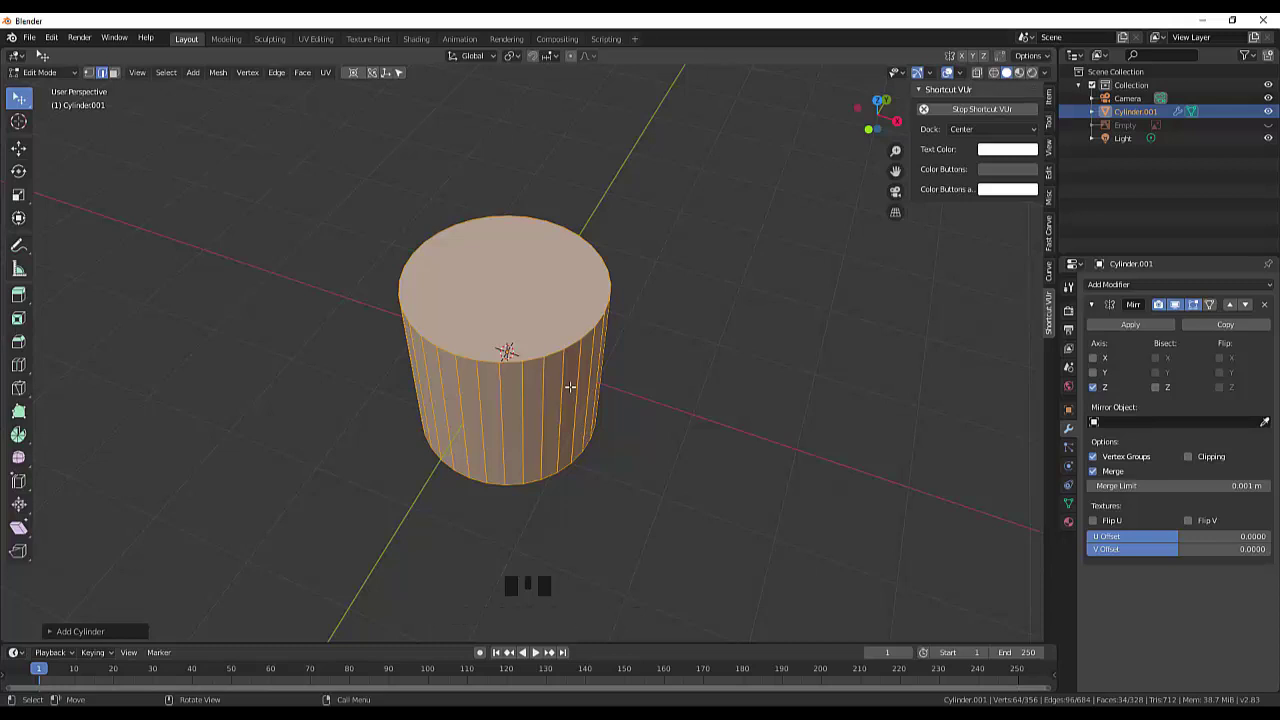
{"action": "key", "text": "s"}
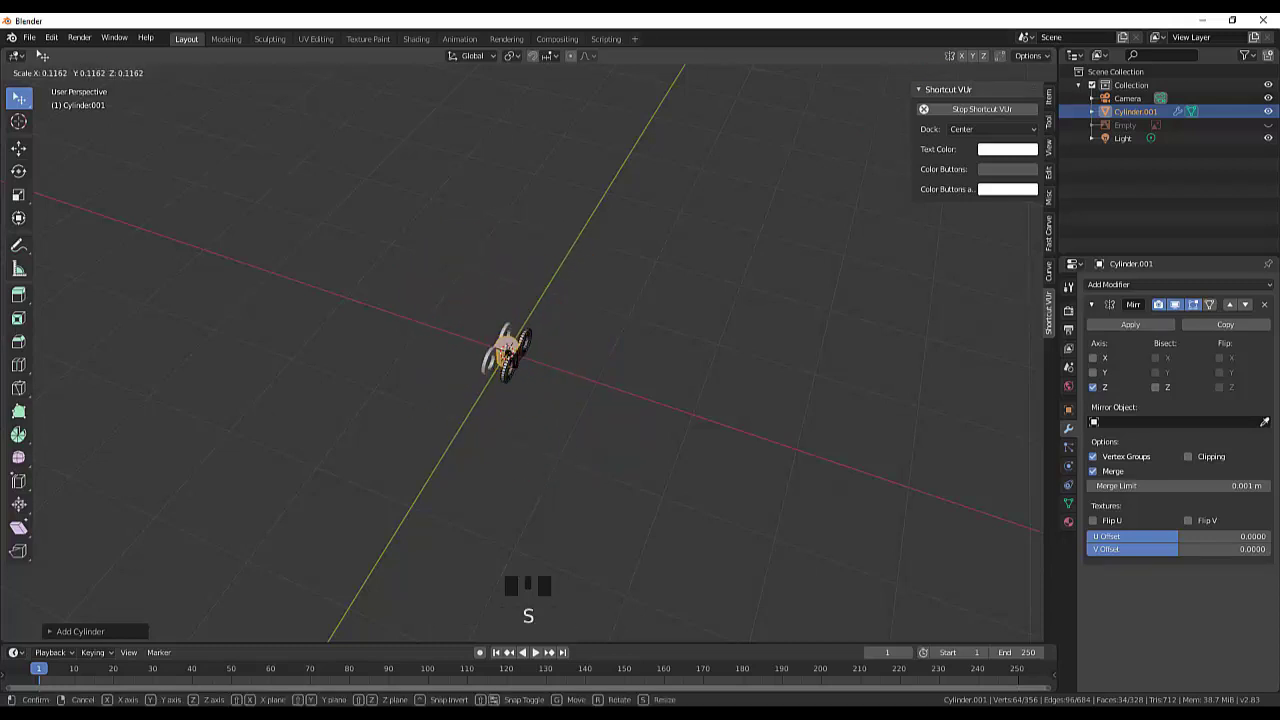
{"action": "scroll", "scroll_direction": "up", "scroll_amount": 3}
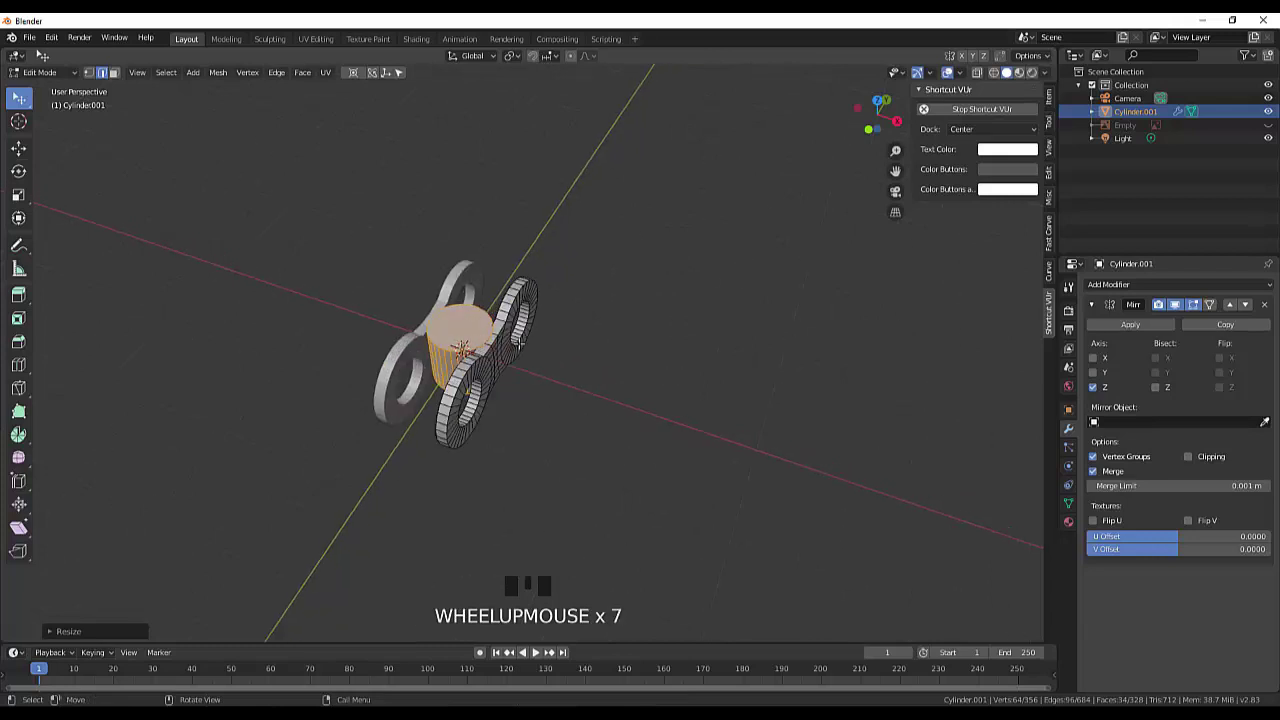
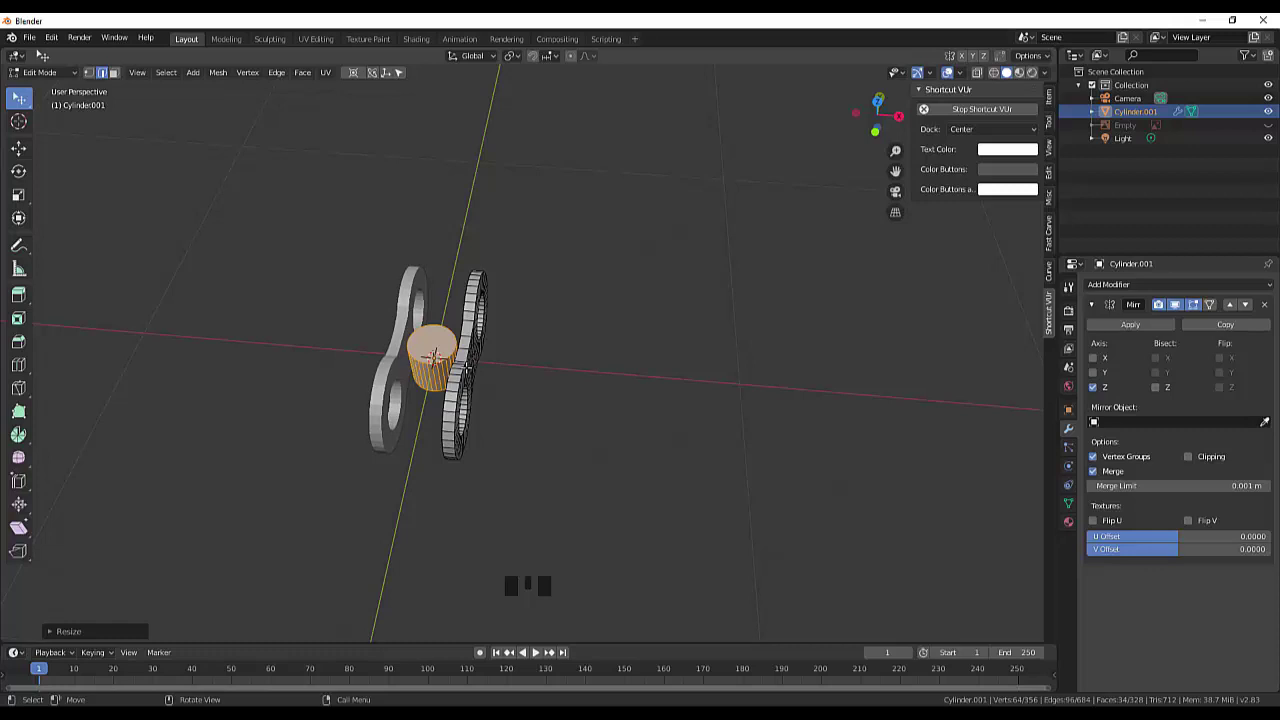
{"action": "key", "text": "r"}
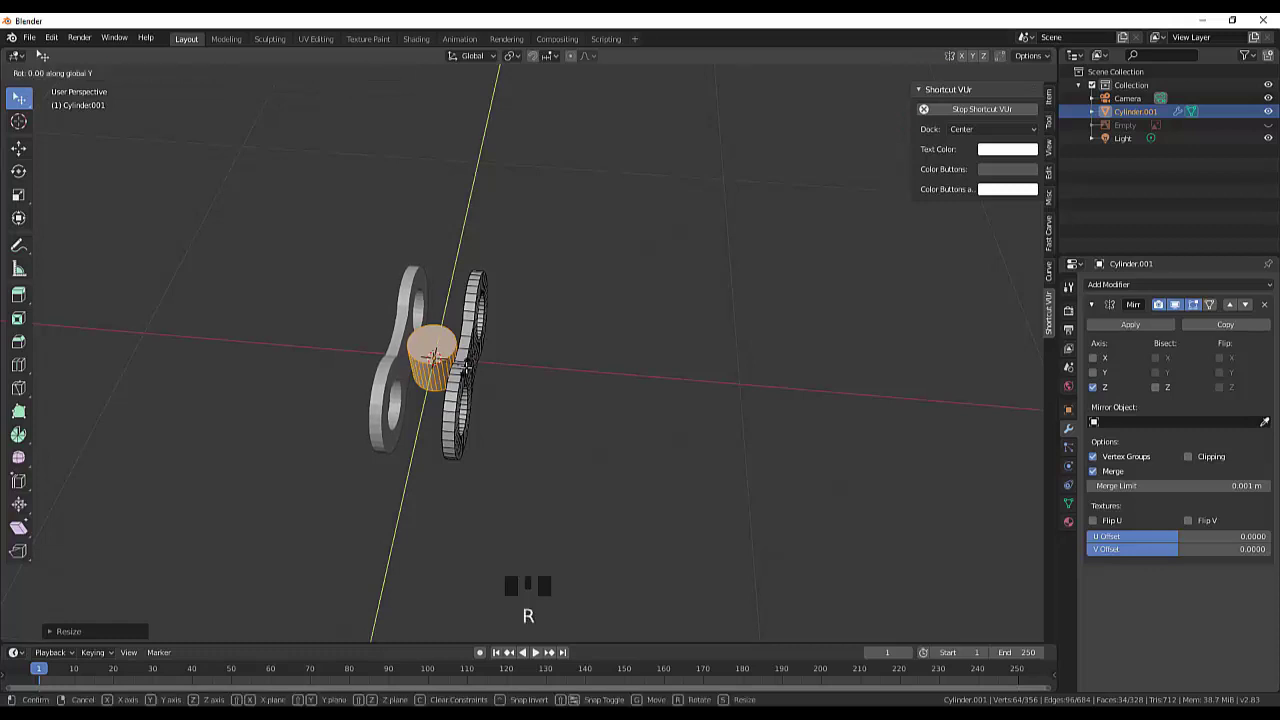
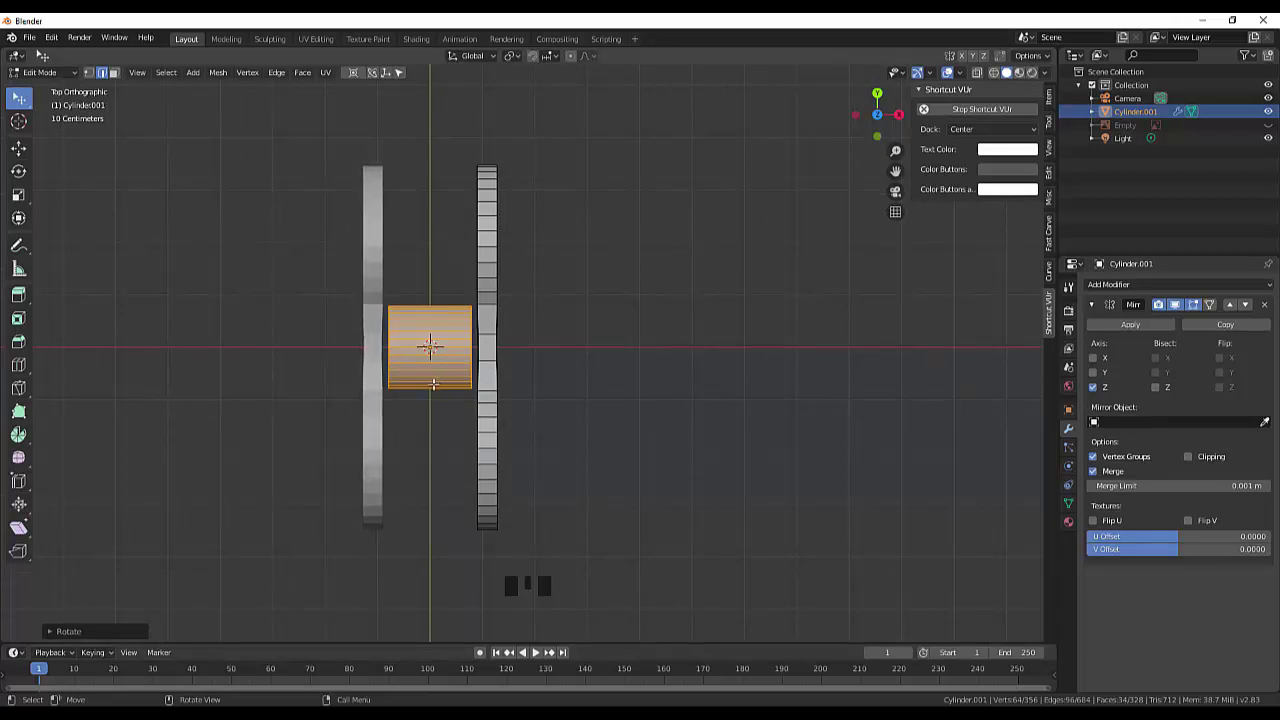
Step: Resize the roller to span the plate gap and shift it along Y toward the hole
{"action": "key", "text": "s"}
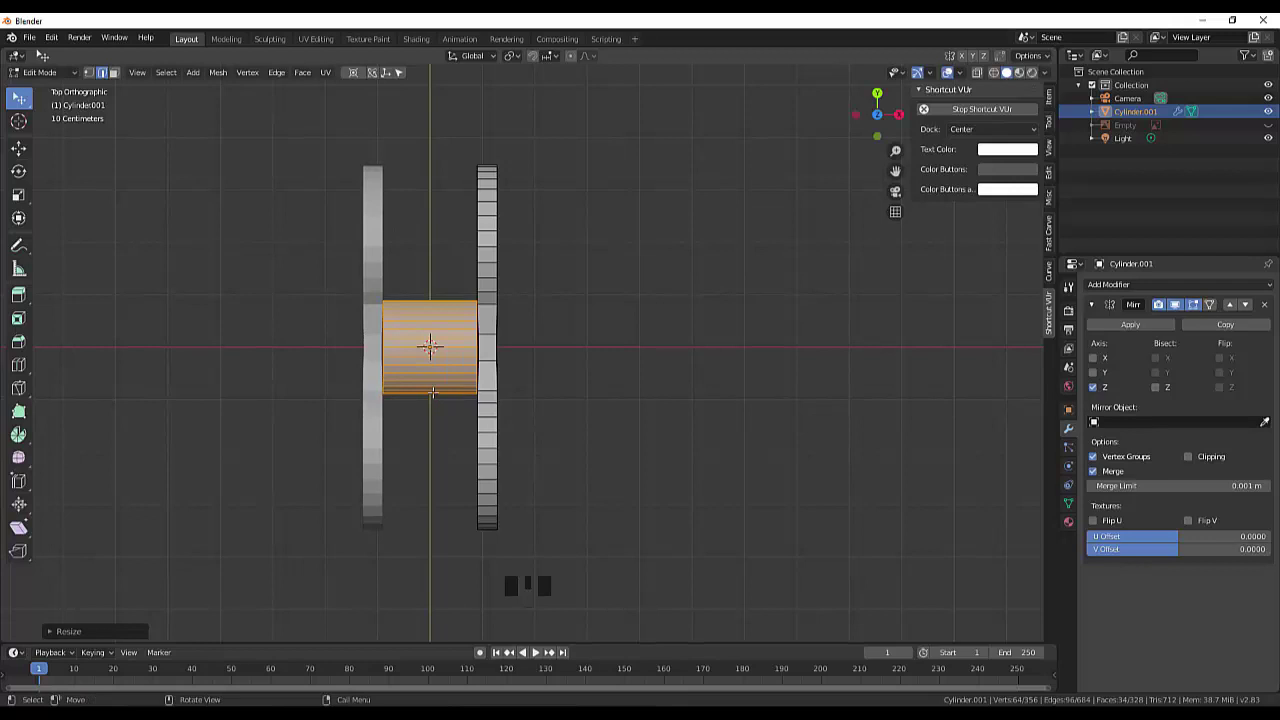
{"action": "key", "text": "g"}
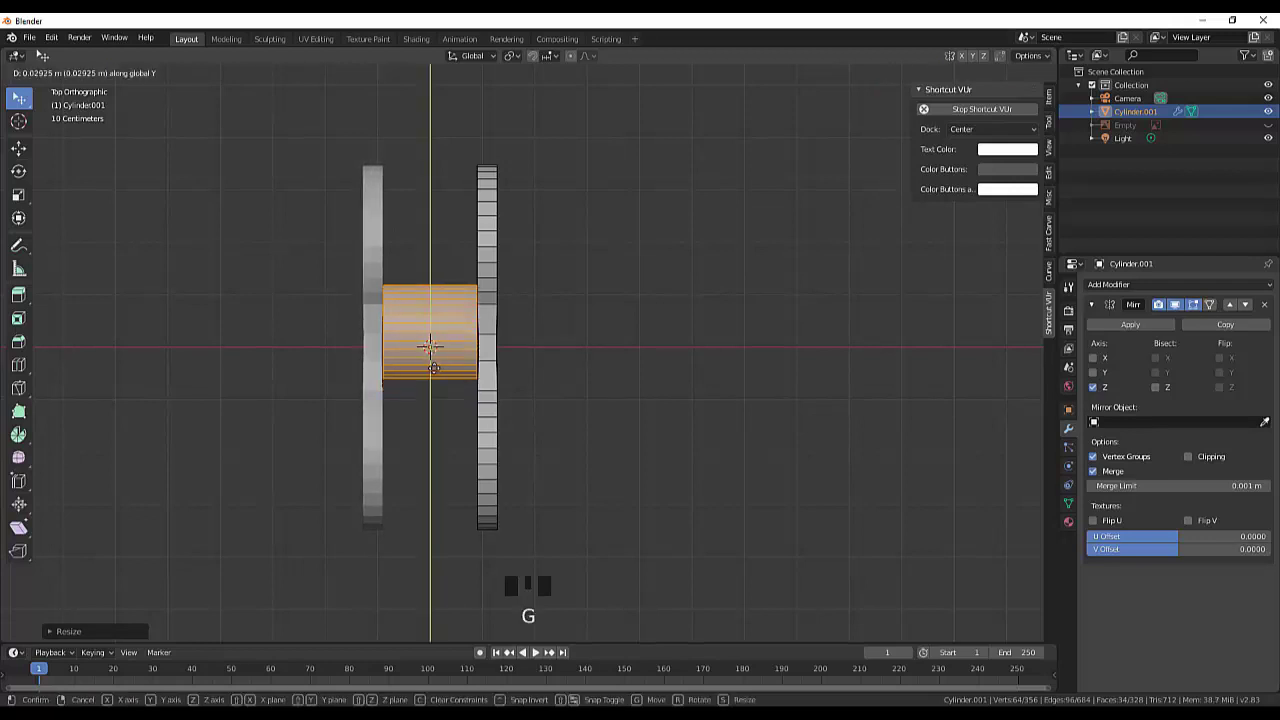
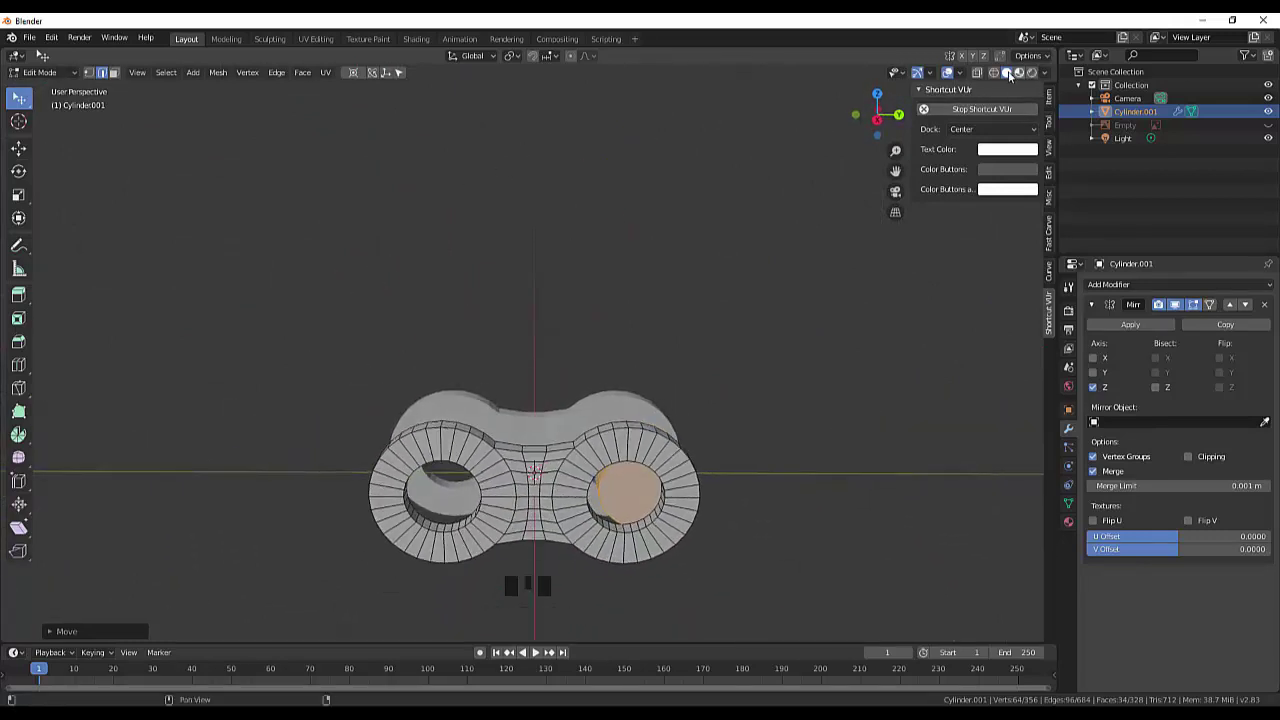
Step: In wireframe Right view, move the roller along Y to sit over the hole pair
{"action": "left_click", "coordinate": [996, 78]}
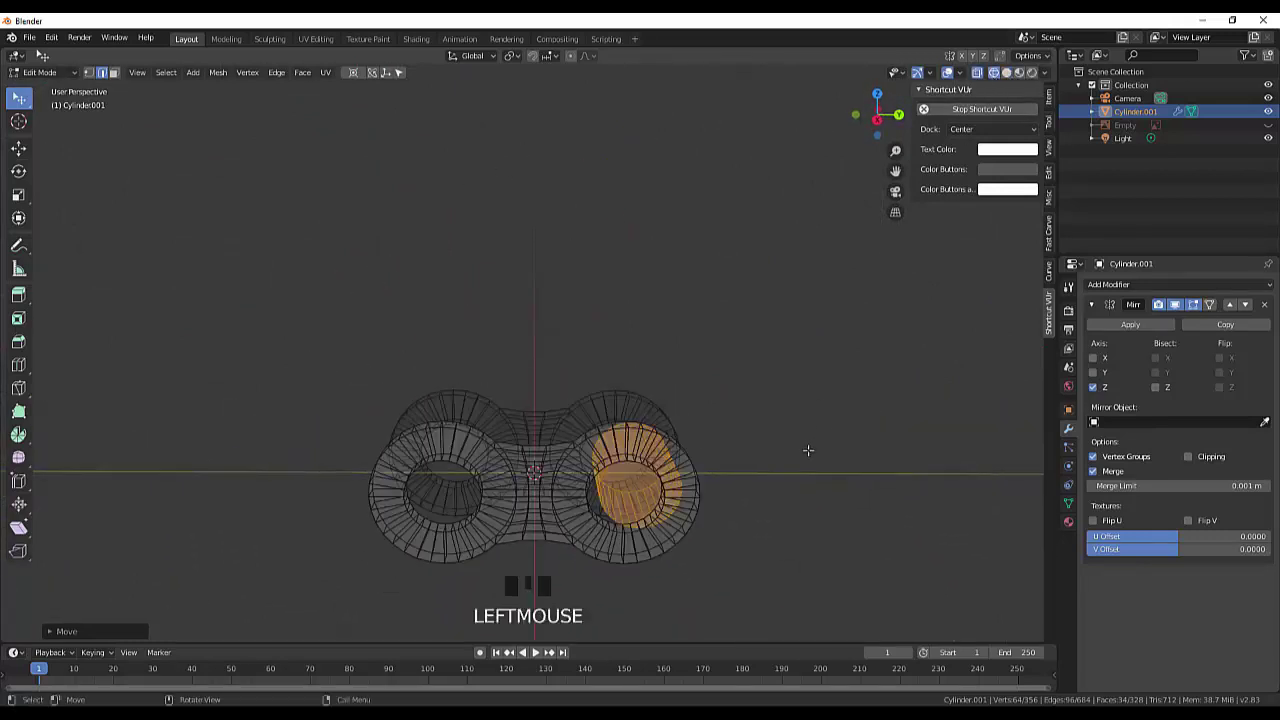
{"action": "key", "text": "KP_3"}
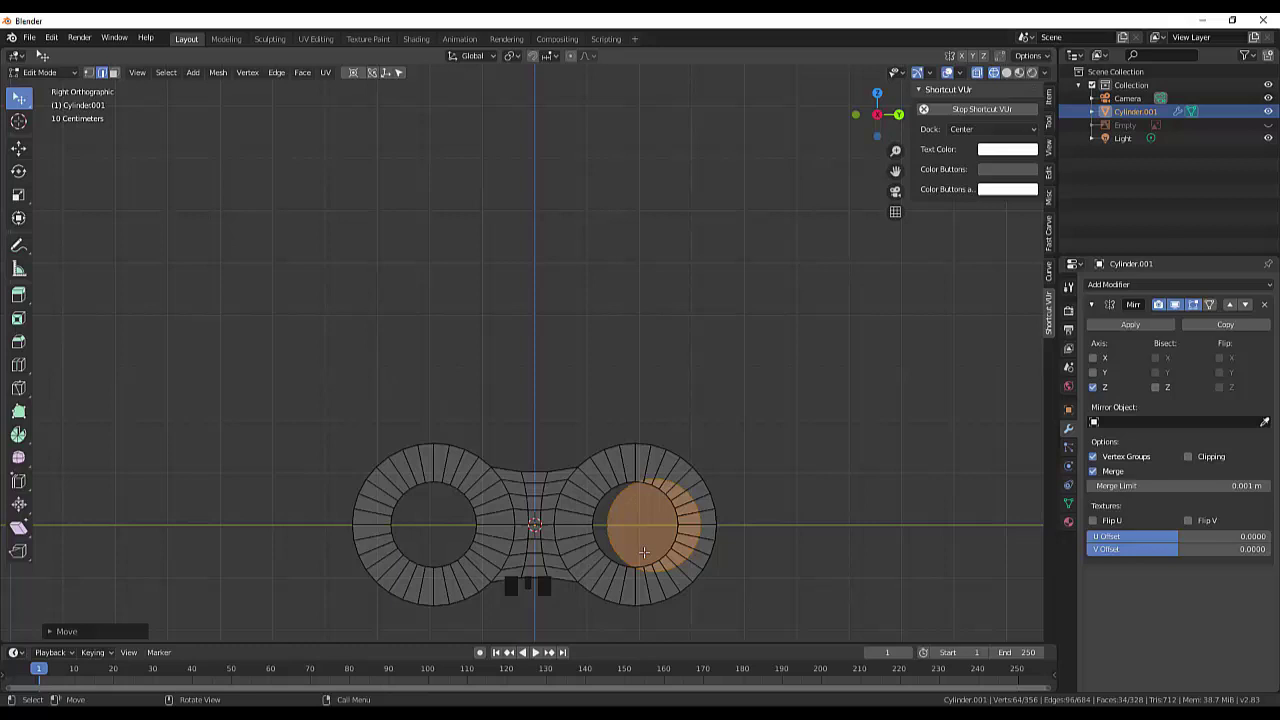
{"action": "key", "text": "g"}
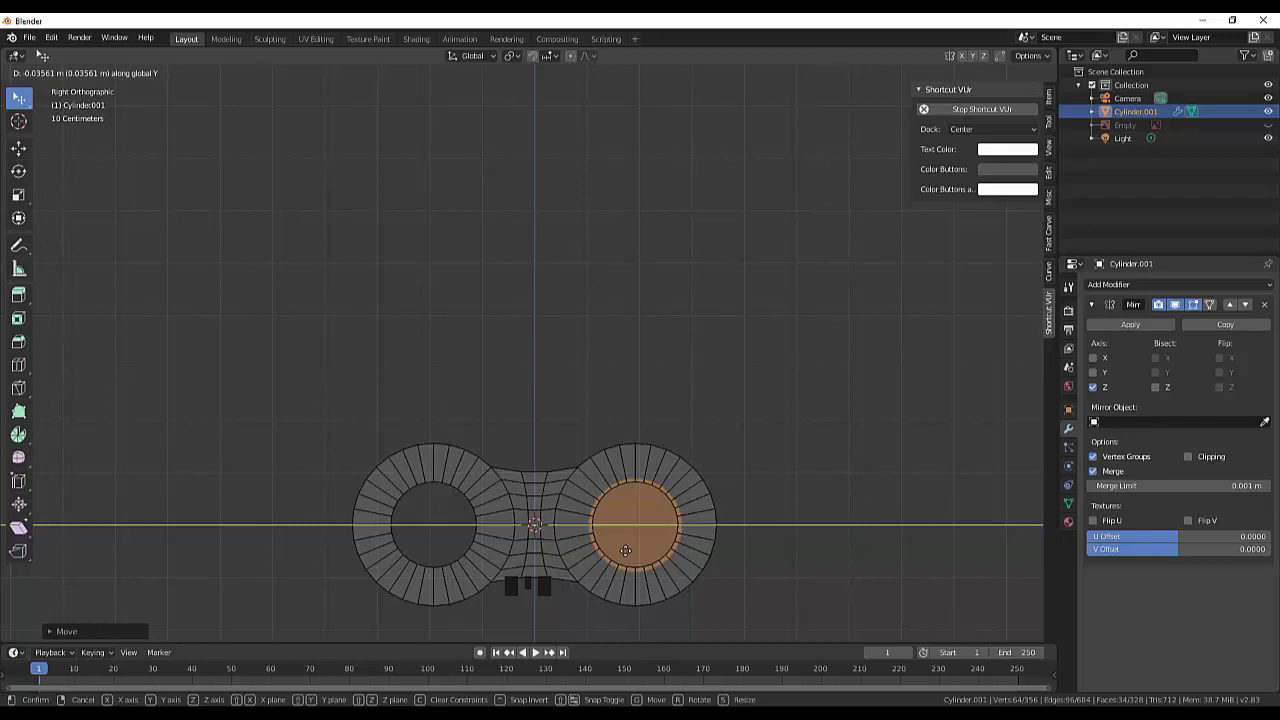
{"action": "left_click_drag", "start_coordinate": [755, 438], "coordinate": [895, 481]}
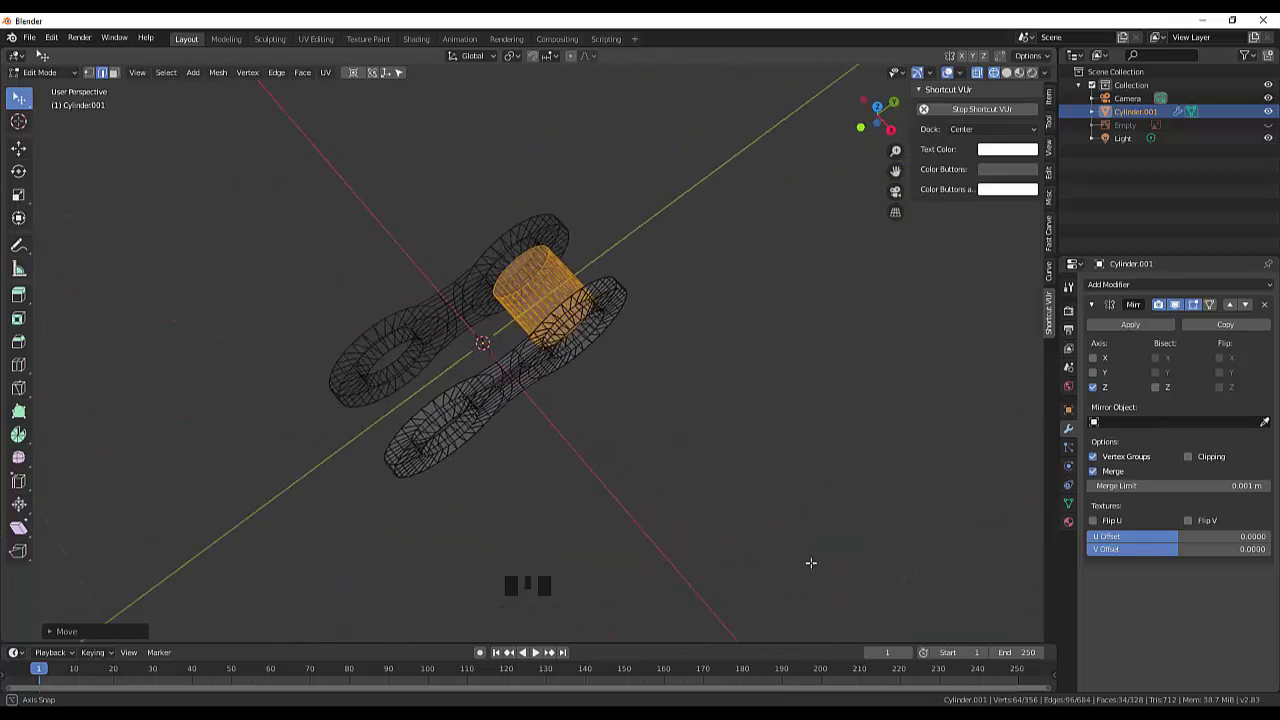
Step: Return to Solid shading and Object Mode to view the assembled chain link
{"action": "left_click", "coordinate": [1008, 79]}
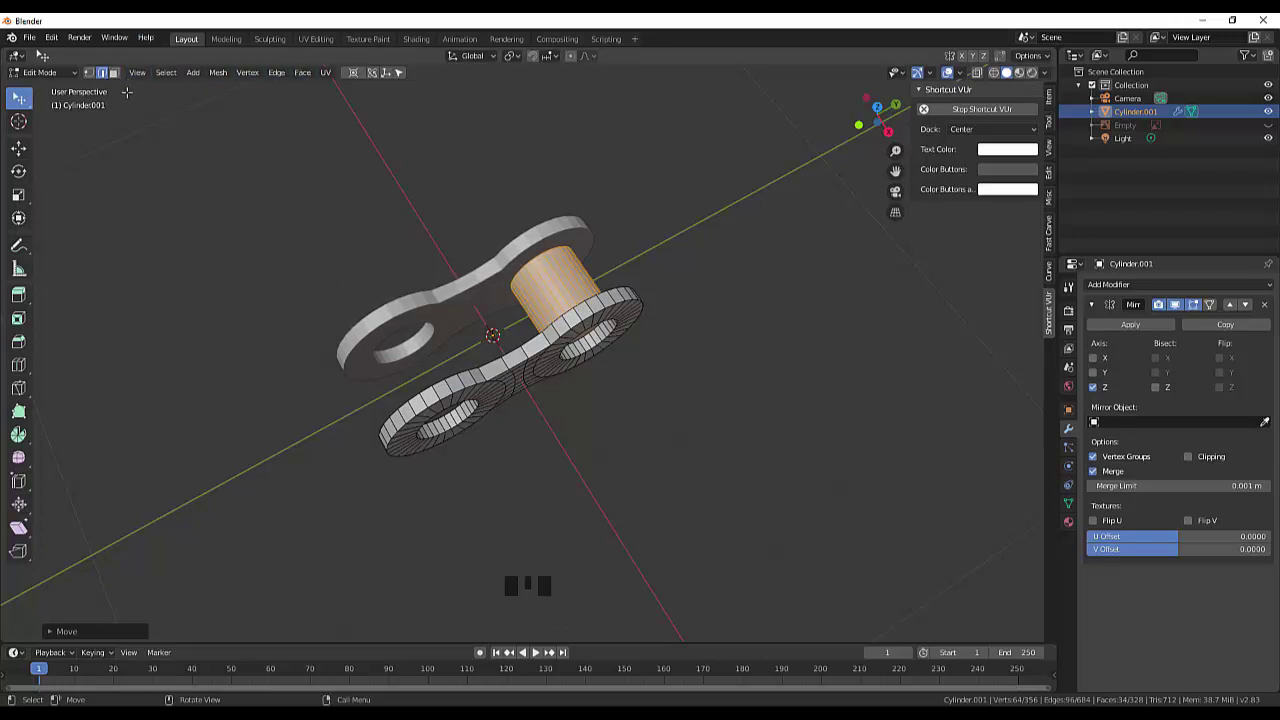
{"action": "left_click_drag", "start_coordinate": [47, 75], "coordinate": [556, 290]}
{"action": "left_click", "coordinate": [548, 315]}
{"action": "left_click", "coordinate": [550, 309]}
{"action": "left_click", "coordinate": [549, 308]}
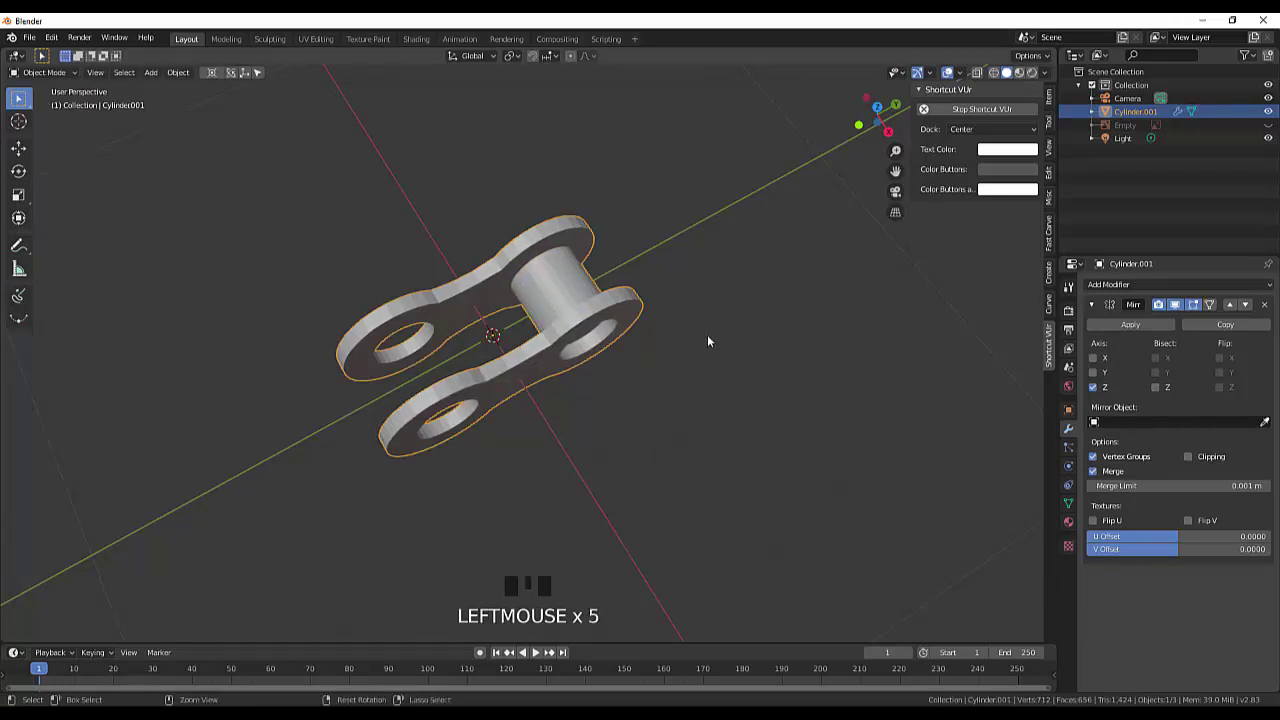
Step: Back in Edit Mode, select the roller geometry and separate it by Selection into its own object
{"action": "key", "text": "ctrl+z"}
{"action": "key", "text": "ctrl+z"}
{"action": "left_click", "coordinate": [673, 453]}
{"action": "left_click", "coordinate": [567, 294]}
{"action": "left_click_drag", "start_coordinate": [32, 74], "coordinate": [805, 449]}
{"action": "key", "text": "p"}
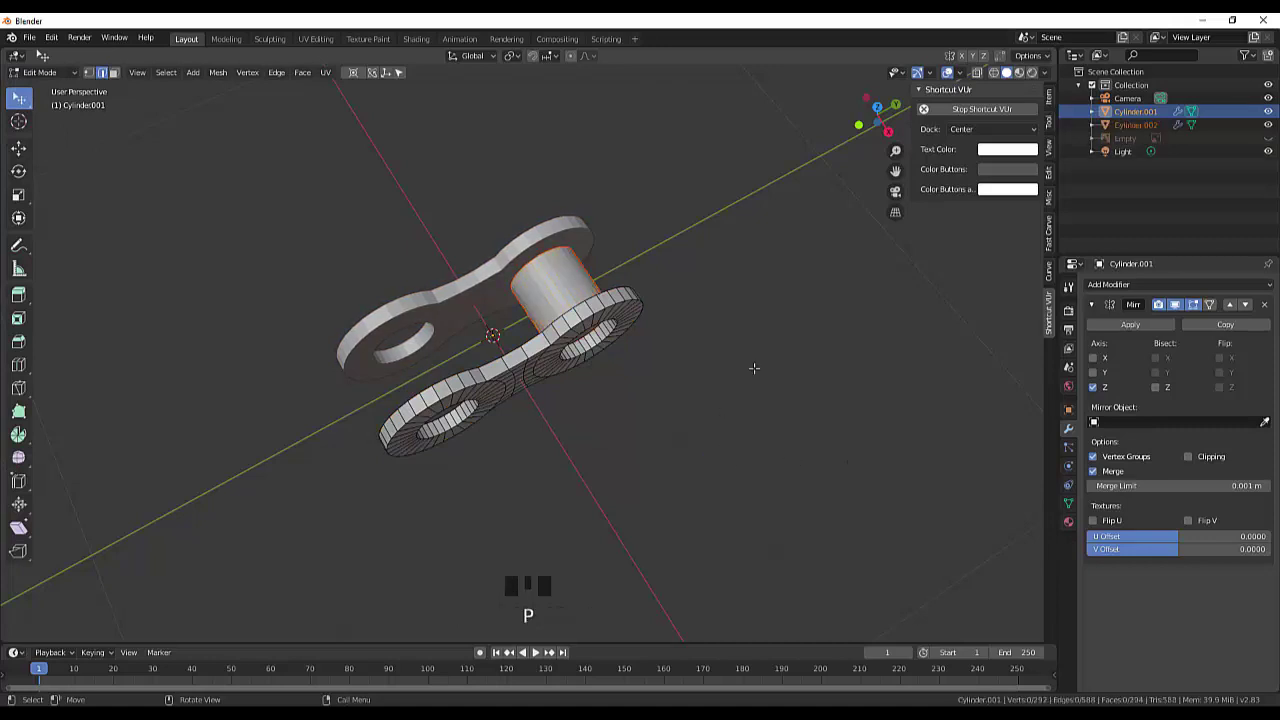
{"action": "left_click", "coordinate": [768, 334]}
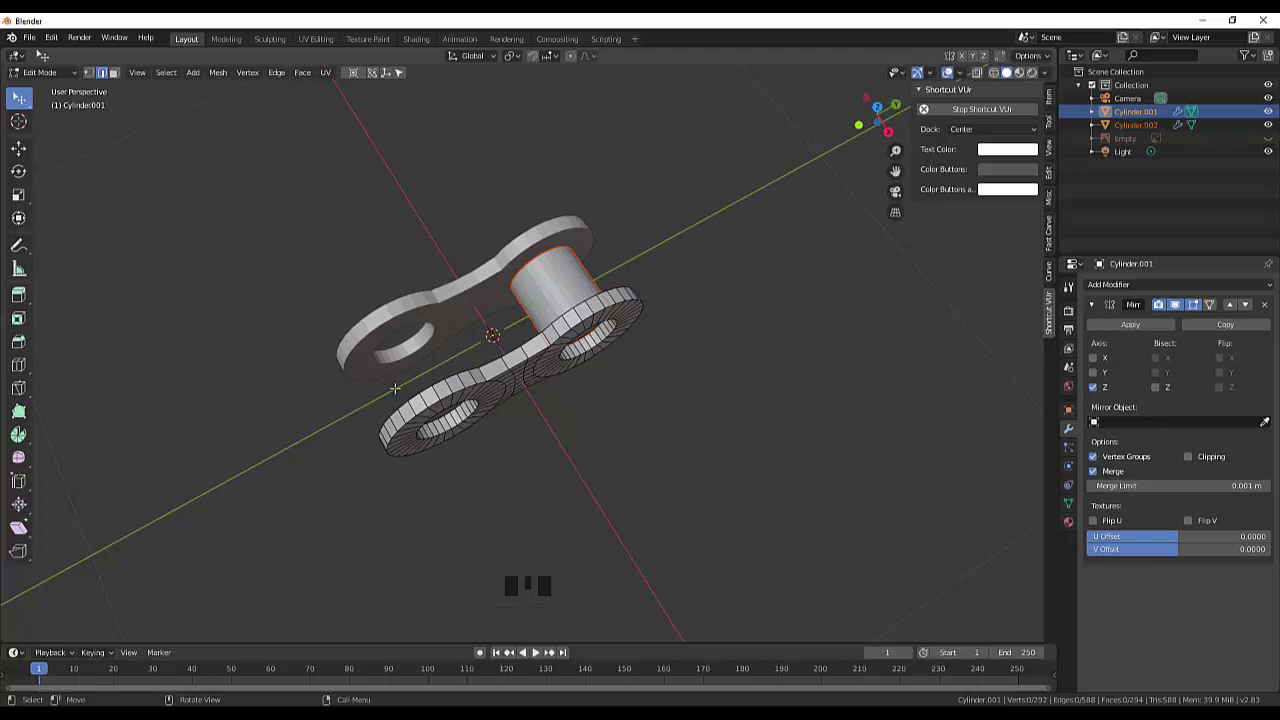
Step: Attempt to apply the Mirror modifier (refused in Edit Mode), then select the separated roller Cylinder.002
{"action": "left_click_drag", "start_coordinate": [730, 286], "coordinate": [1185, 135]}
{"action": "left_click", "coordinate": [1185, 135]}
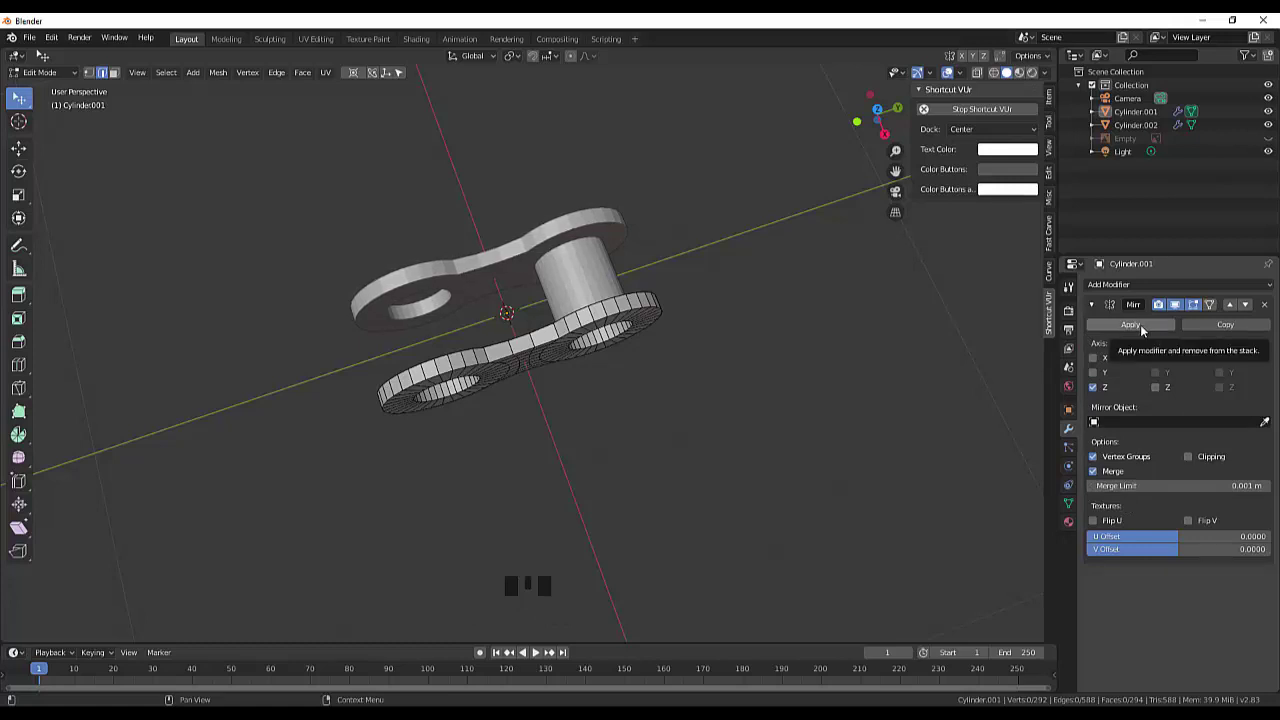
{"action": "left_click_drag", "start_coordinate": [1146, 330], "coordinate": [1240, 369]}
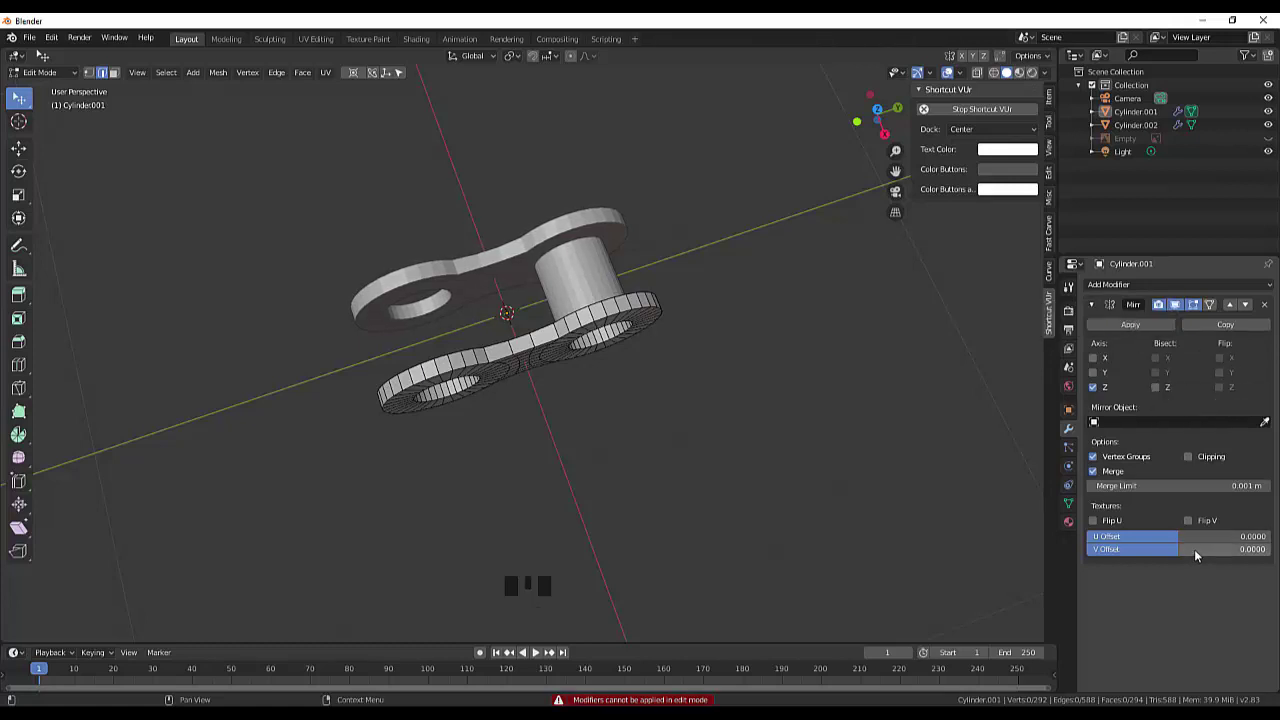
{"action": "left_click", "coordinate": [1184, 133]}
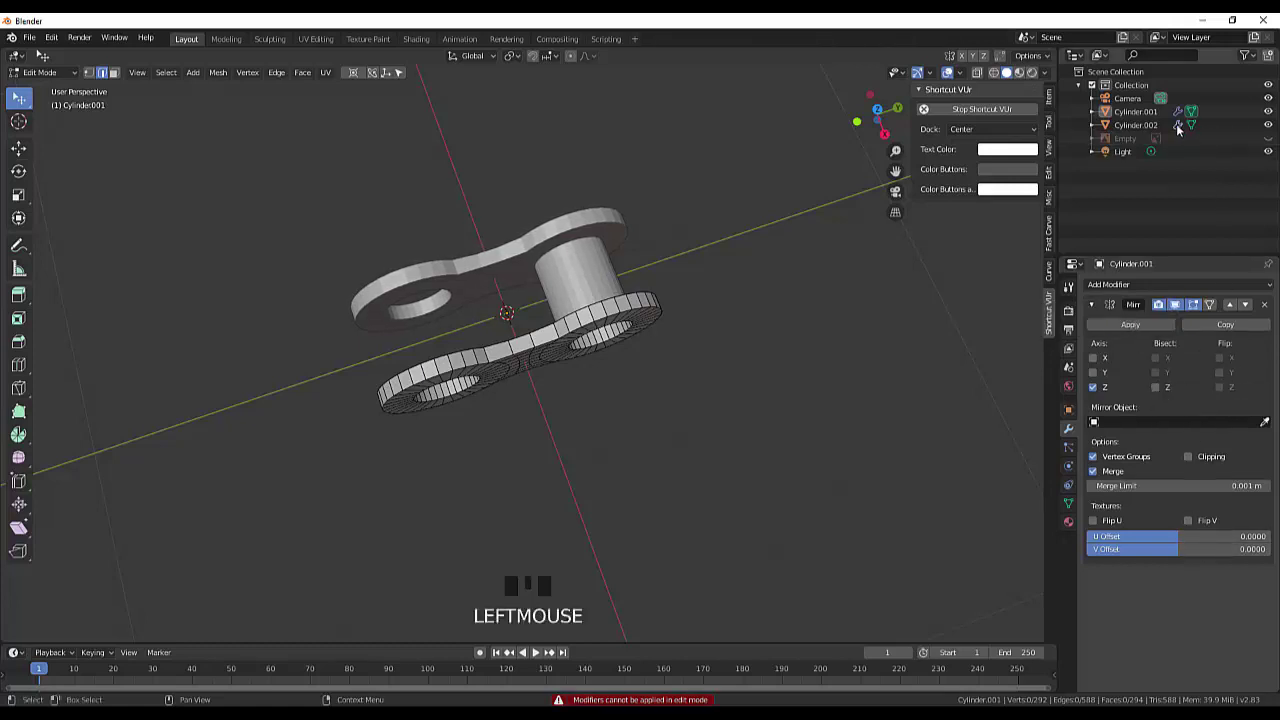
{"action": "left_click", "coordinate": [1183, 118]}
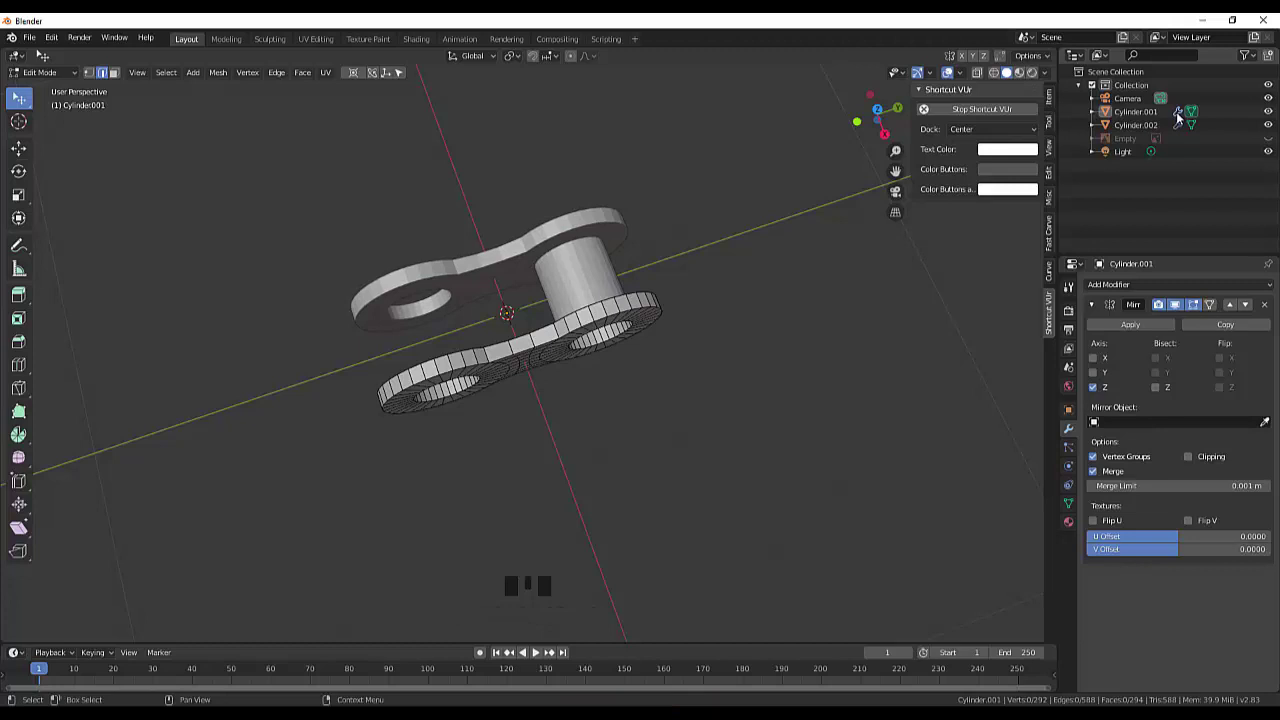
{"action": "left_click", "coordinate": [787, 495]}
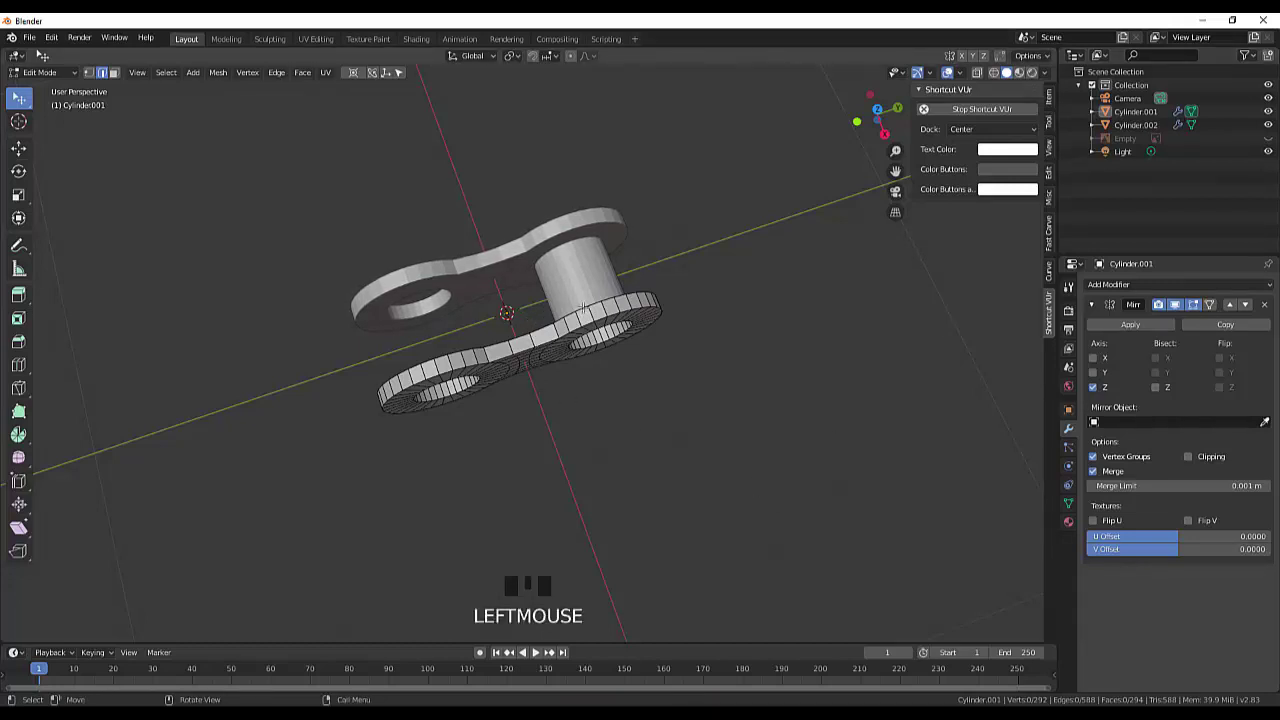
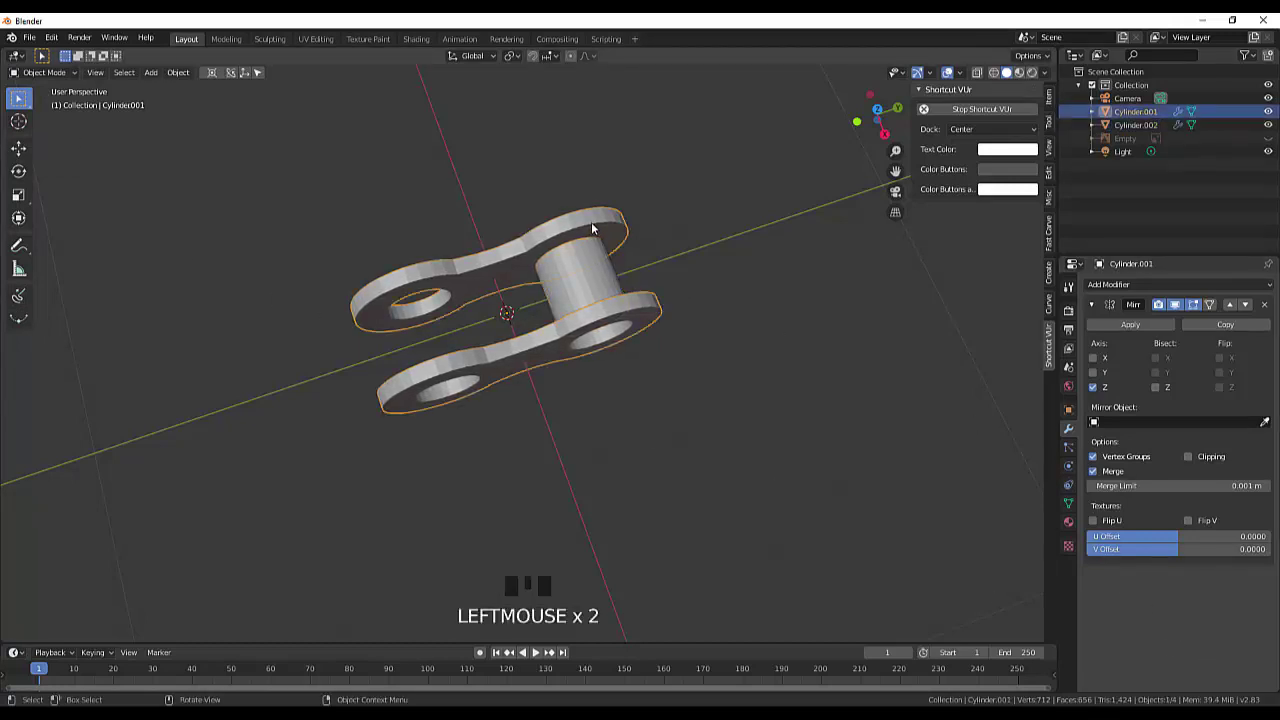
Step: Apply the side plates' Mirror modifier on Cylinder.001 and set up a Mirror modifier on the roller
{"action": "left_click", "coordinate": [1137, 327]}
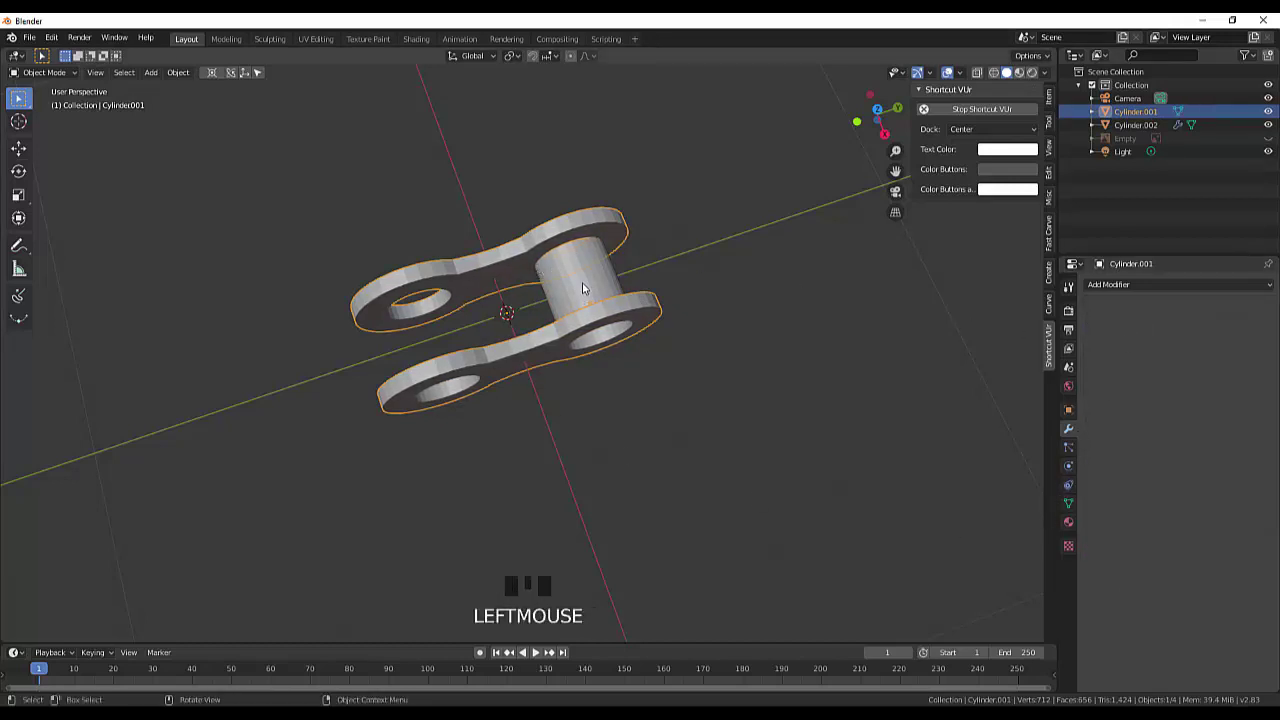
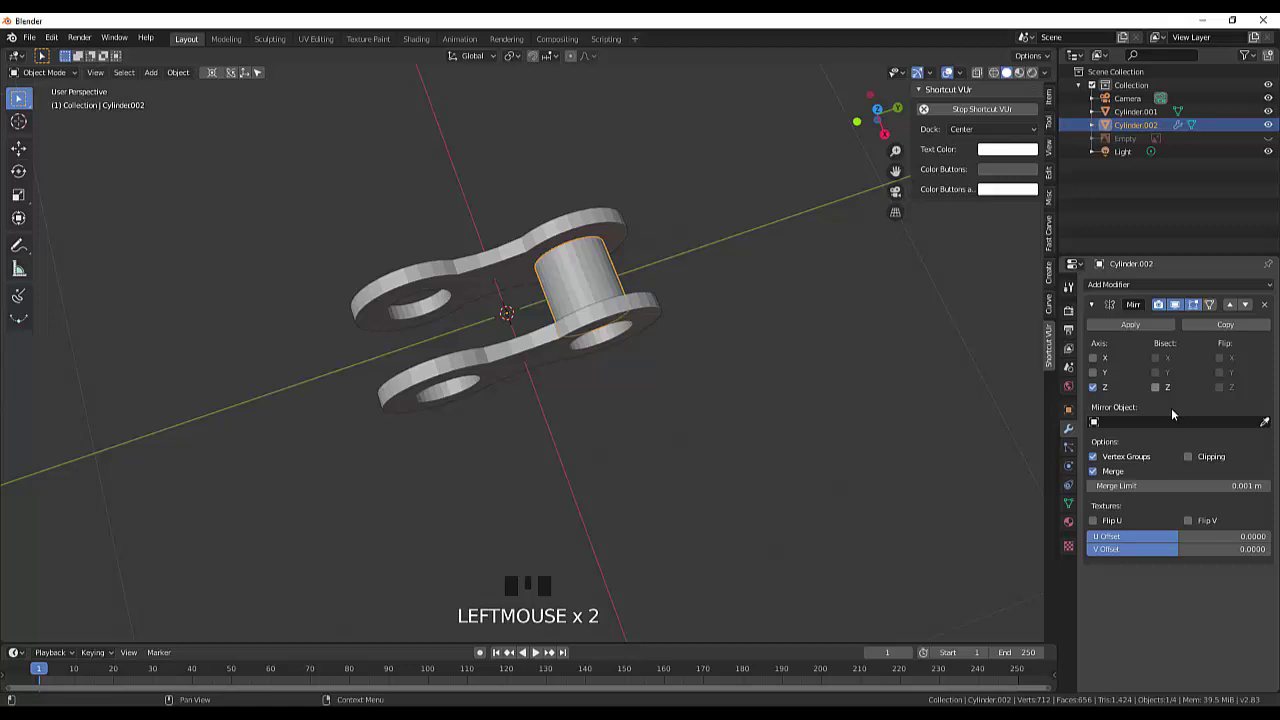
{"action": "left_click_drag", "start_coordinate": [182, 81], "coordinate": [365, 138]}
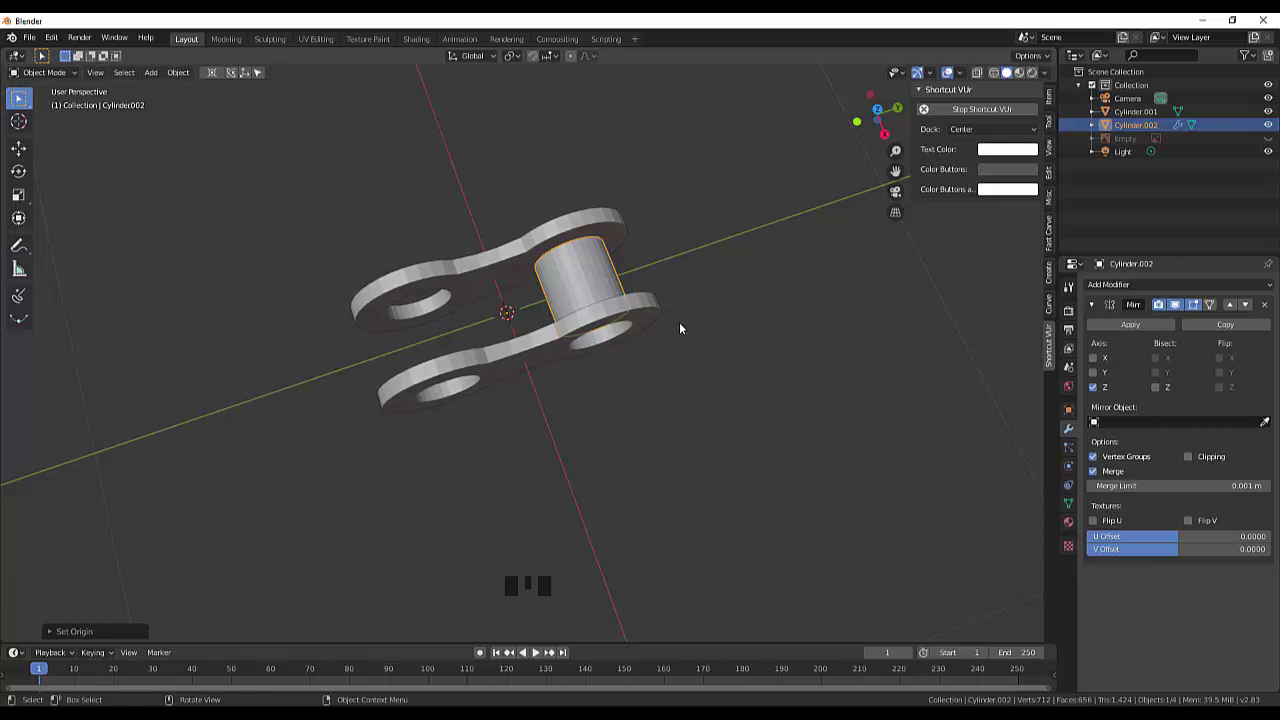
{"action": "left_click_drag", "start_coordinate": [663, 288], "coordinate": [790, 510]}
{"action": "scroll", "scroll_direction": "down", "scroll_amount": 3}
{"action": "scroll", "scroll_direction": "up", "scroll_amount": 3}
{"action": "left_click_drag", "start_coordinate": [820, 501], "coordinate": [1100, 364]}
{"action": "left_click", "coordinate": [1100, 364]}
{"action": "left_click", "coordinate": [1100, 364]}
Step: Set the roller's Mirror axis to Y only, giving a twin roller in the second hole
{"action": "left_click", "coordinate": [1098, 360]}
{"action": "left_click", "coordinate": [1096, 392]}
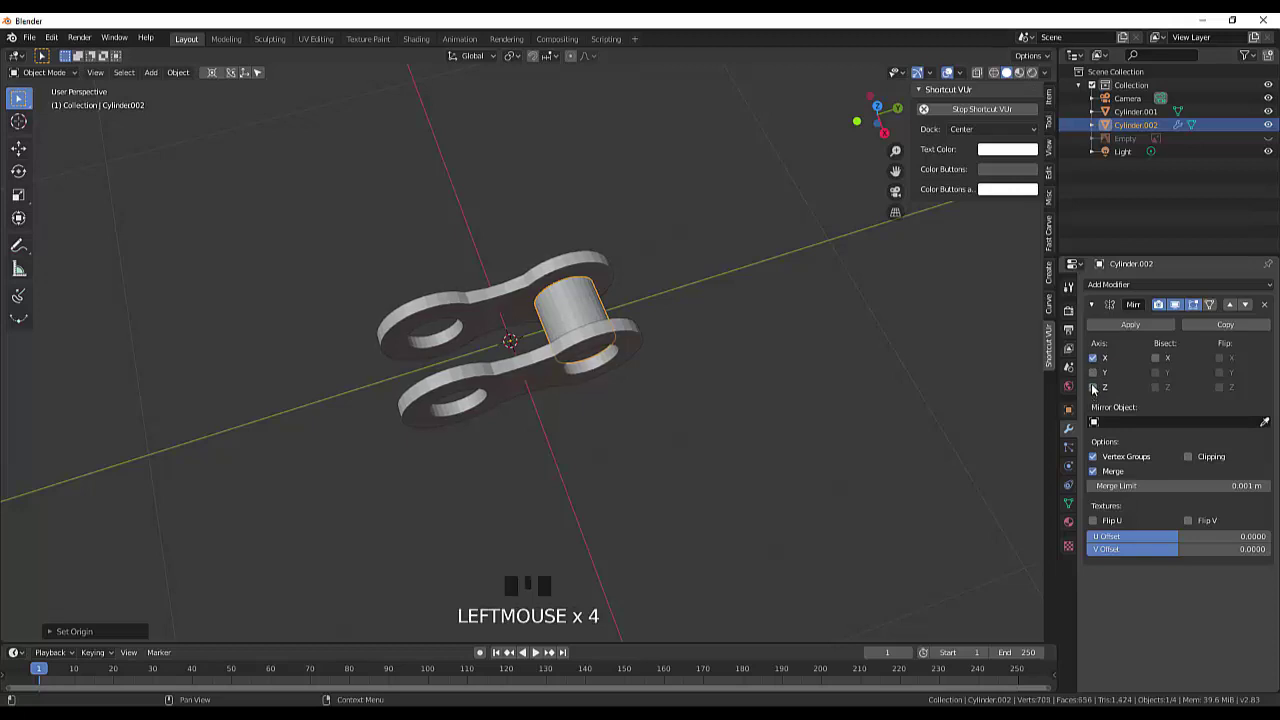
{"action": "left_click", "coordinate": [1098, 363]}
{"action": "left_click", "coordinate": [1097, 378]}
Step: Inspect both rollers side-on and in perspective, then begin scaling the roller object
{"action": "left_click_drag", "start_coordinate": [766, 444], "coordinate": [626, 451]}
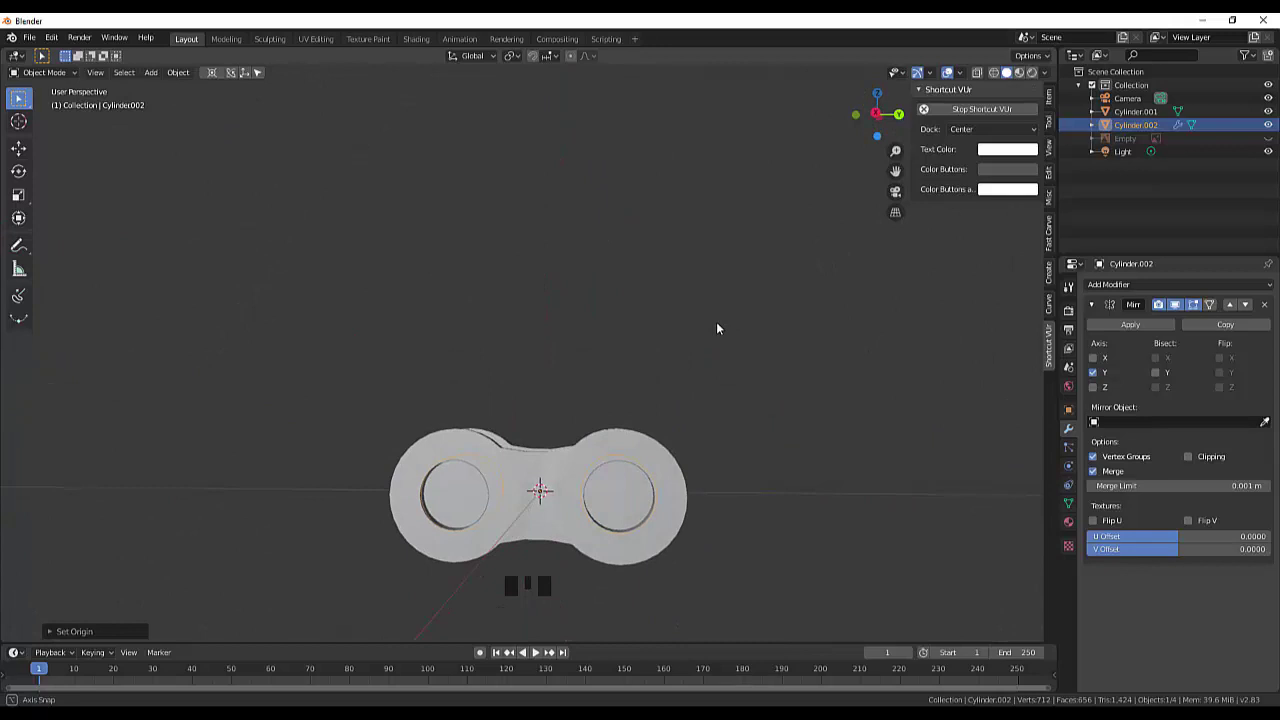
{"action": "scroll", "scroll_direction": "up", "scroll_amount": 3}
{"action": "left_click_drag", "start_coordinate": [702, 457], "coordinate": [614, 425]}
{"action": "left_click", "coordinate": [614, 425]}
{"action": "left_click_drag", "start_coordinate": [735, 448], "coordinate": [716, 486]}
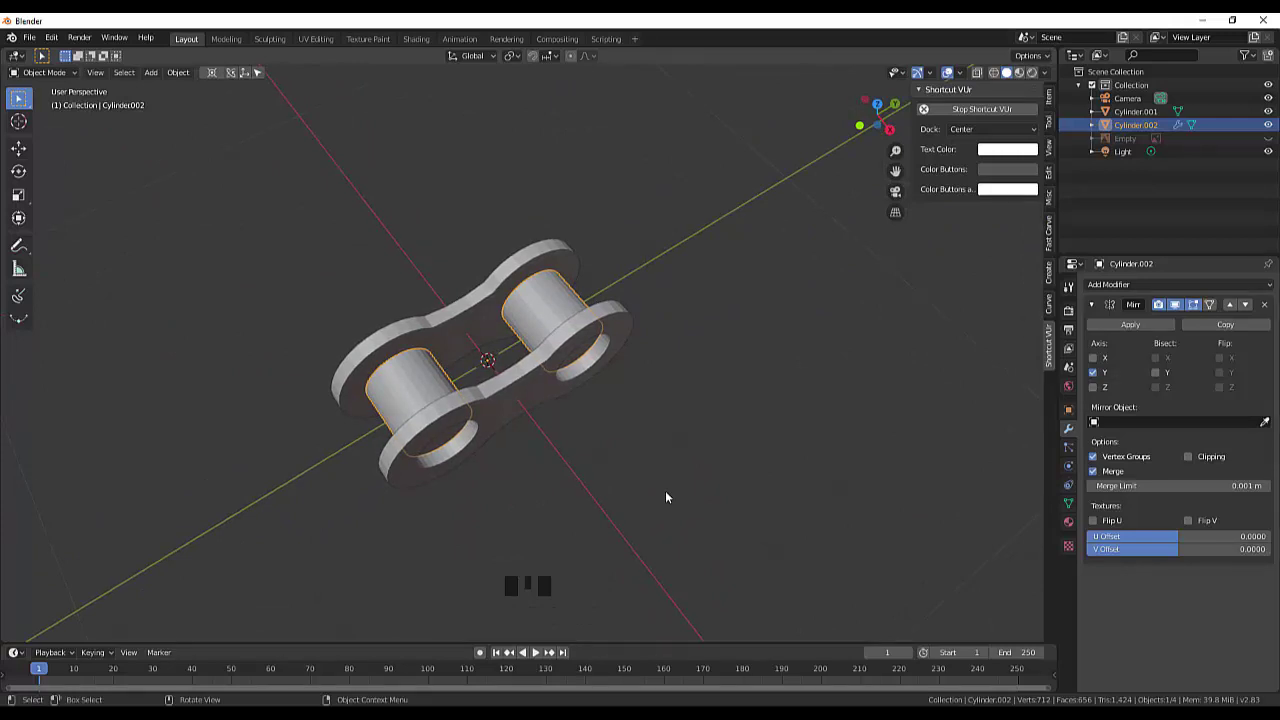
{"action": "key", "text": "s"}
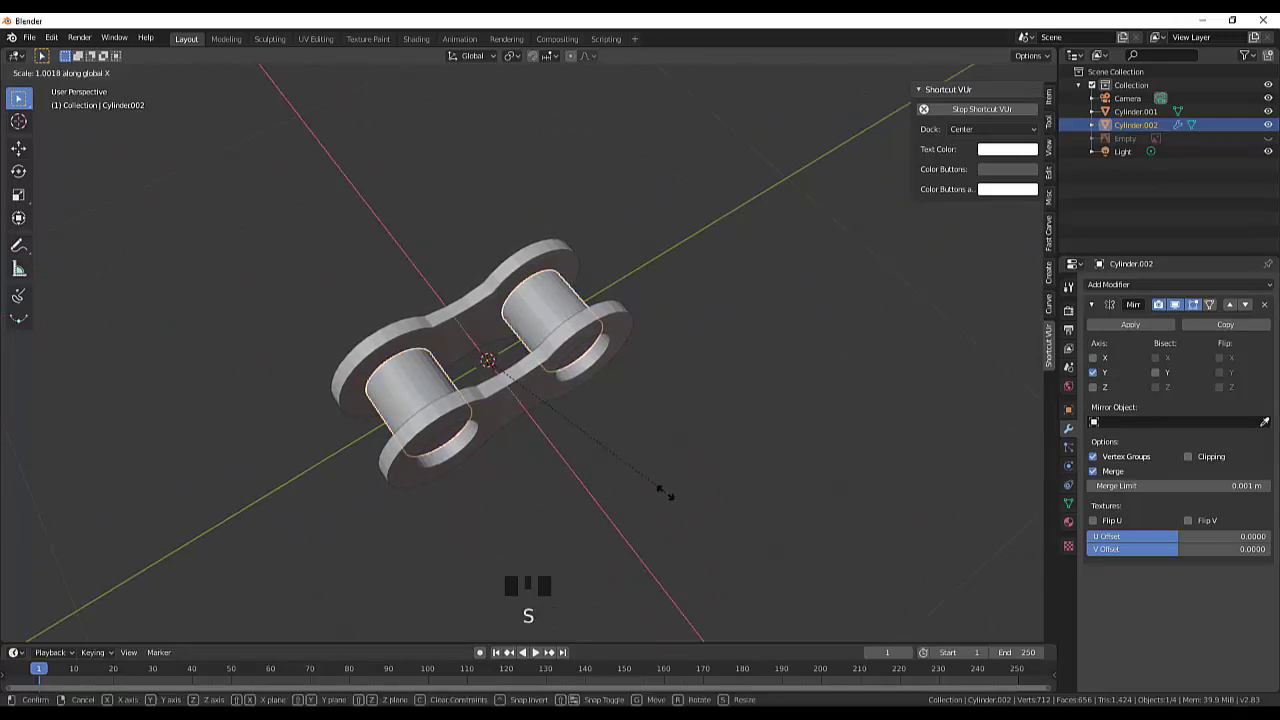
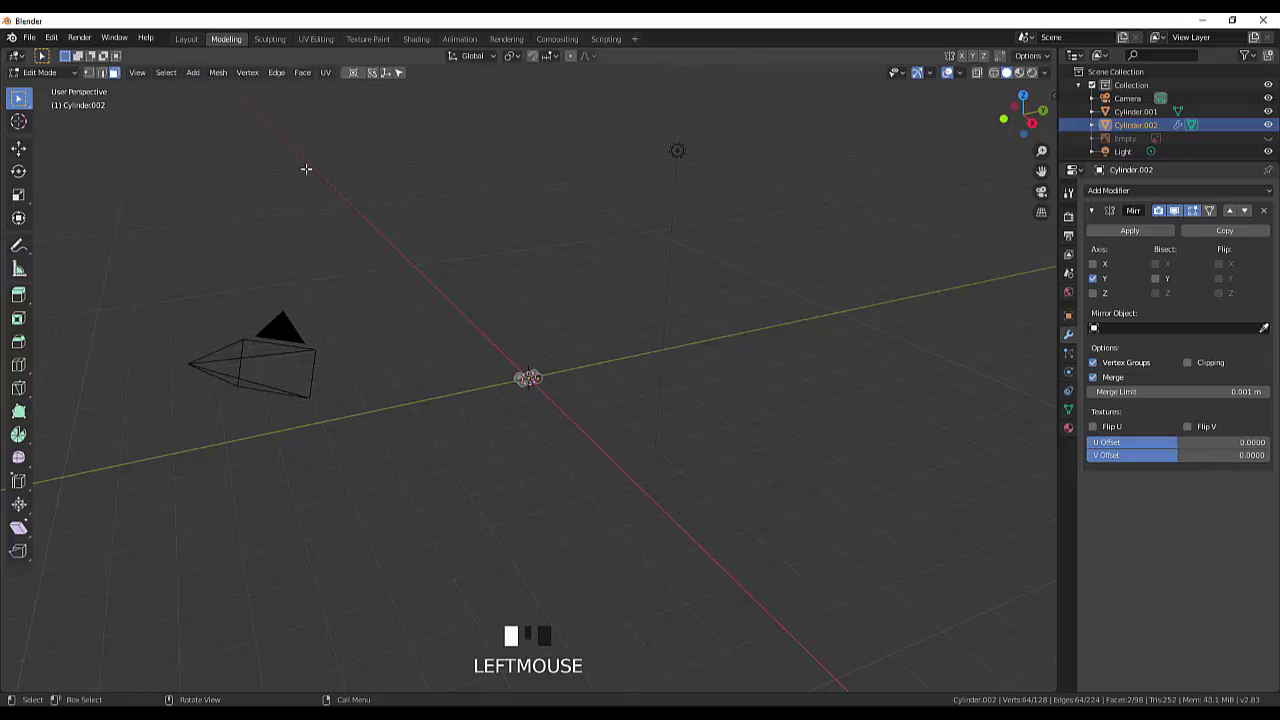
Step: Zoom in on the chain link in the Modeling workspace
{"action": "scroll", "scroll_direction": "up", "scroll_amount": 3}
{"action": "scroll", "scroll_direction": "up", "scroll_amount": 3}
{"action": "scroll", "scroll_direction": "up", "scroll_amount": 3}
{"action": "scroll", "scroll_direction": "up", "scroll_amount": 3}
{"action": "scroll", "scroll_direction": "up", "scroll_amount": 3}
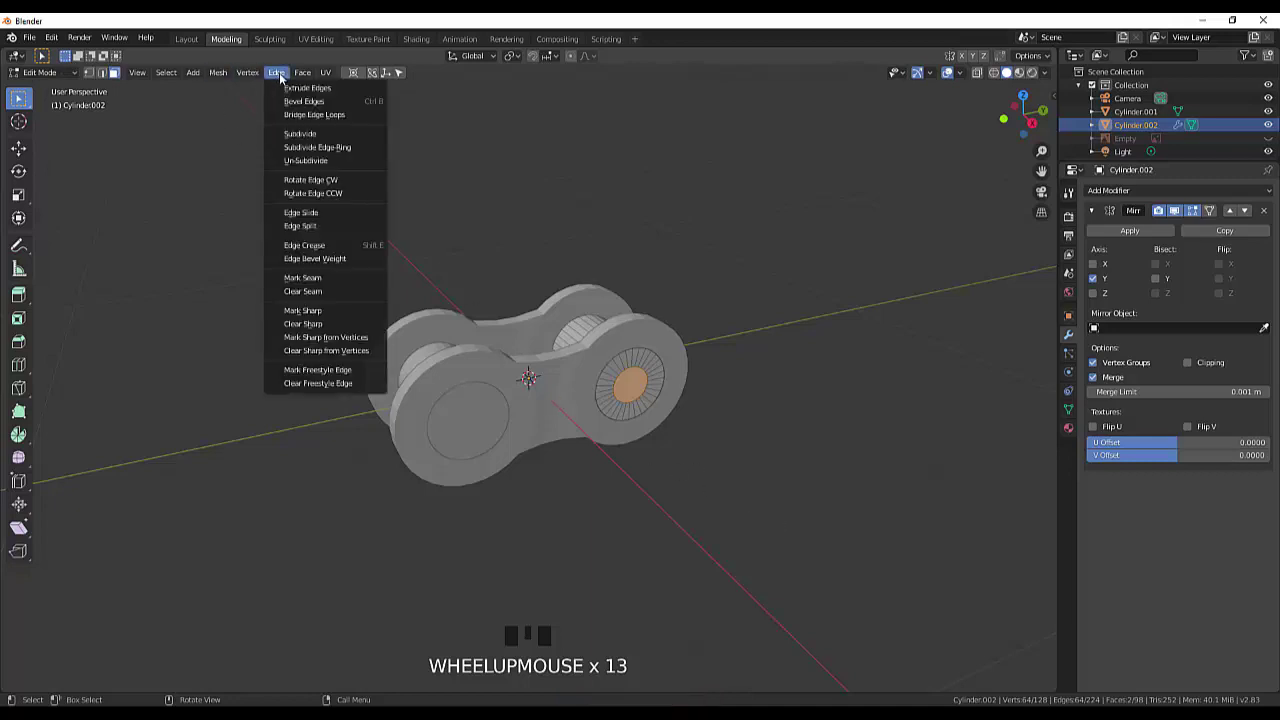
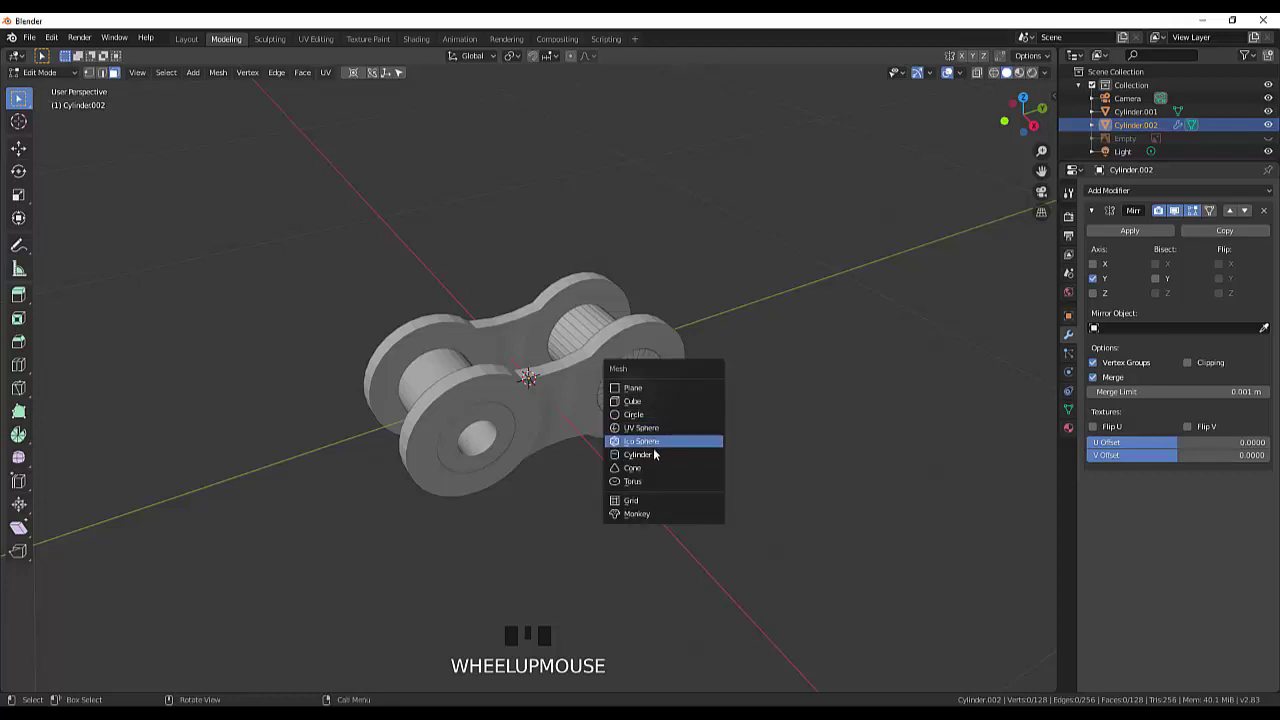
Step: Add a mesh cylinder, rotate it 90° onto its side and shrink it to pin size
{"action": "key", "text": "shift+a"}
{"action": "scroll", "scroll_direction": "down", "scroll_amount": 3}
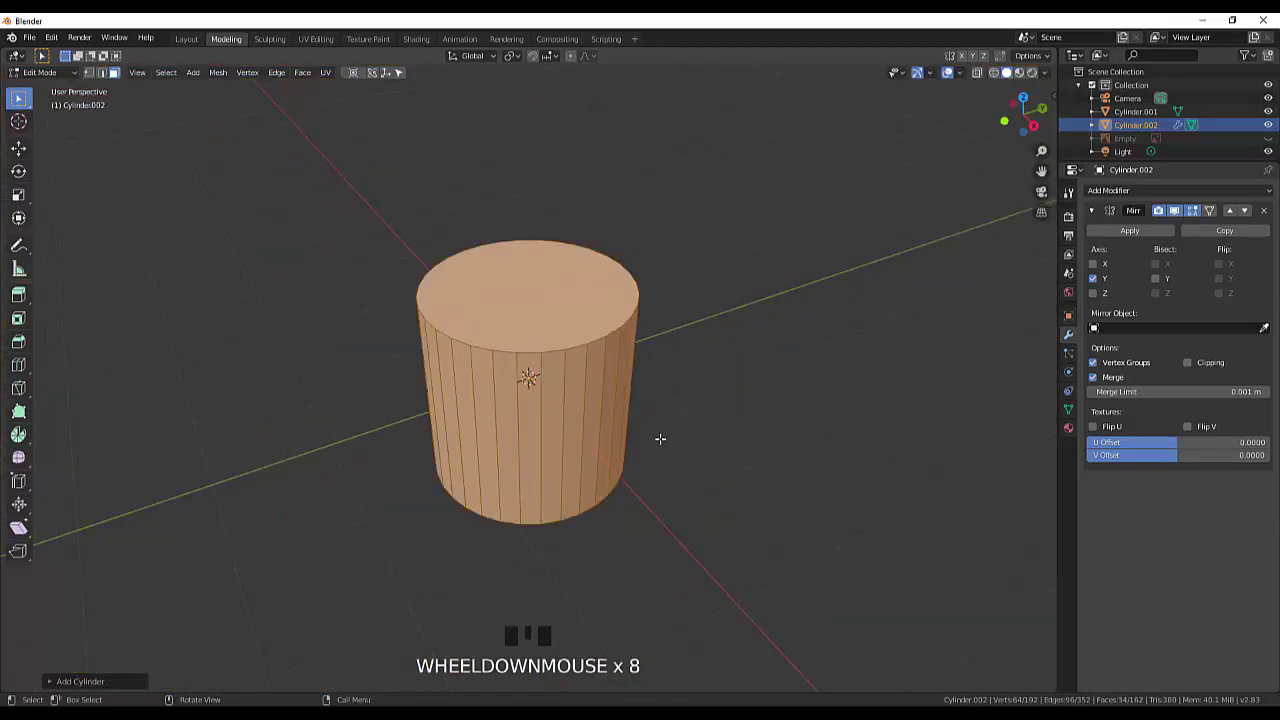
{"action": "key", "text": "r"}
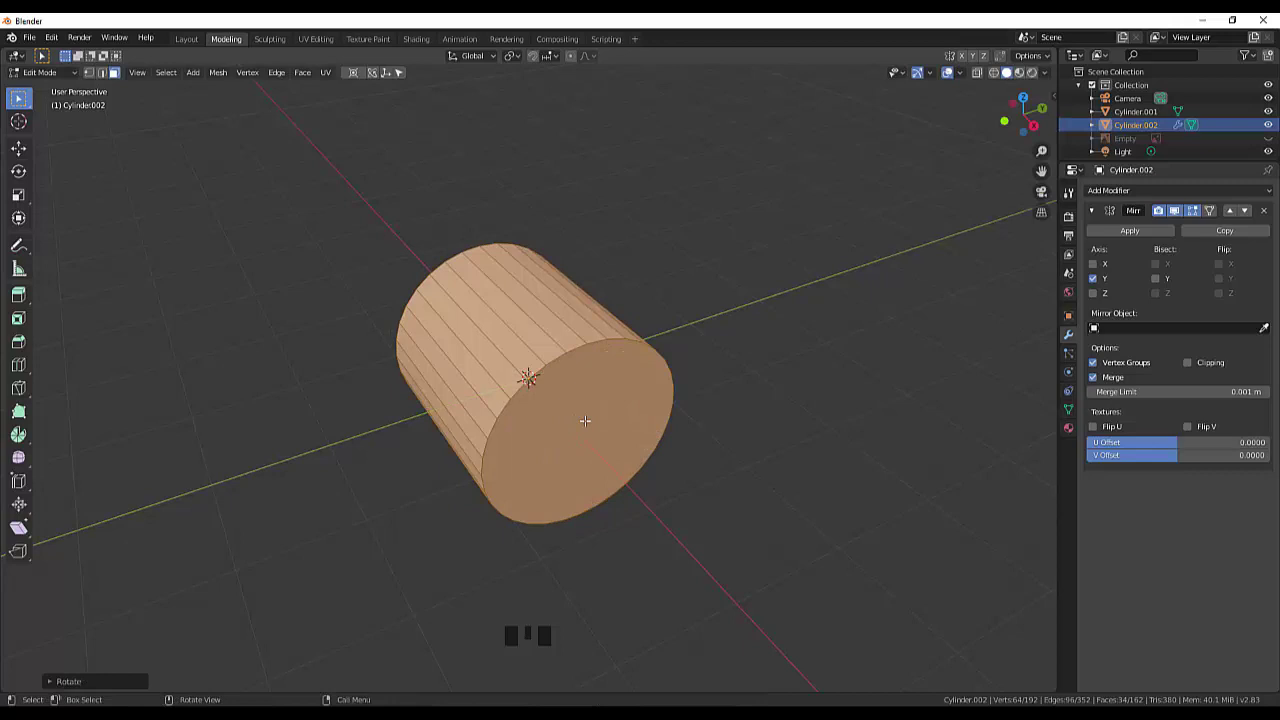
{"action": "key", "text": "s"}
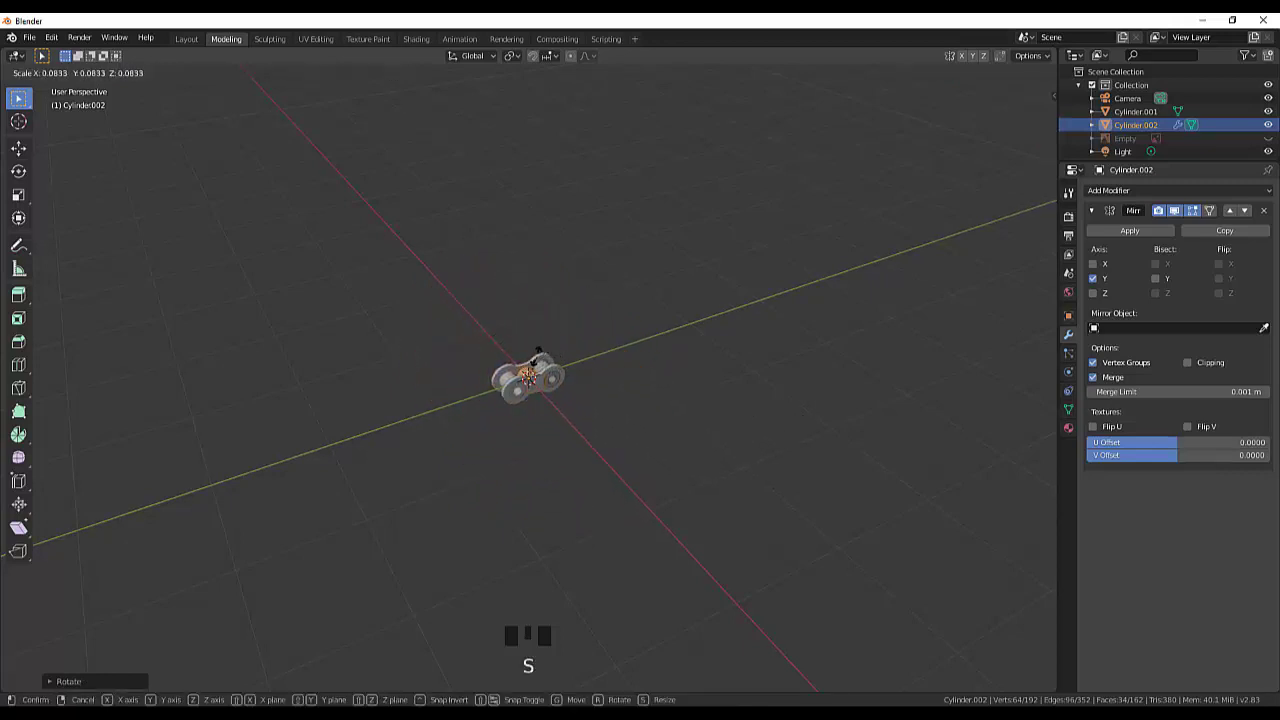
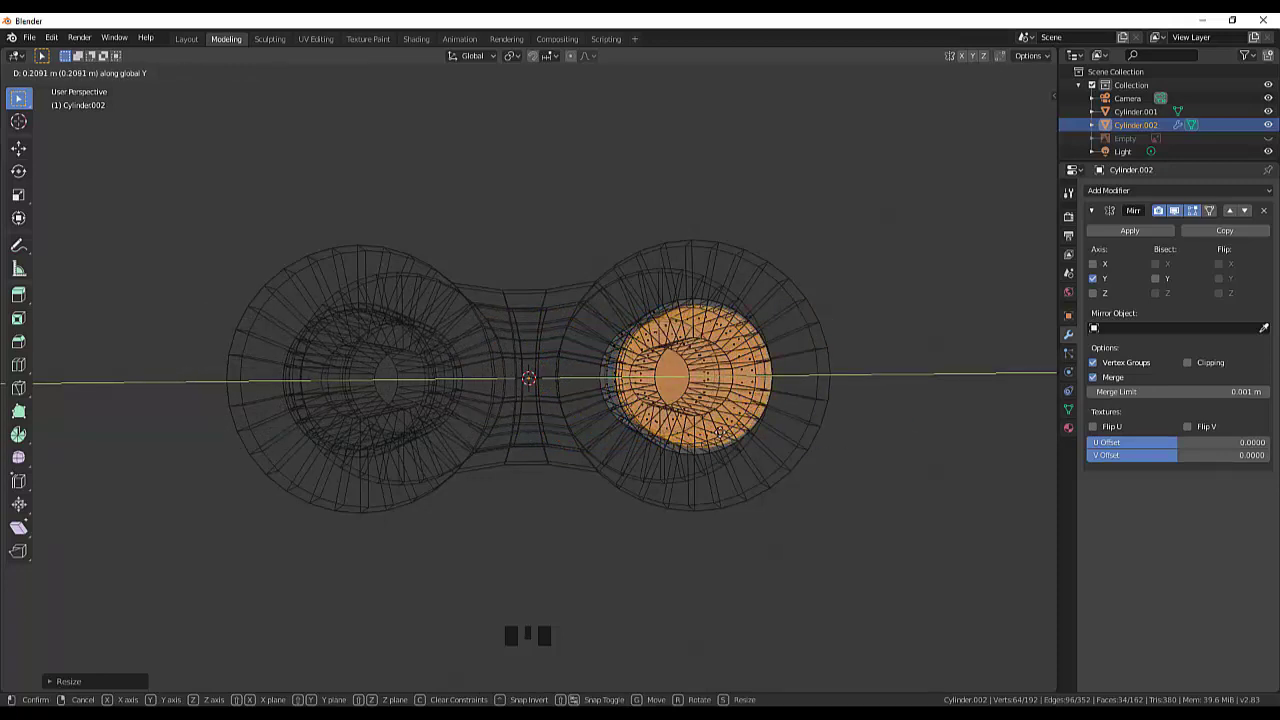
Step: In Right view move the pin along Y into a roller hole and scale it to about half size
{"action": "key", "text": "KP_3"}
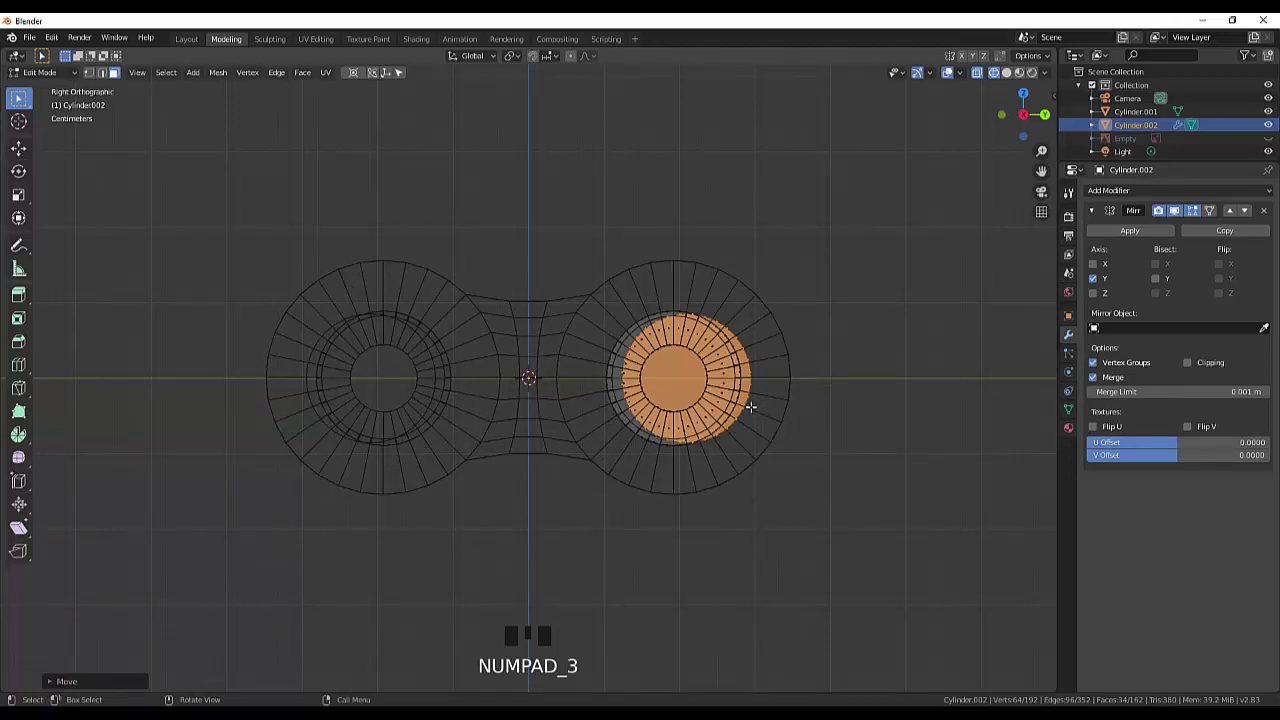
{"action": "key", "text": "y"}
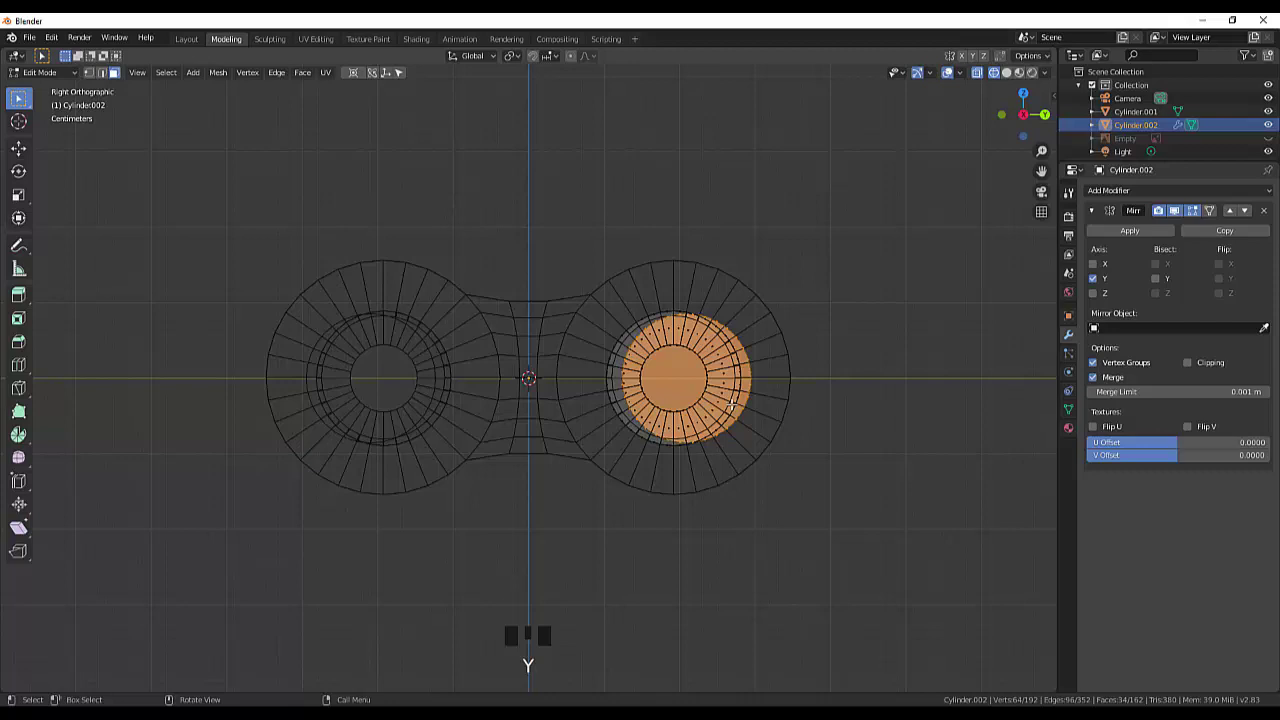
{"action": "key", "text": "g"}
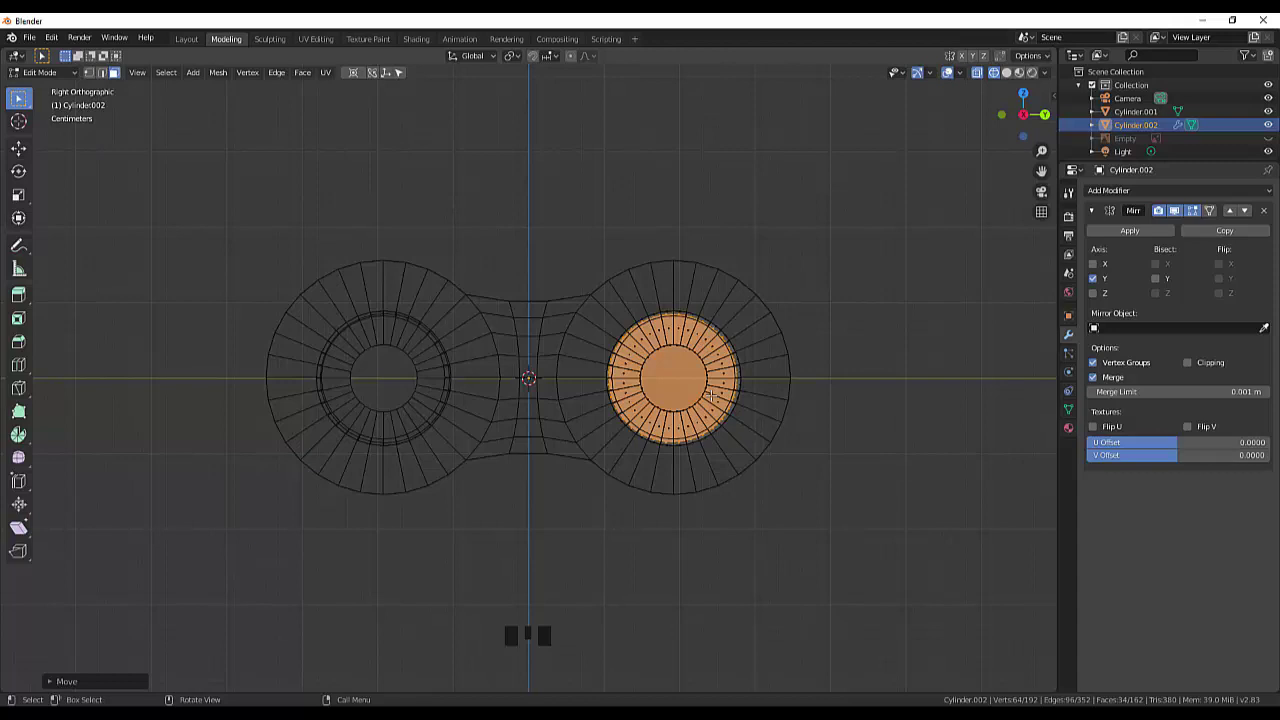
{"action": "key", "text": "s"}
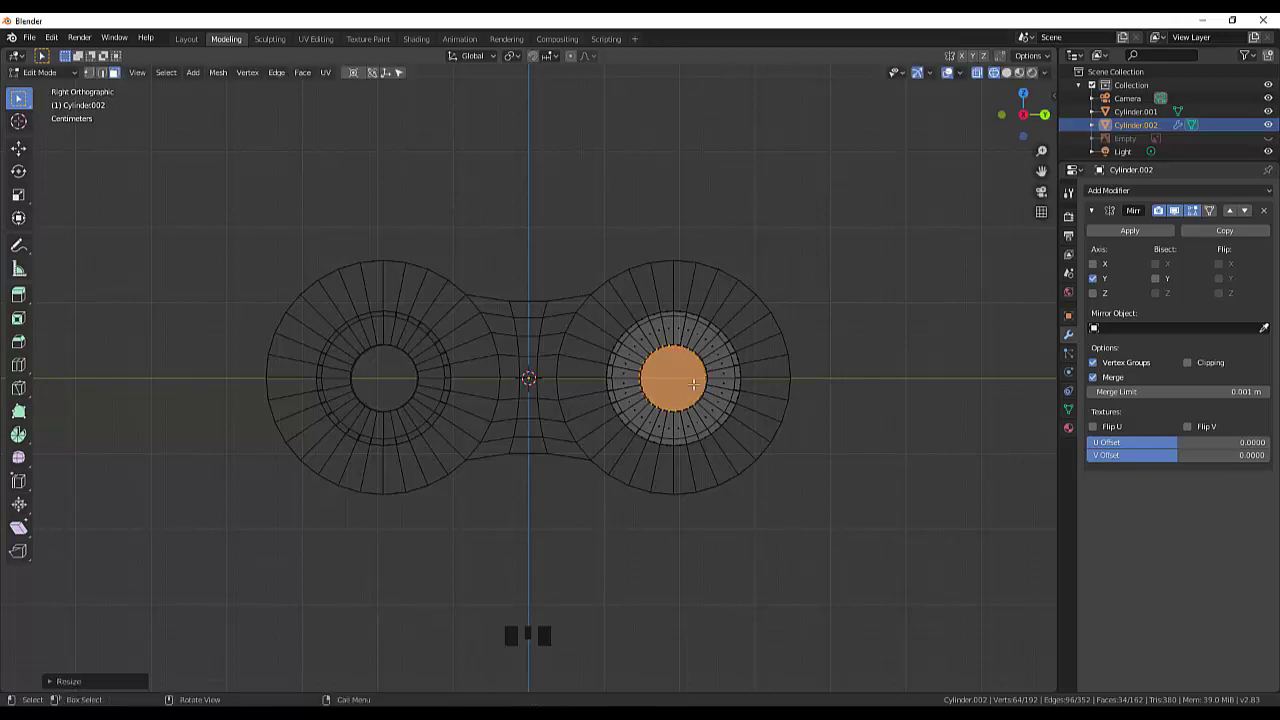
Step: Zoom in and start moving the pin's inner face along the Y axis
{"action": "scroll", "scroll_direction": "up", "scroll_amount": 3}
{"action": "scroll", "scroll_direction": "up", "scroll_amount": 3}
{"action": "key", "text": "g"}
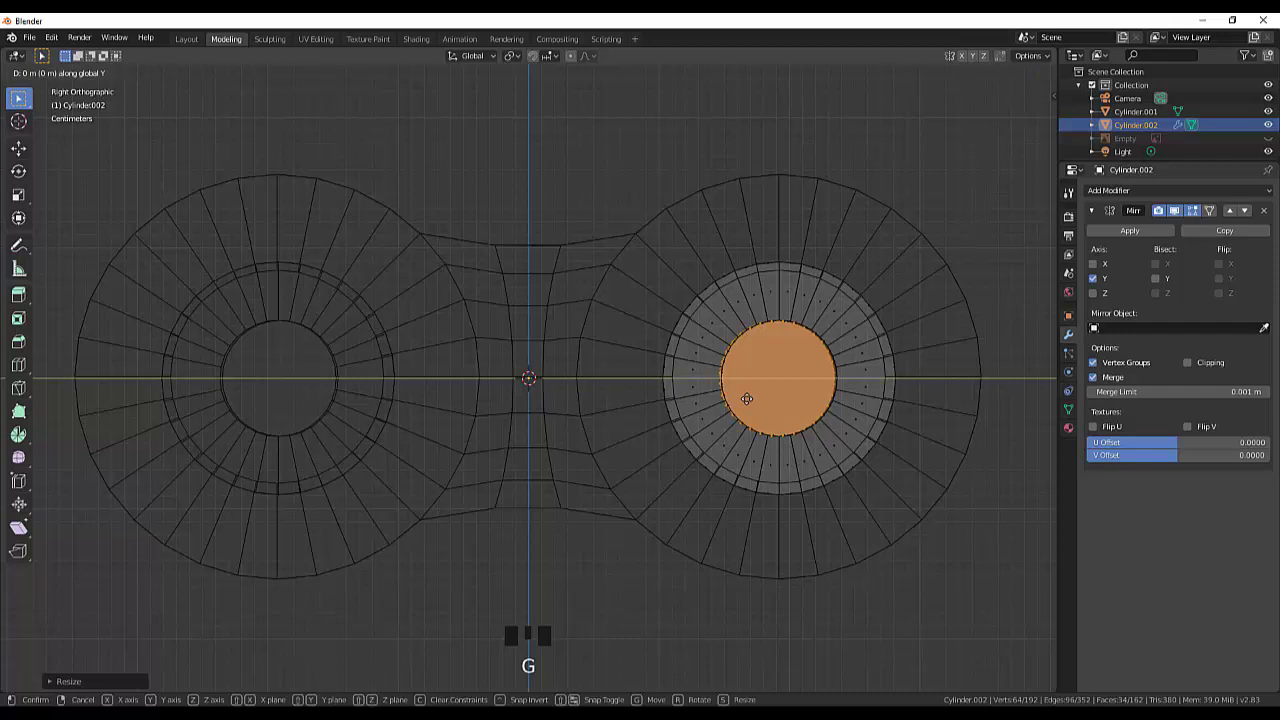
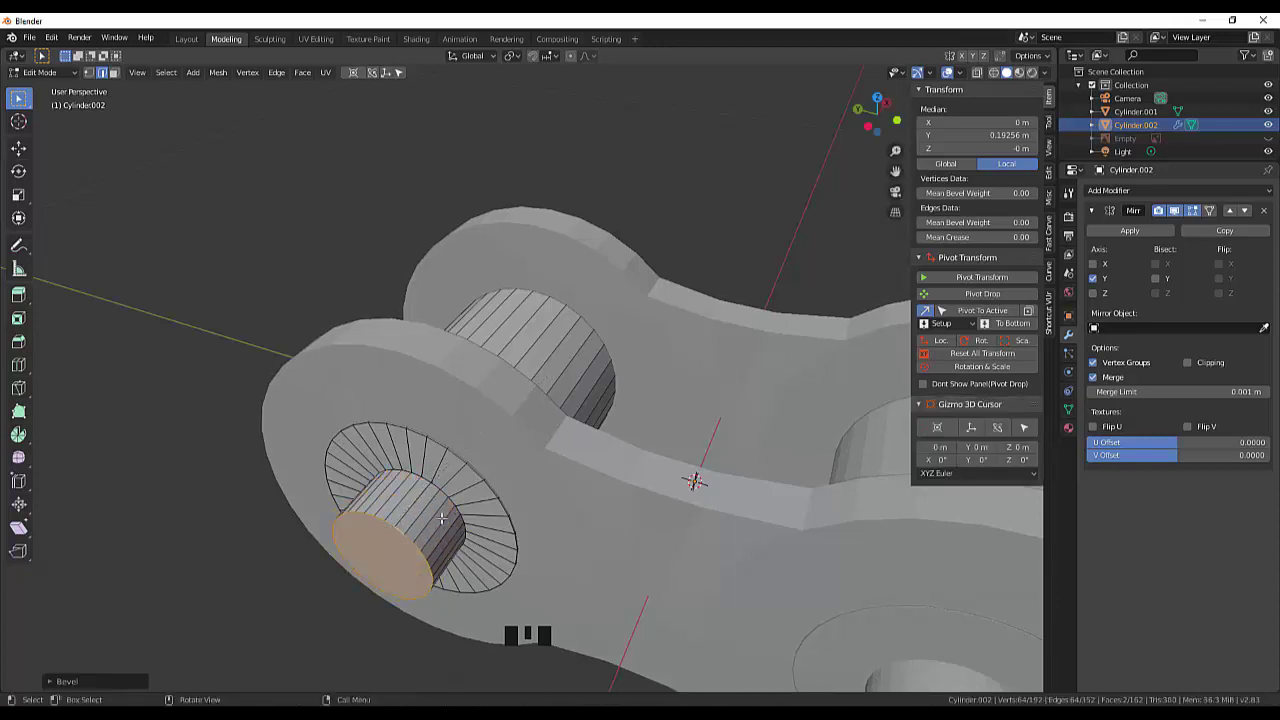
Step: Bevel the roller's end edge with Ctrl+B and return to the side view
{"action": "key", "text": "ctrl+b"}
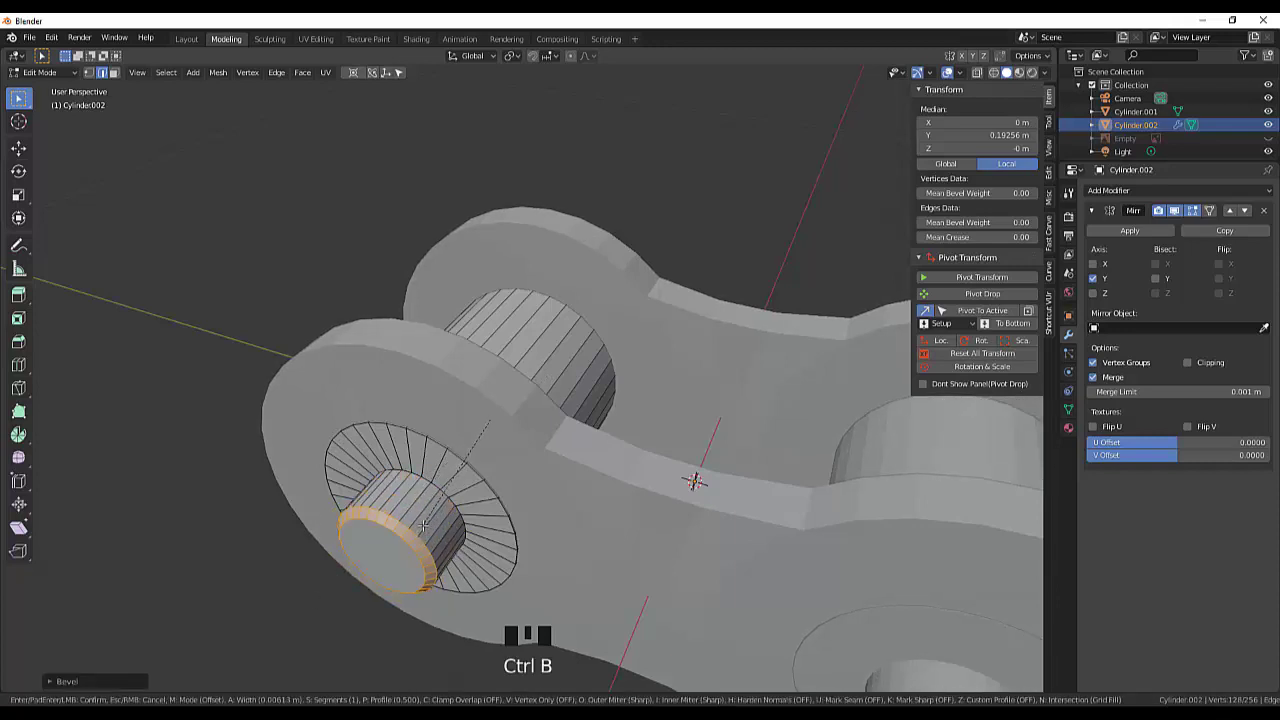
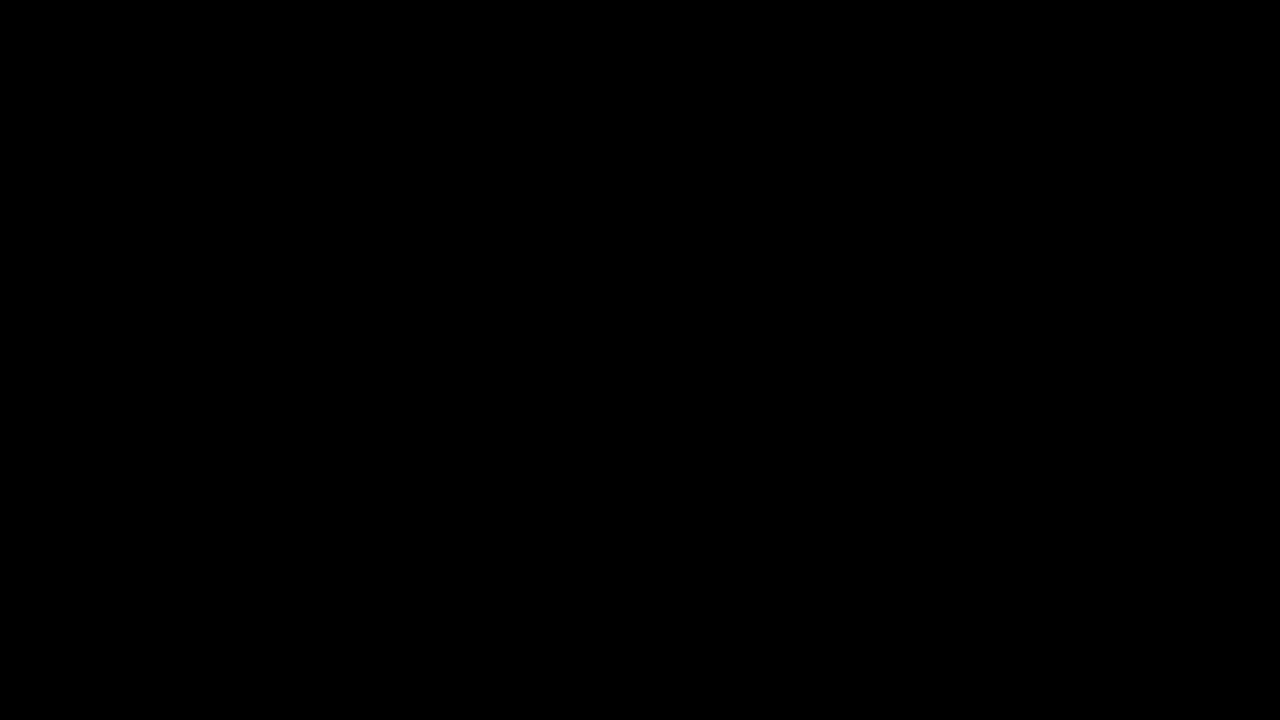
{"action": "key", "text": "KP_3"}
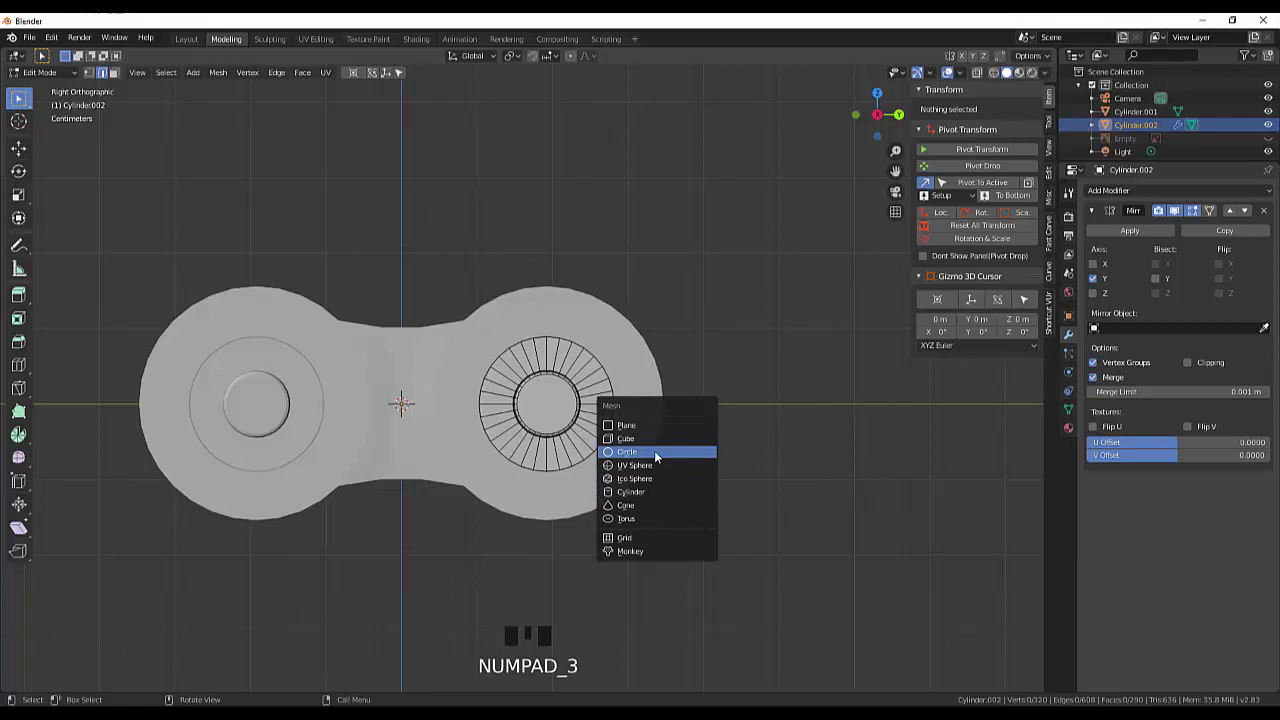
Step: Add a circle, rotate and enlarge it around the right hole, then move the disc outward along X
{"action": "key", "text": "shift+a"}
{"action": "scroll", "scroll_direction": "down", "scroll_amount": 3}
{"action": "key", "text": "r"}
{"action": "key", "text": "s"}
{"action": "scroll", "scroll_direction": "up", "scroll_amount": 3}
{"action": "key", "text": "g"}
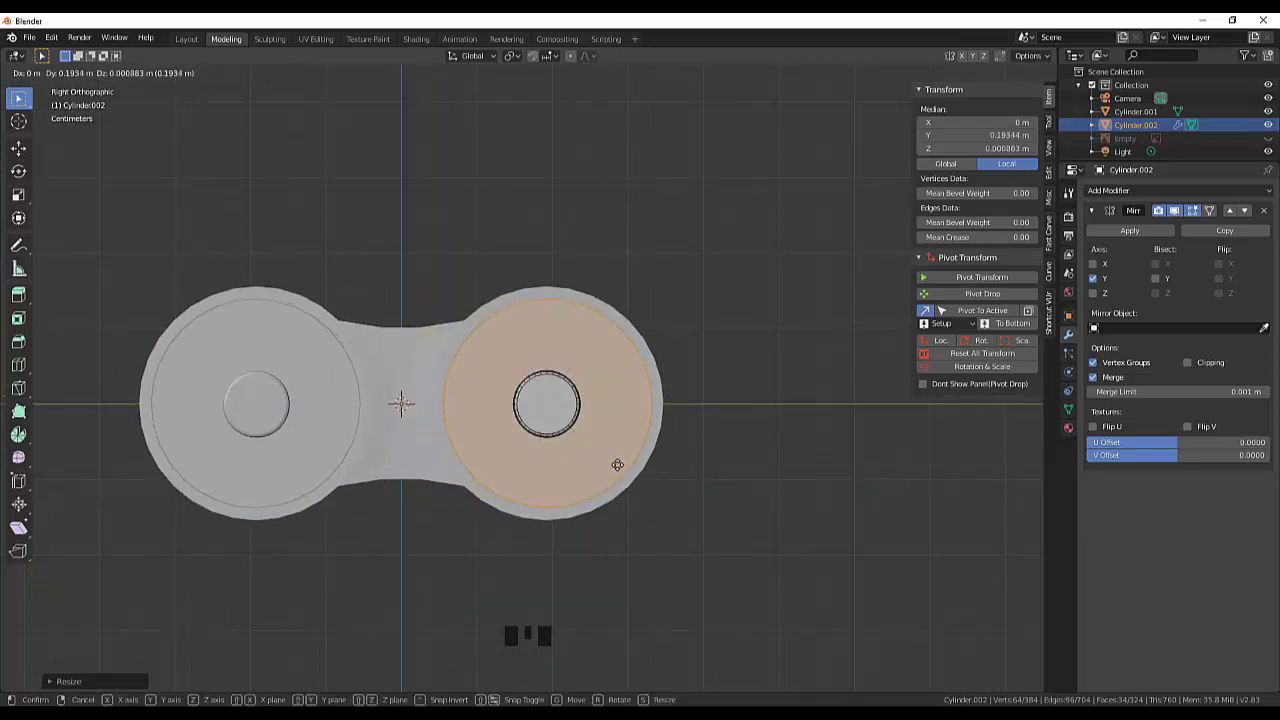
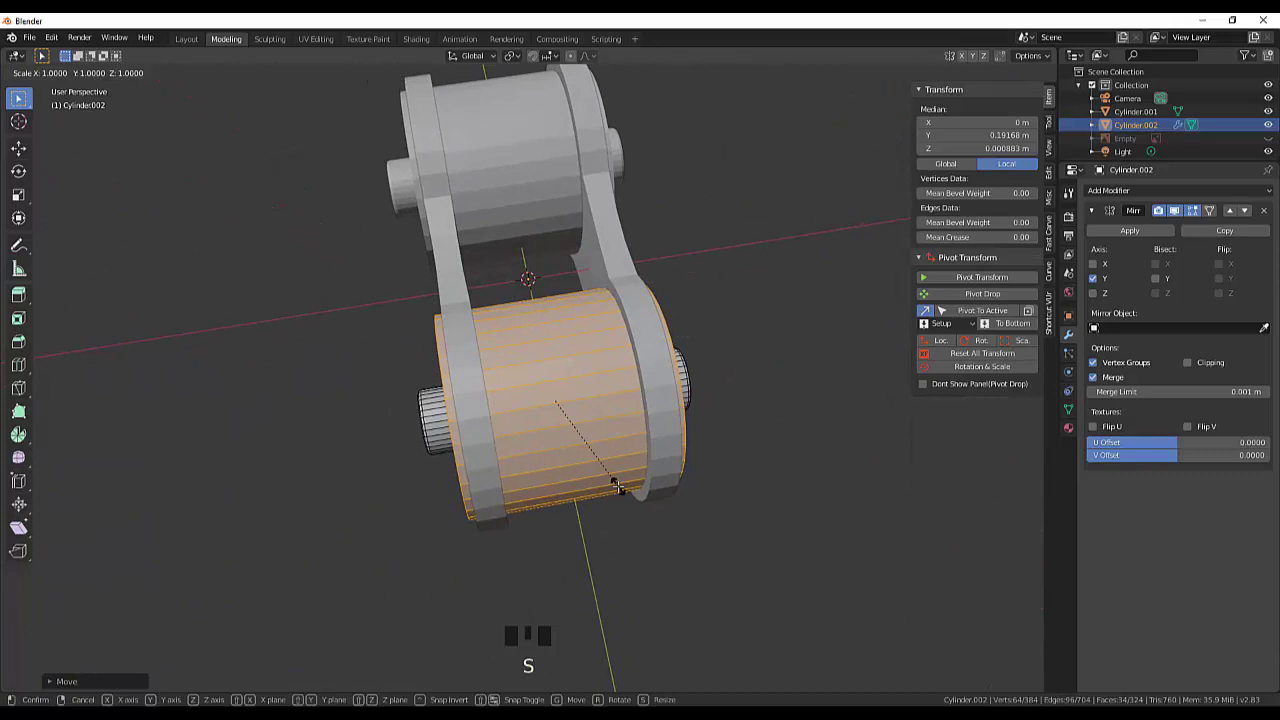
{"action": "key", "text": "g"}
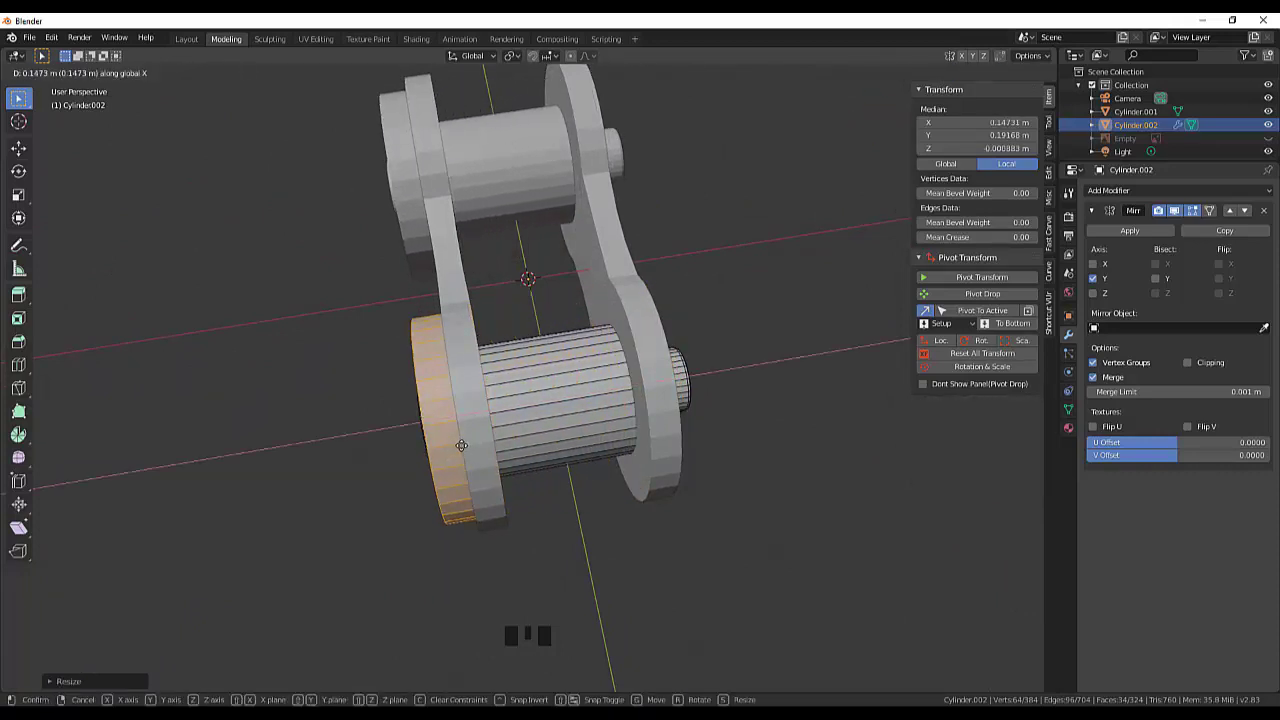
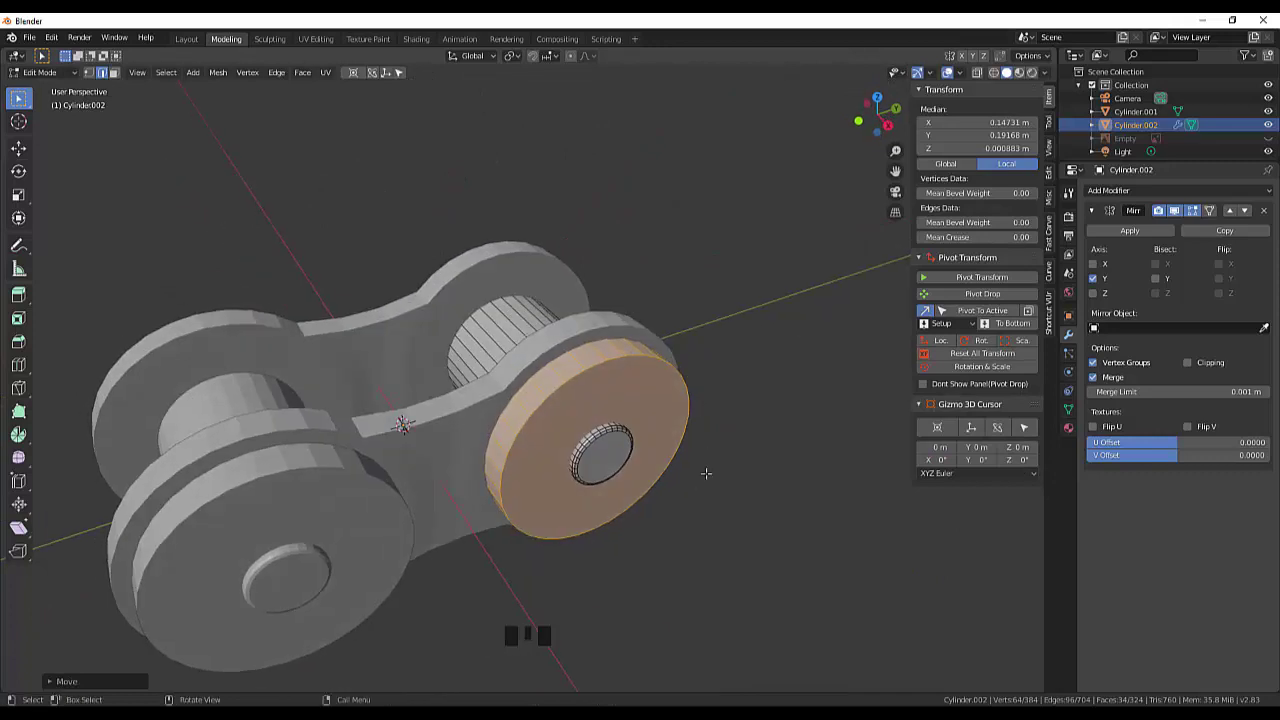
Step: Select the new disc and its linked geometry ready to separate
{"action": "left_click", "coordinate": [692, 472]}
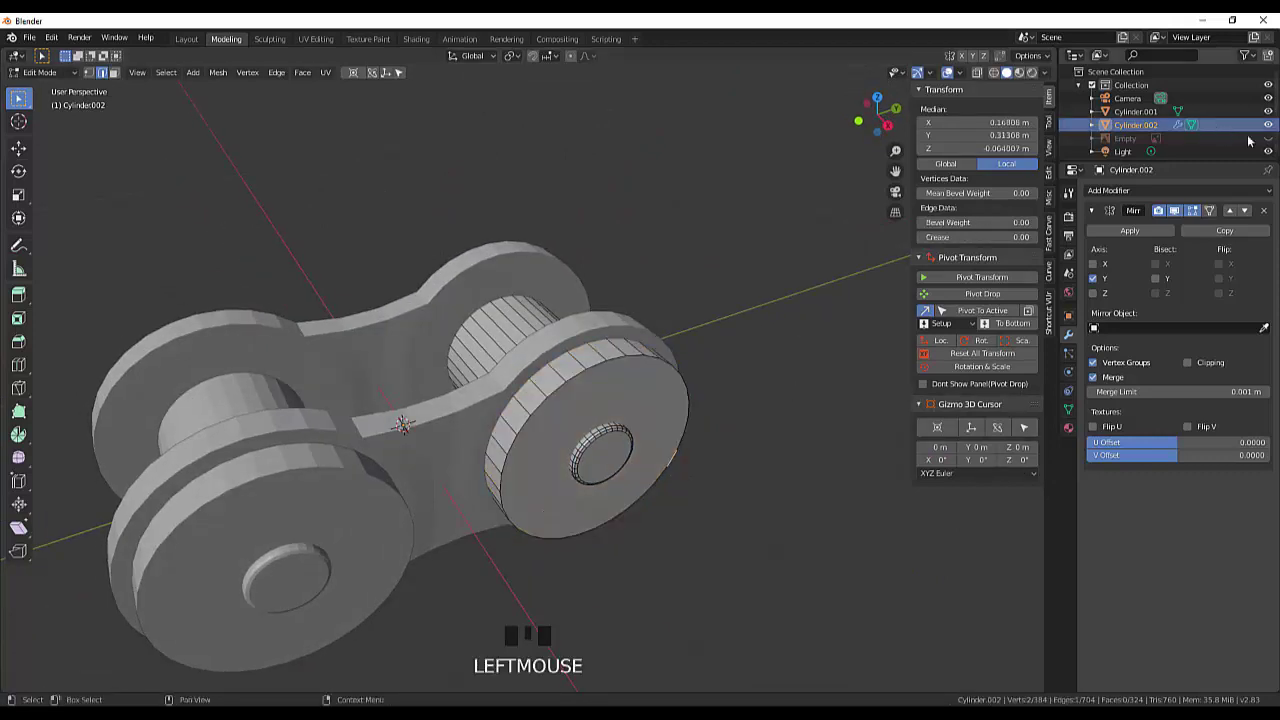
{"action": "left_click", "coordinate": [1274, 127]}
{"action": "key", "text": "l"}
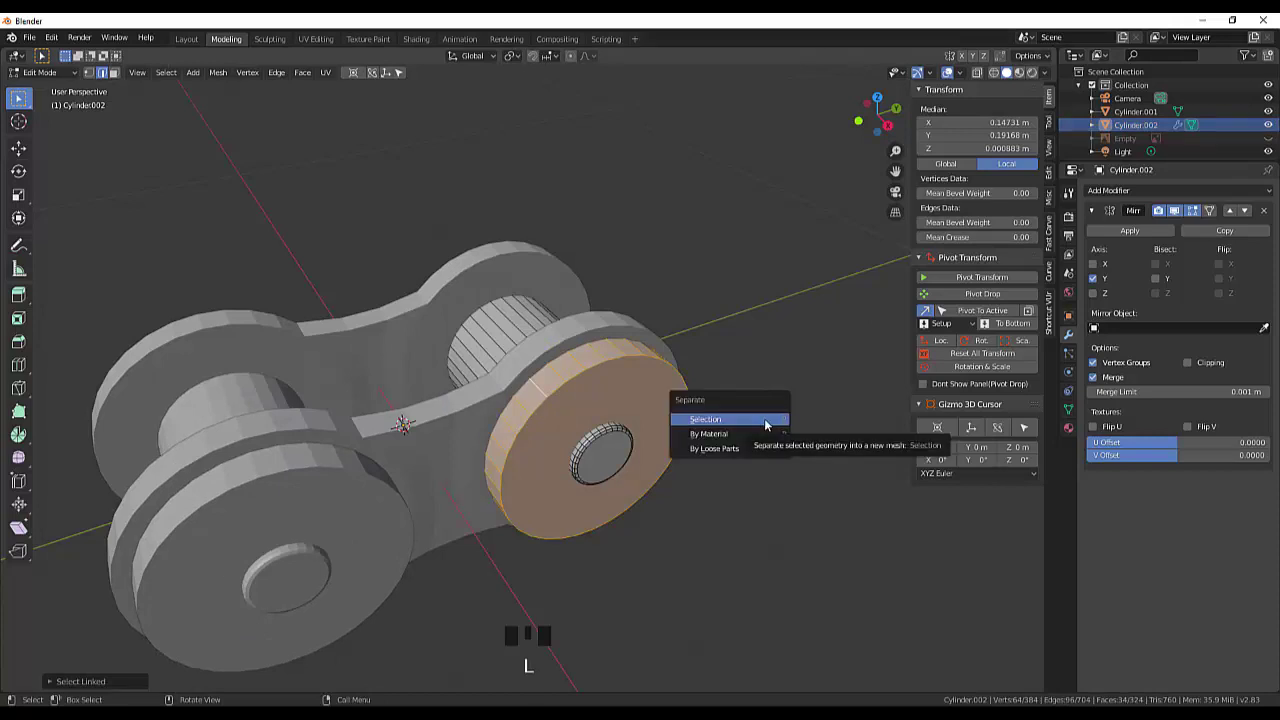
Step: Separate the washer disc by Selection into its own object, Cylinder.003
{"action": "key", "text": "p"}
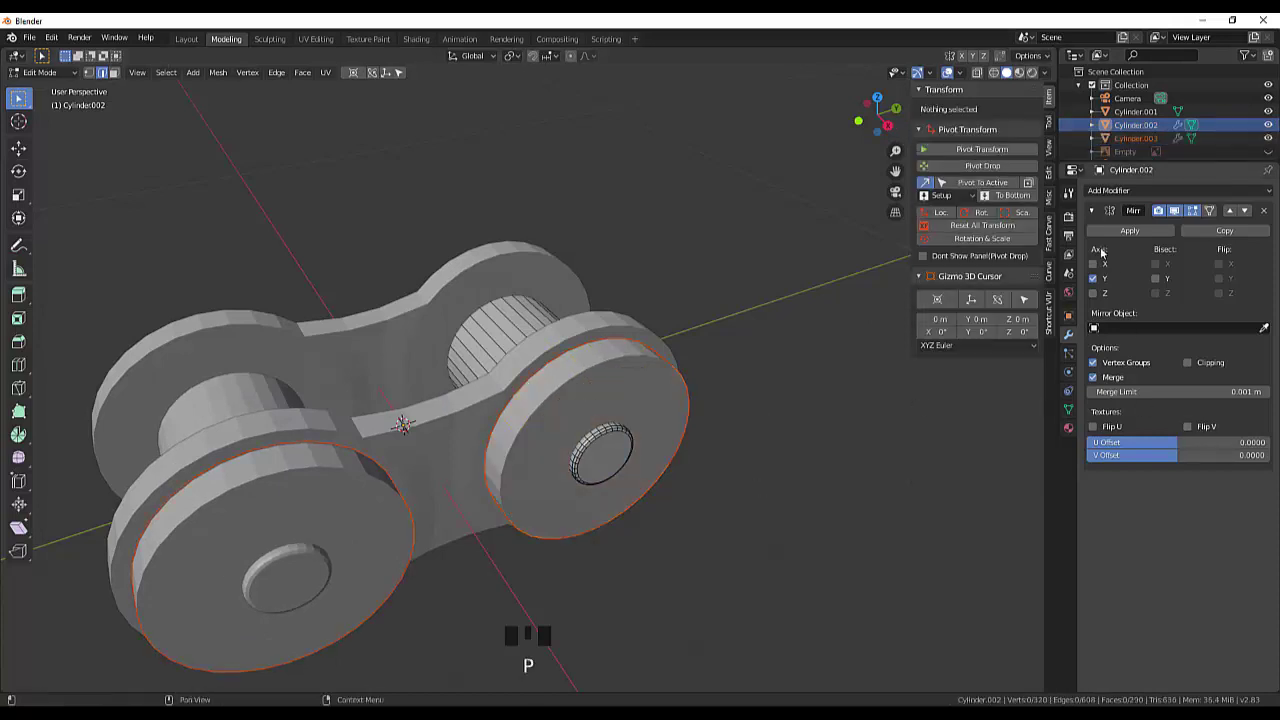
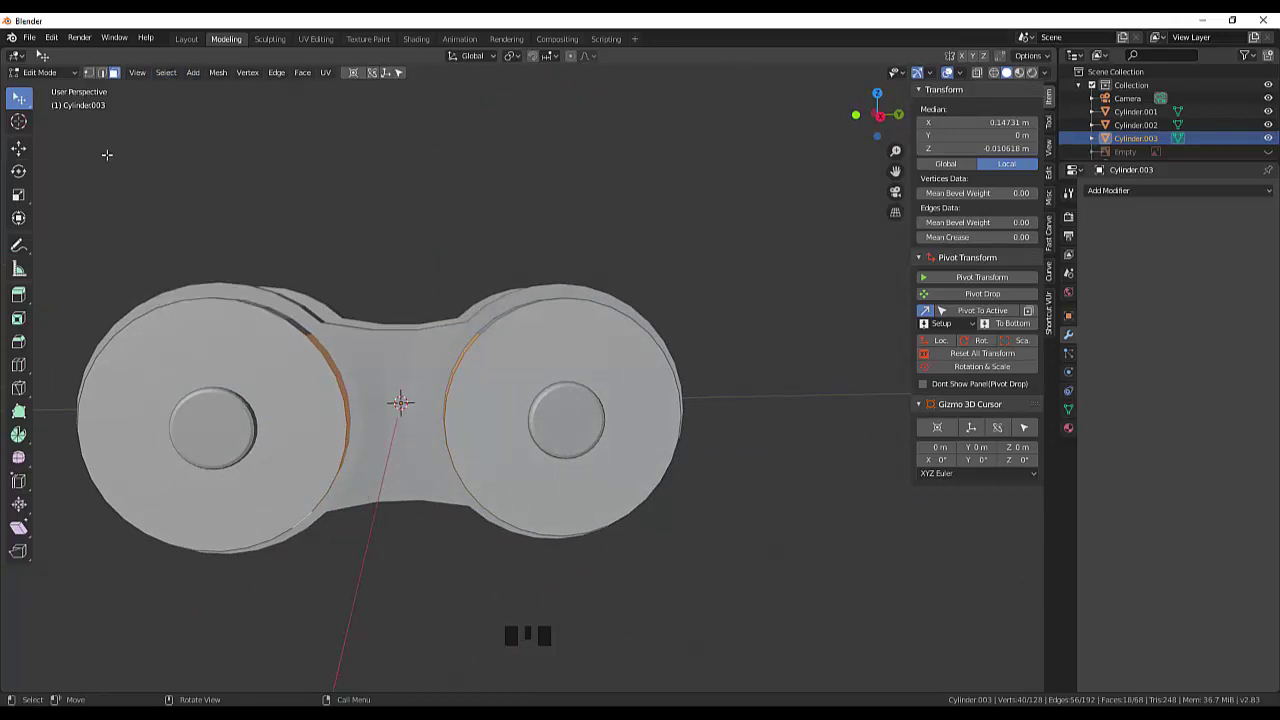
Step: Bridge the two disc edge loops with a connecting strip
{"action": "left_click", "coordinate": [309, 117]}
{"action": "scroll", "scroll_direction": "down", "scroll_amount": 3}
{"action": "key", "text": "ctrl+r"}
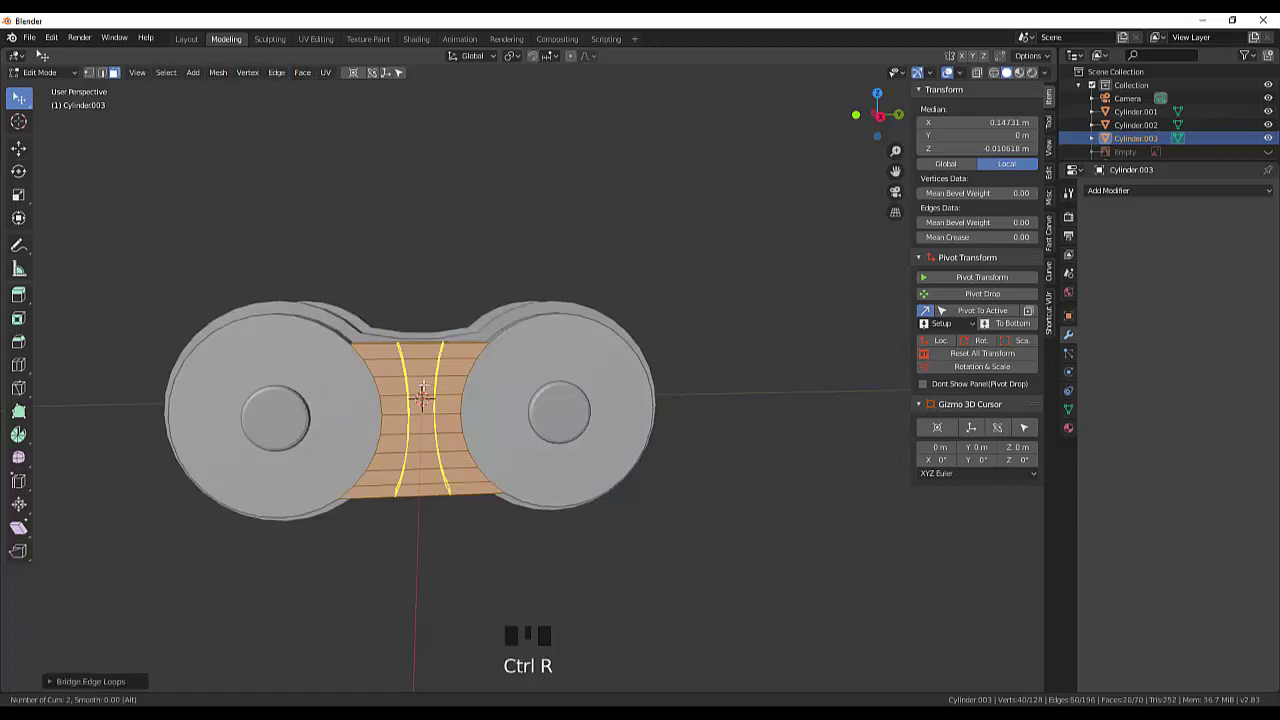
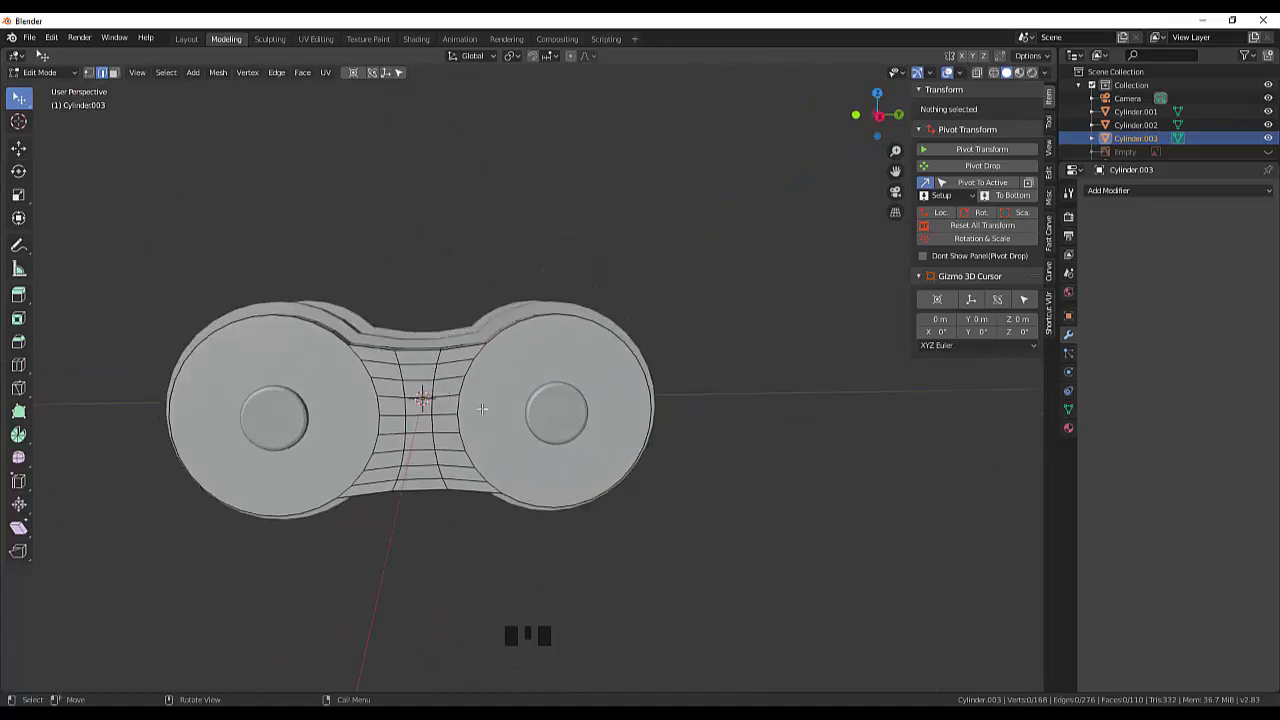
Step: From the side view, shrink and nudge the middle edge loop into a narrowed waist
{"action": "key", "text": "KP_3"}
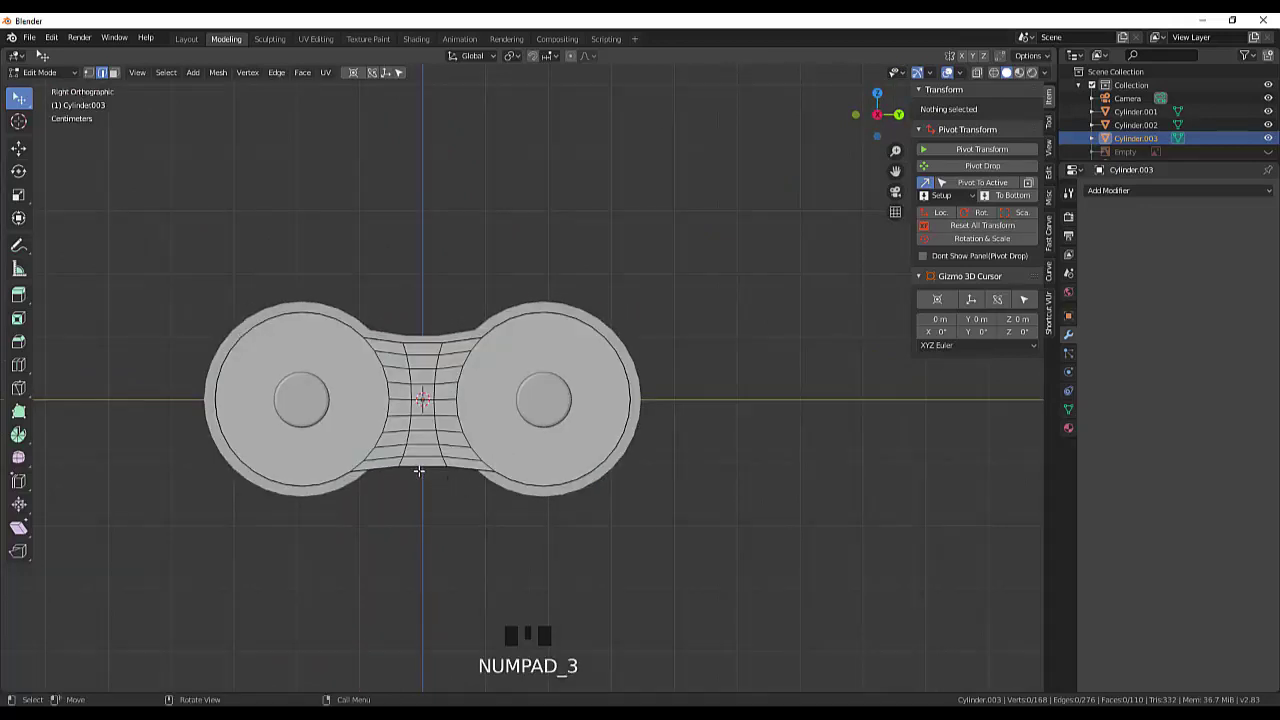
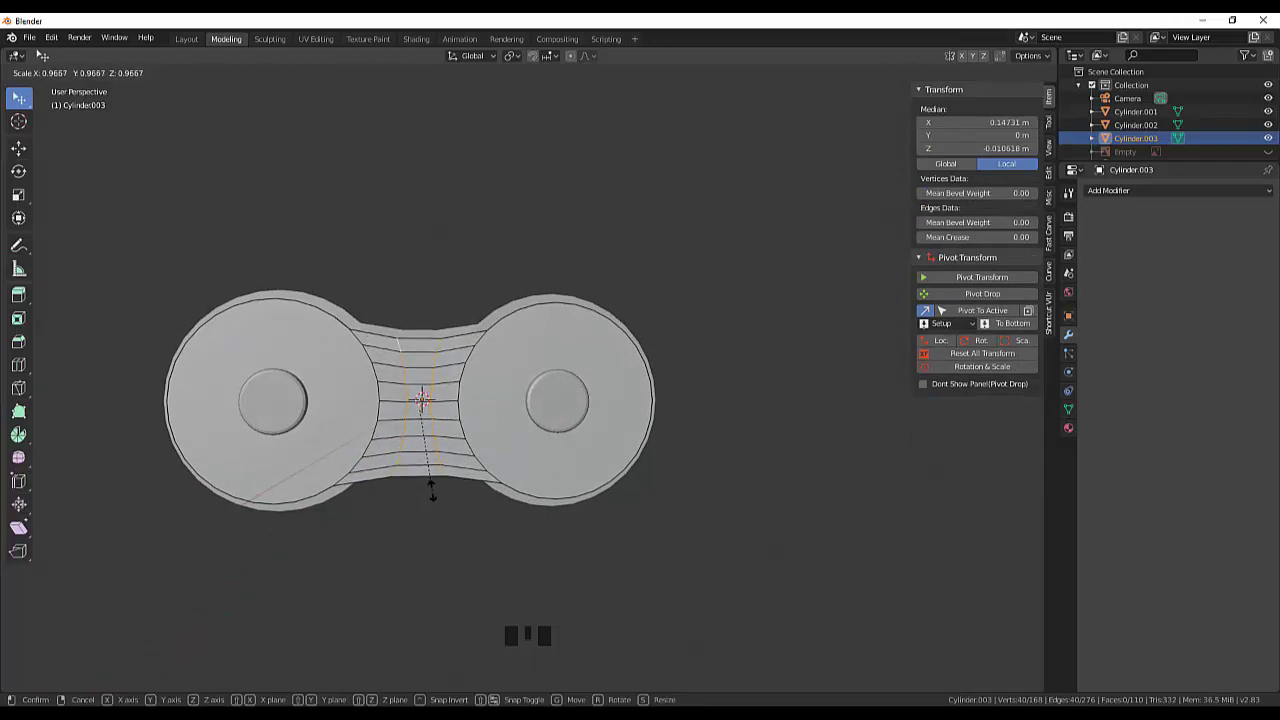
{"action": "key", "text": "g"}
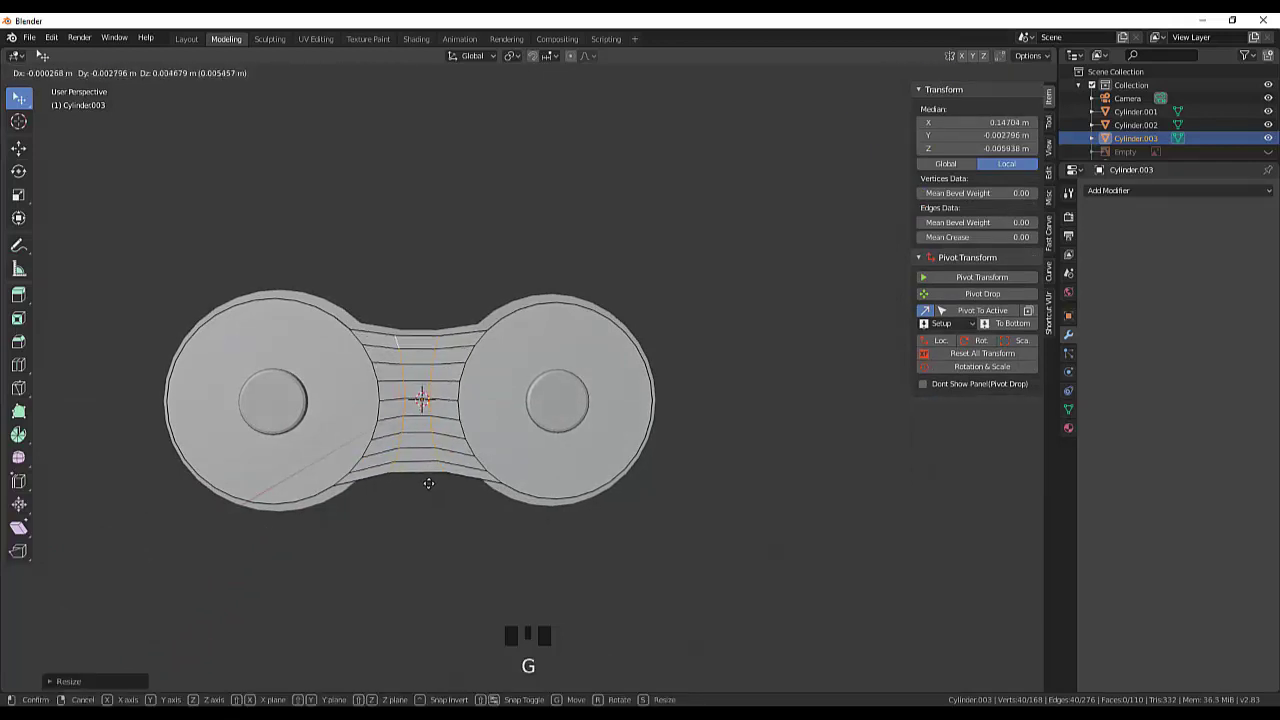
{"action": "key", "text": "s"}
{"action": "key", "text": "KP_3"}
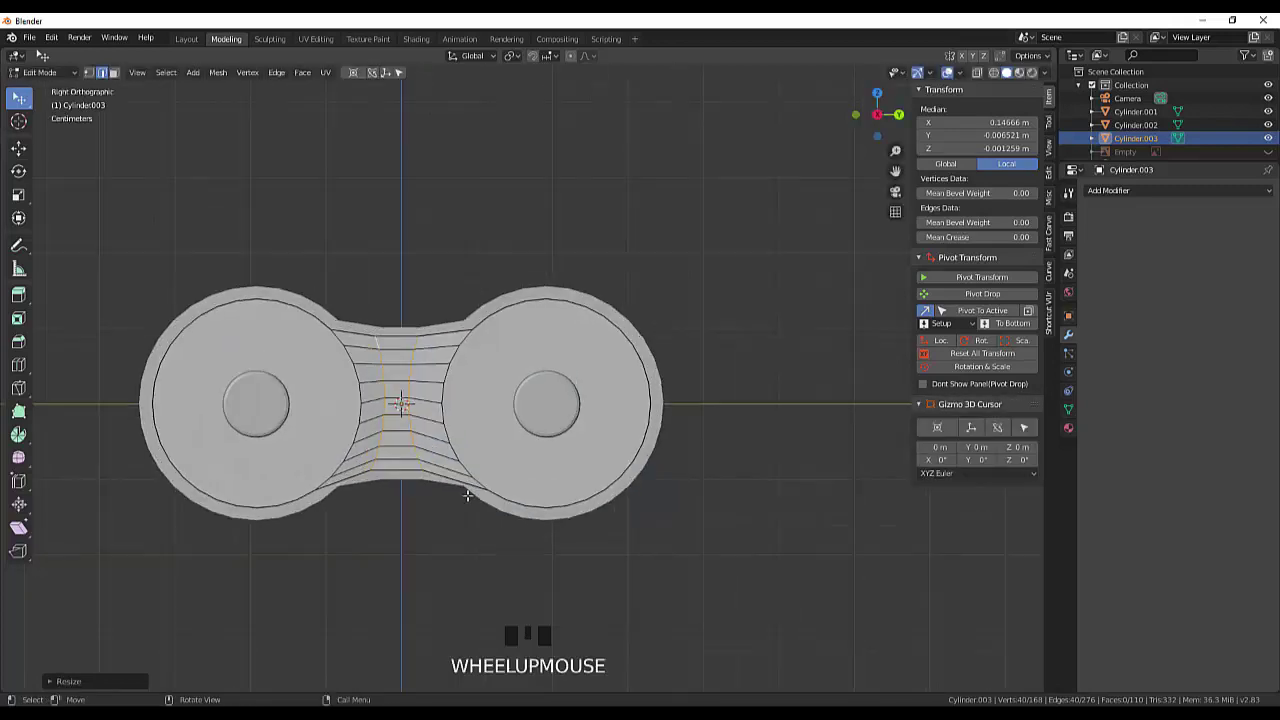
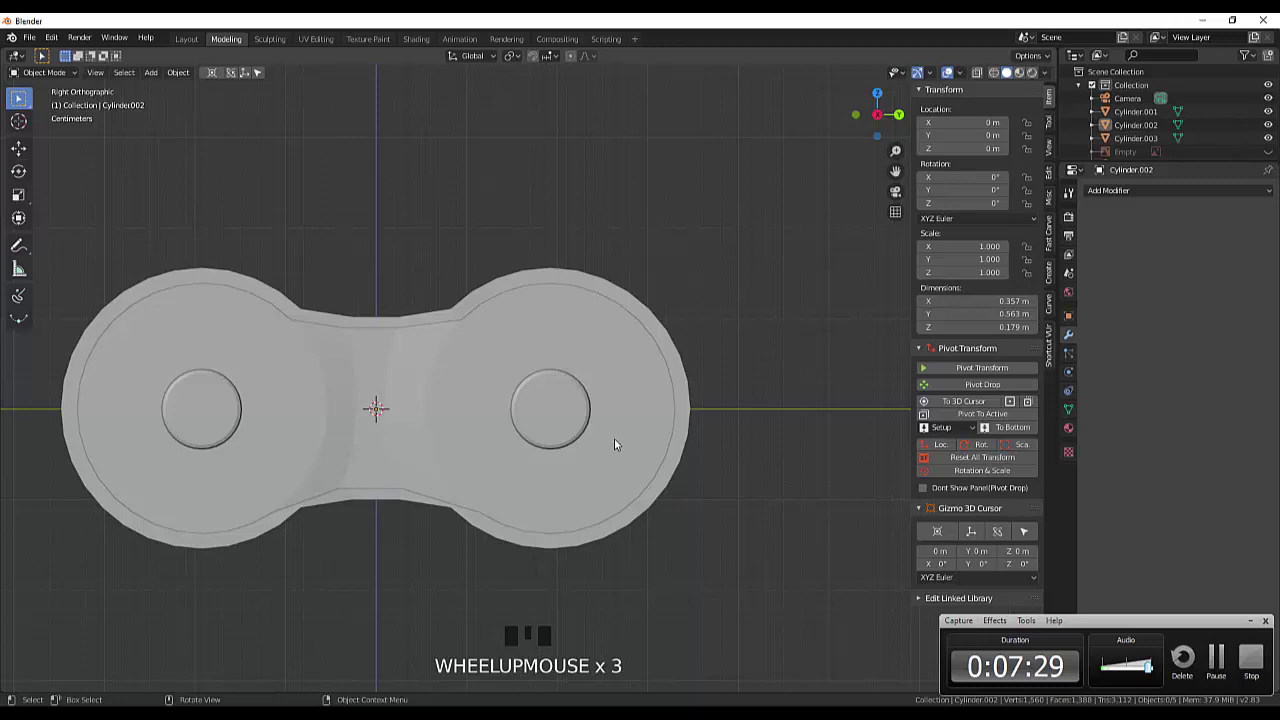
Step: Select the finished outer plate in object mode and bring up the Add Mesh menu
{"action": "left_click_drag", "start_coordinate": [620, 440], "coordinate": [644, 457]}
{"action": "left_click", "coordinate": [644, 457]}
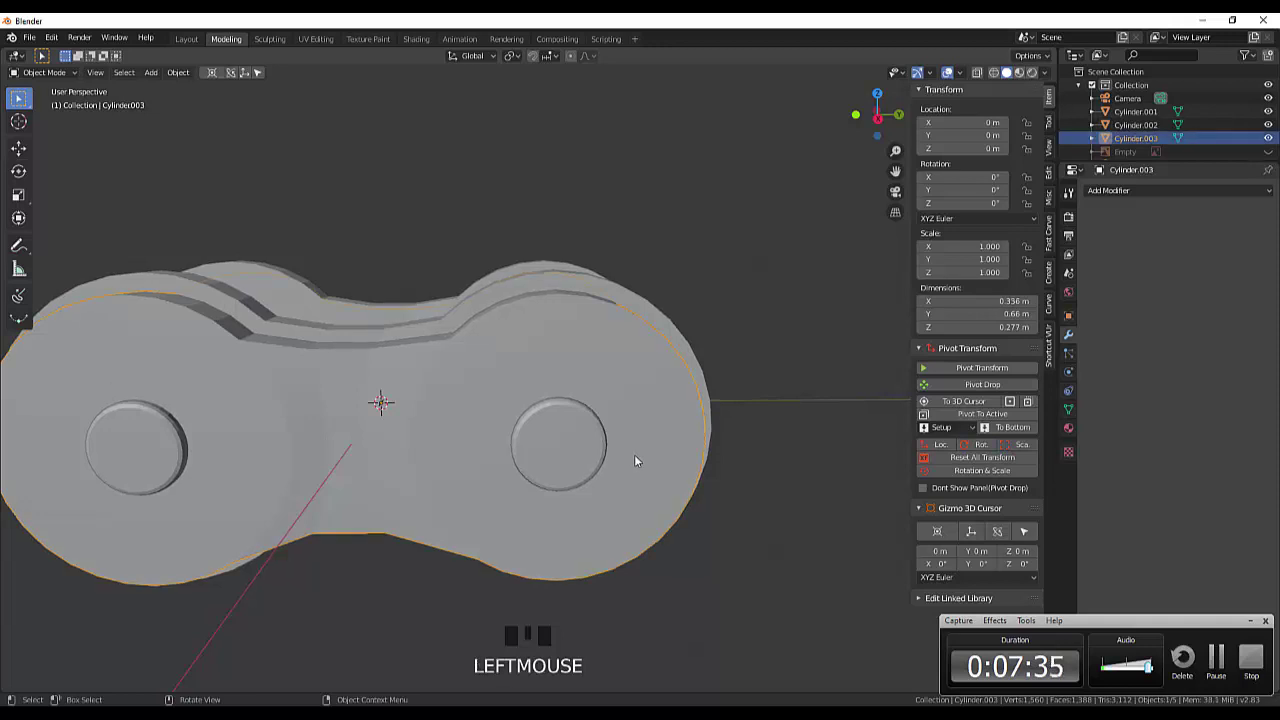
{"action": "key", "text": "KP_3"}
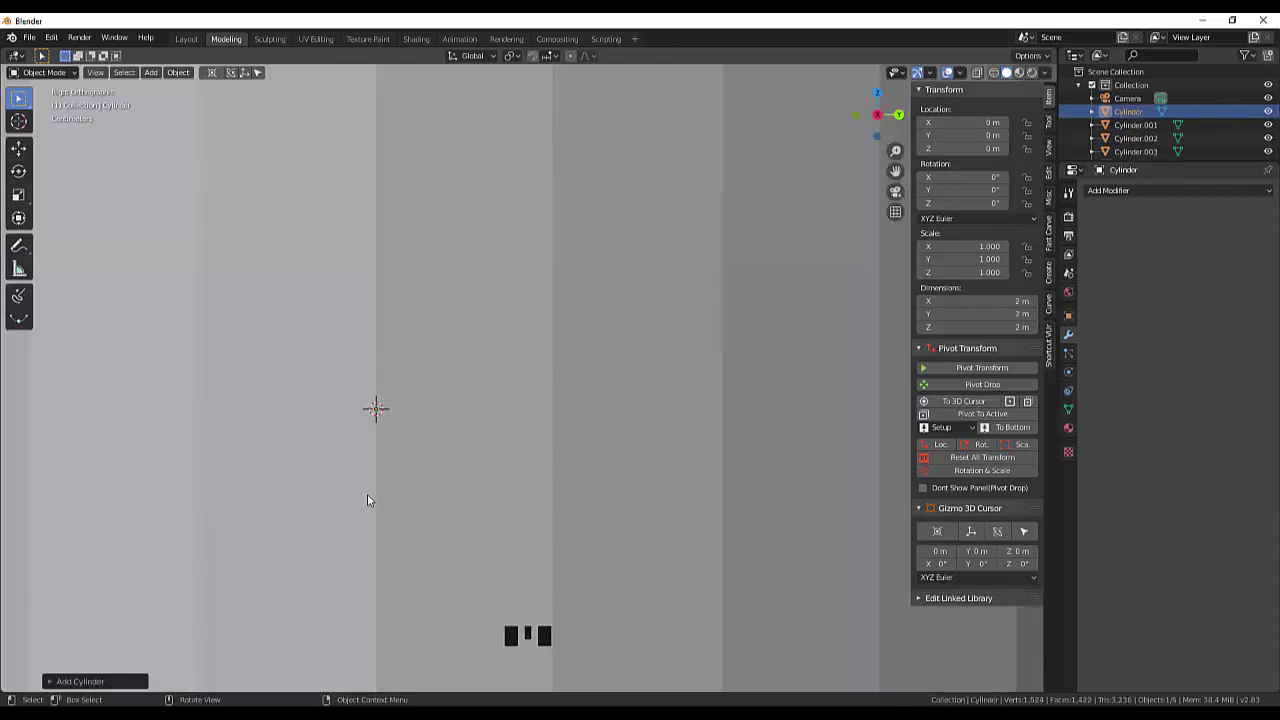
Step: Turn the new cylinder 90° sideways and shrink it down to pin size
{"action": "key", "text": "r"}
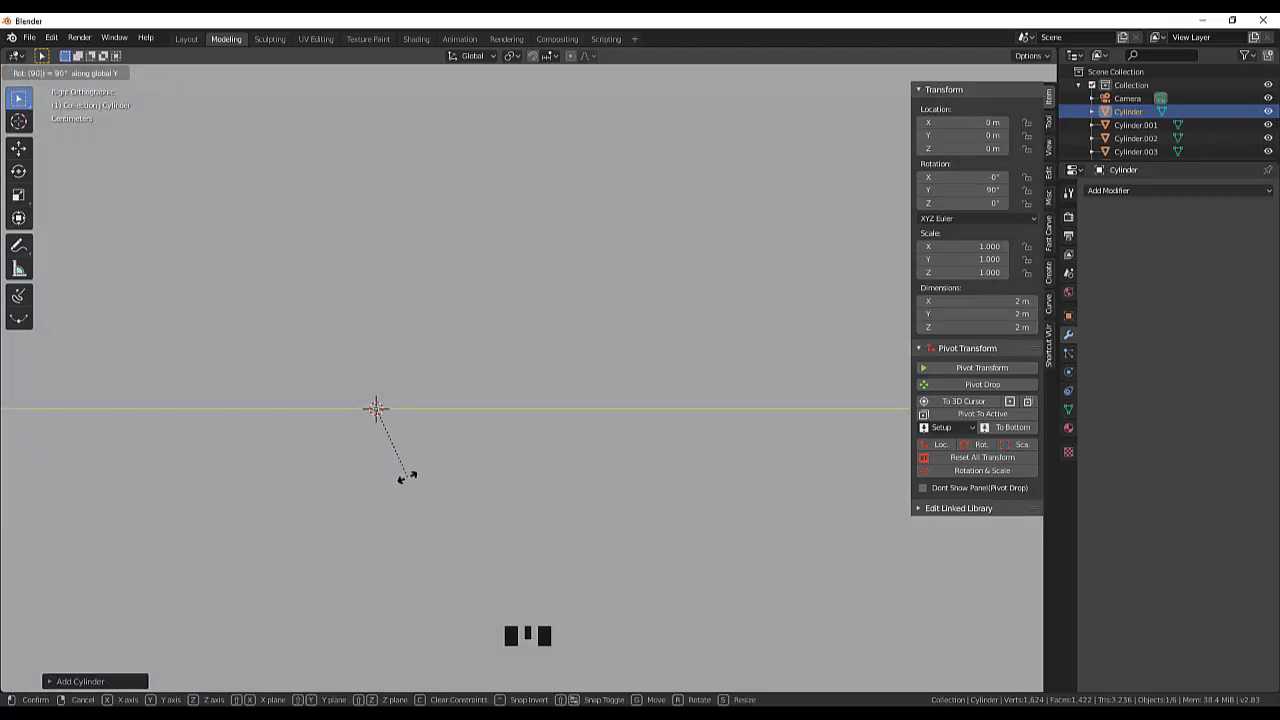
{"action": "scroll", "scroll_direction": "down", "scroll_amount": 3}
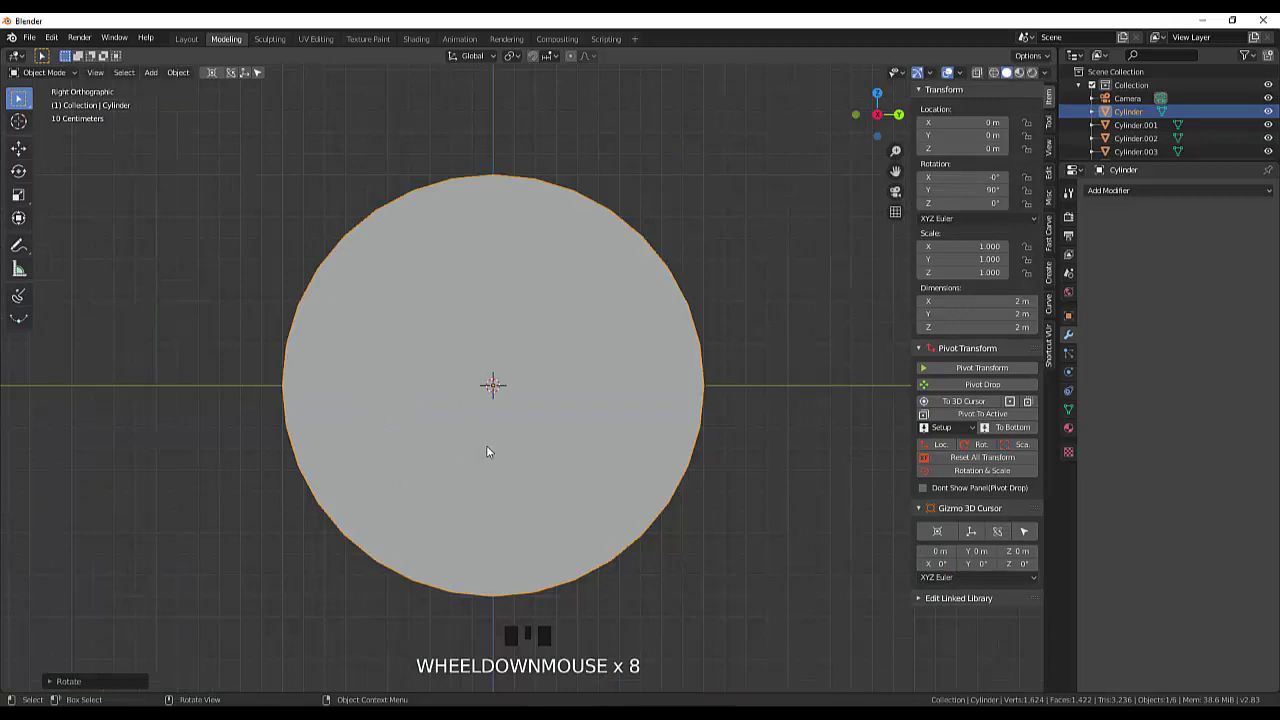
{"action": "key", "text": "s"}
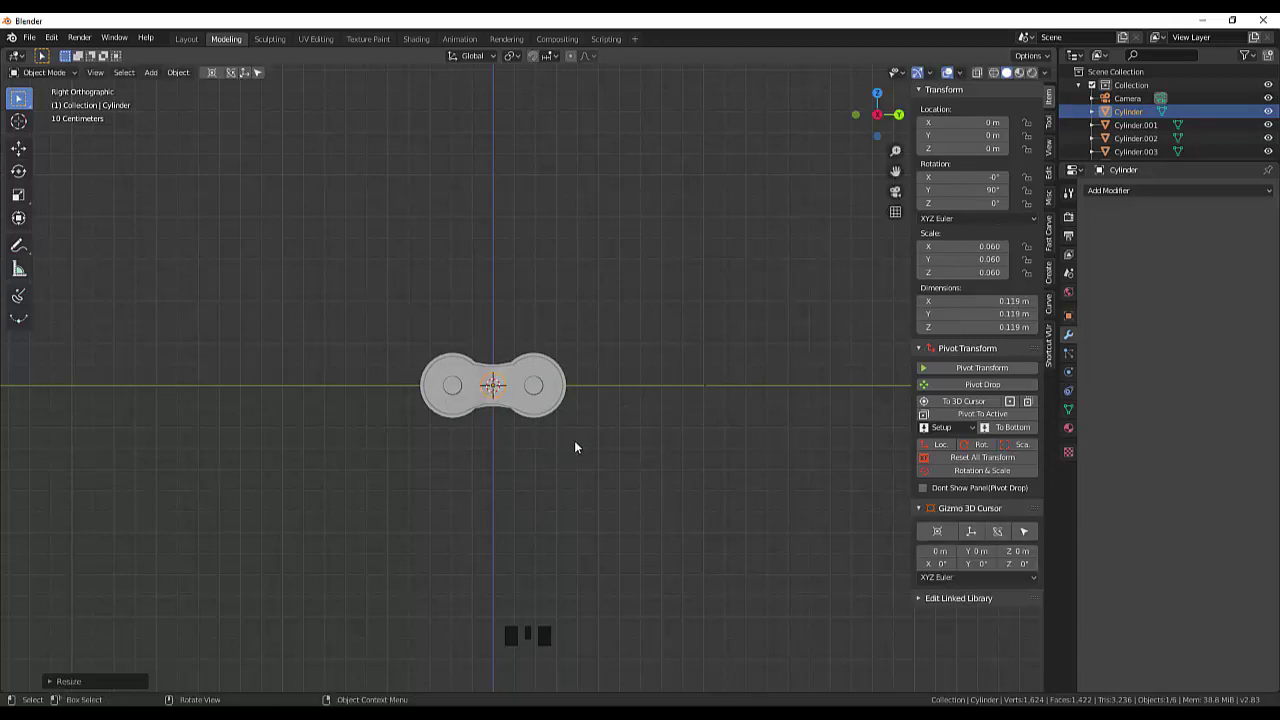
{"action": "key", "text": "KP_Decimal"}
{"action": "scroll", "scroll_direction": "down", "scroll_amount": 3}
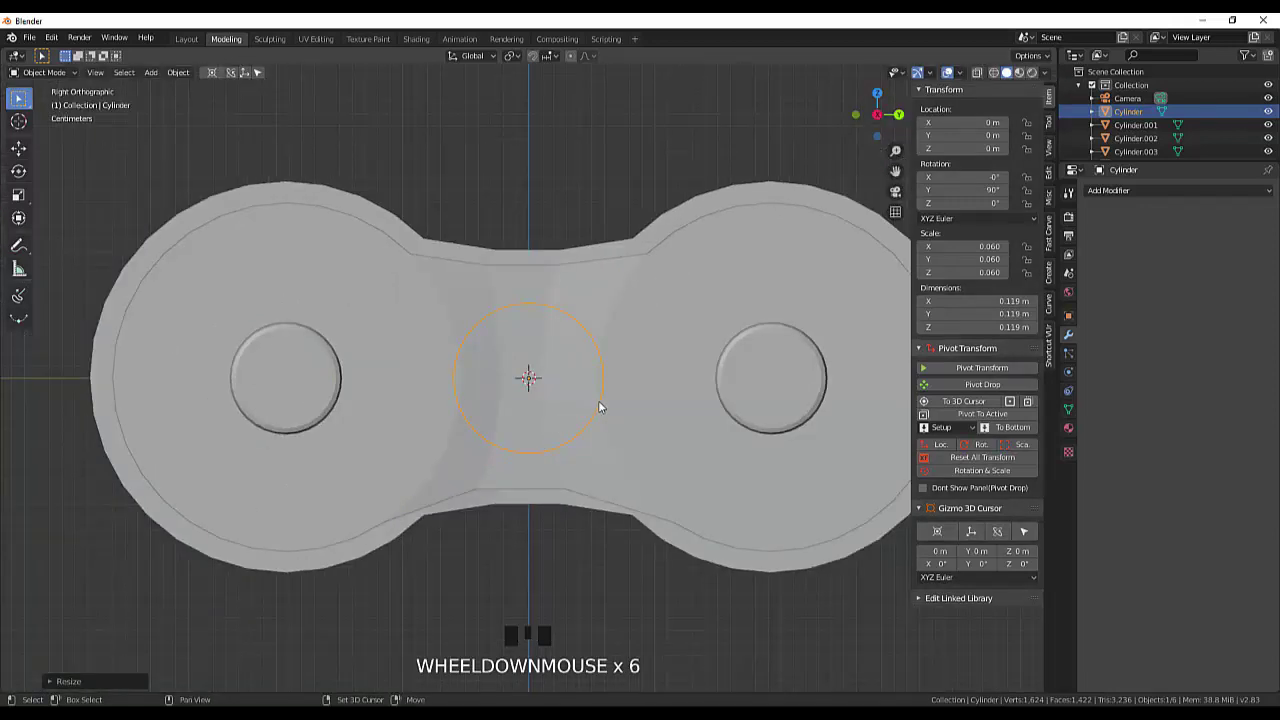
Step: Move the pin into the plate's right hole and shrink it to about 0.093 m to fit
{"action": "left_click_drag", "start_coordinate": [595, 407], "coordinate": [381, 437]}
{"action": "key", "text": "g"}
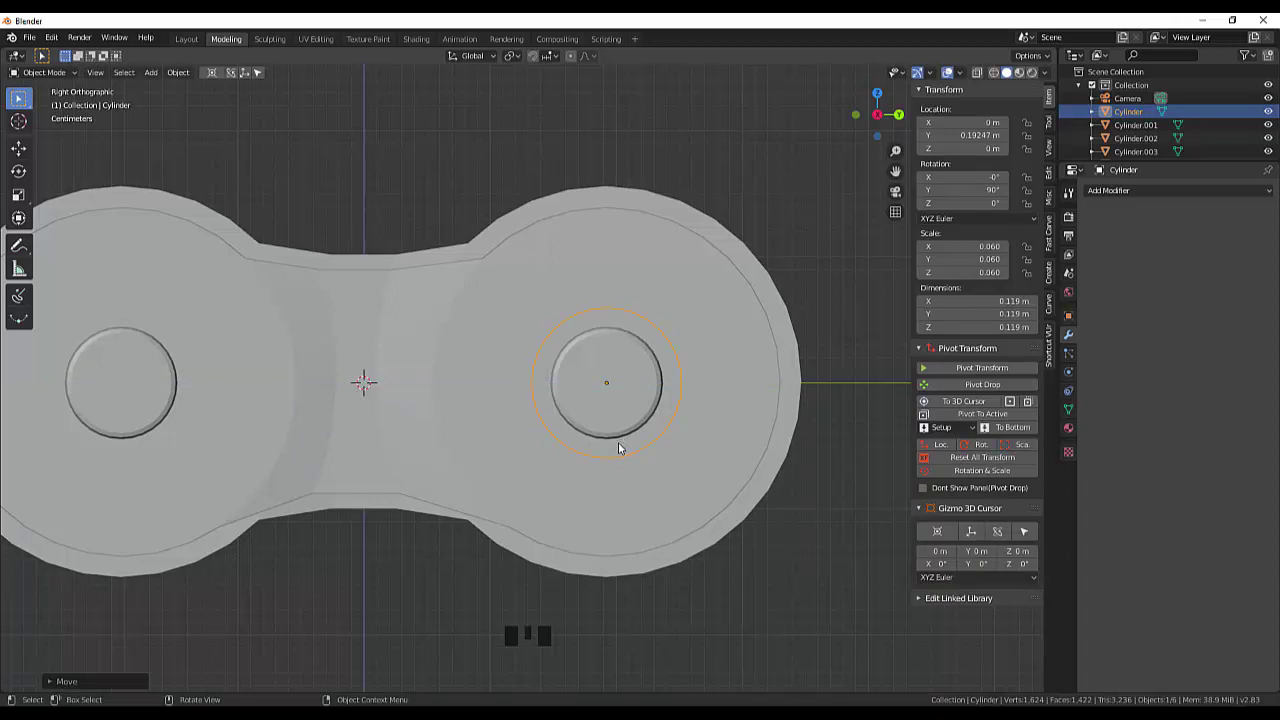
{"action": "key", "text": "s"}
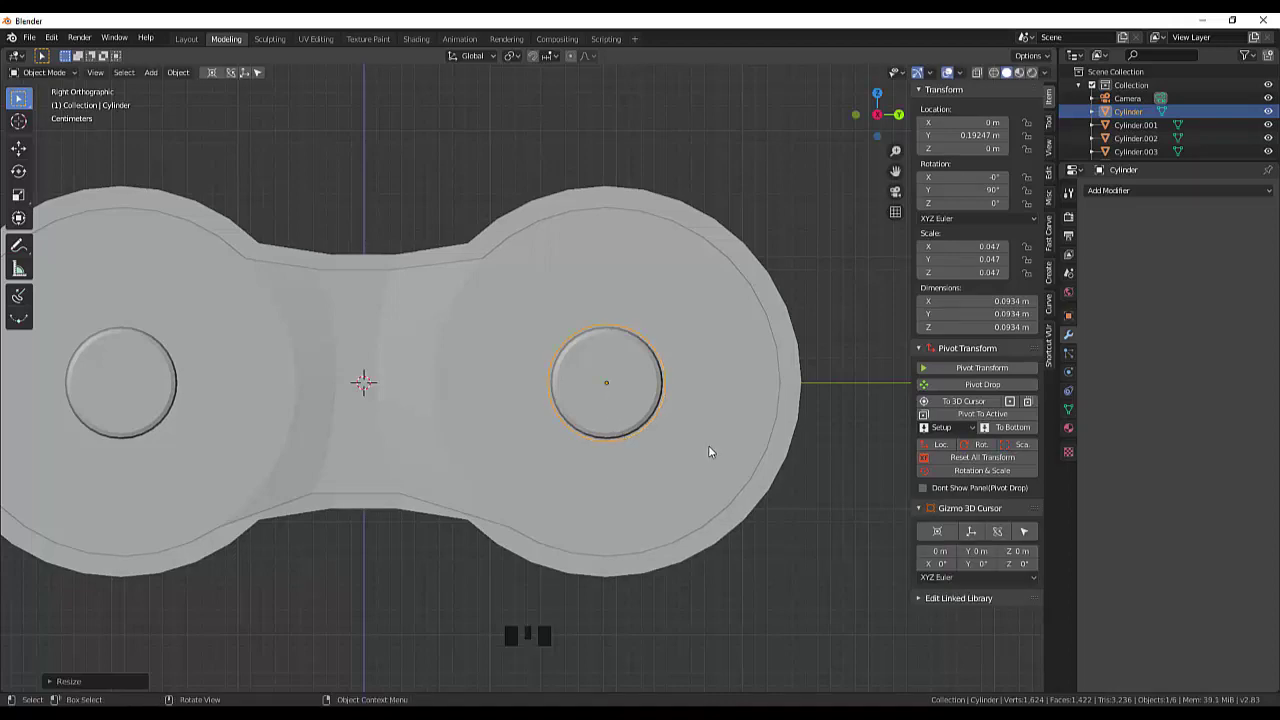
{"action": "left_click_drag", "start_coordinate": [713, 452], "coordinate": [596, 497]}
{"action": "scroll", "scroll_direction": "down", "scroll_amount": 3}
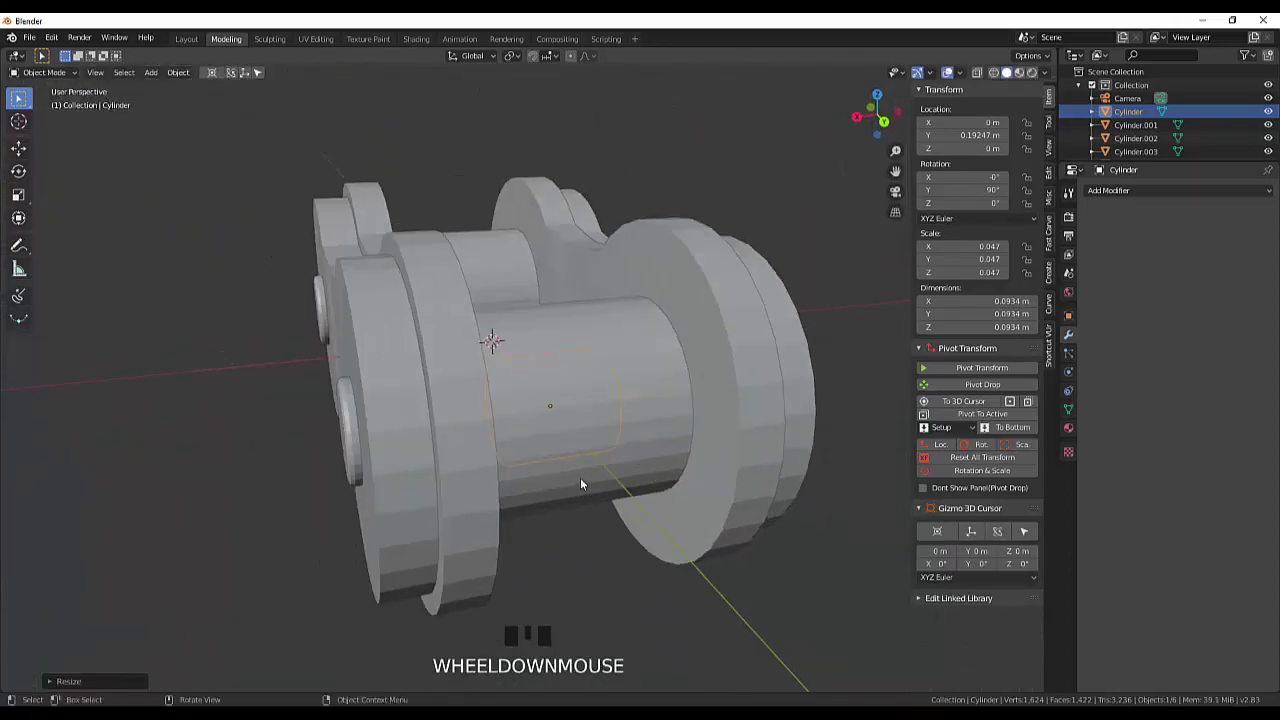
Step: In see-through shading, select the small pin cylinder inside the roller
{"action": "scroll", "scroll_direction": "down", "scroll_amount": 3}
{"action": "left_click_drag", "start_coordinate": [530, 477], "coordinate": [403, 472]}
{"action": "left_click", "coordinate": [403, 472]}
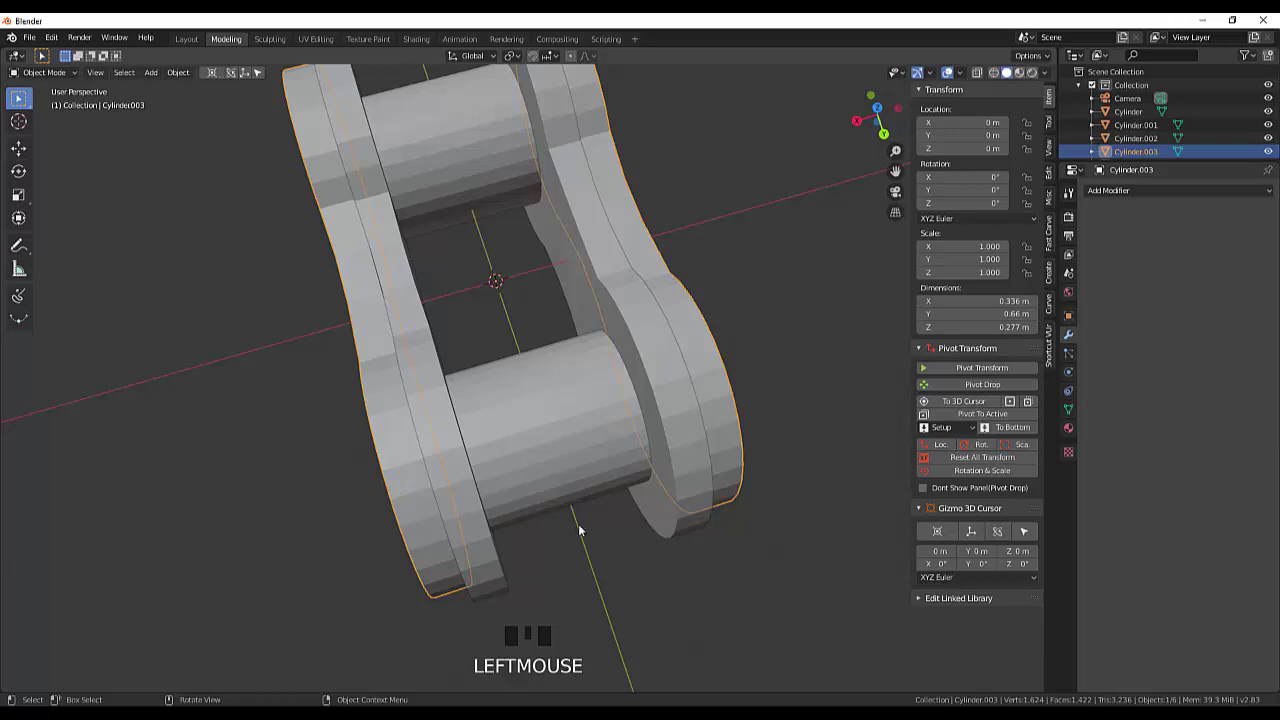
{"action": "left_click", "coordinate": [588, 551]}
{"action": "left_click", "coordinate": [542, 483]}
{"action": "left_click_drag", "start_coordinate": [636, 513], "coordinate": [1000, 77]}
{"action": "left_click_drag", "start_coordinate": [1000, 77], "coordinate": [584, 494]}
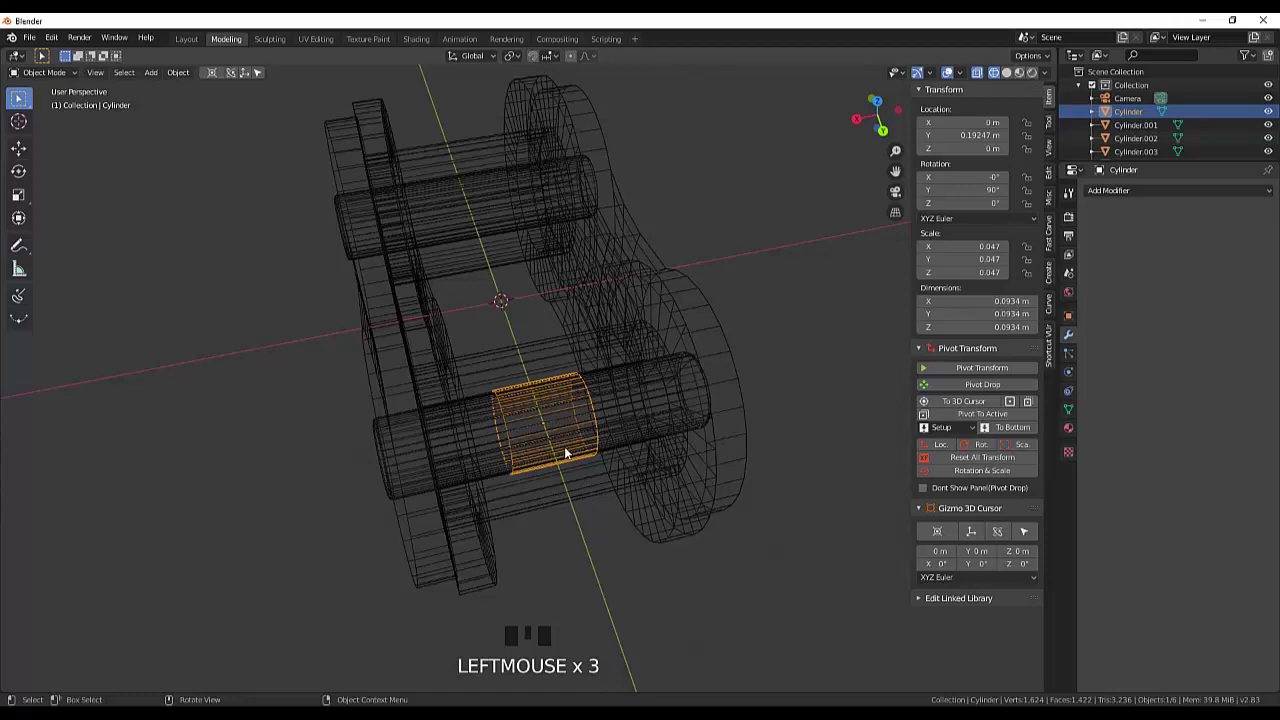
Step: Slide the pin along X to about 0.148 m so it pokes through the side plate, back in solid shading
{"action": "key", "text": "g"}
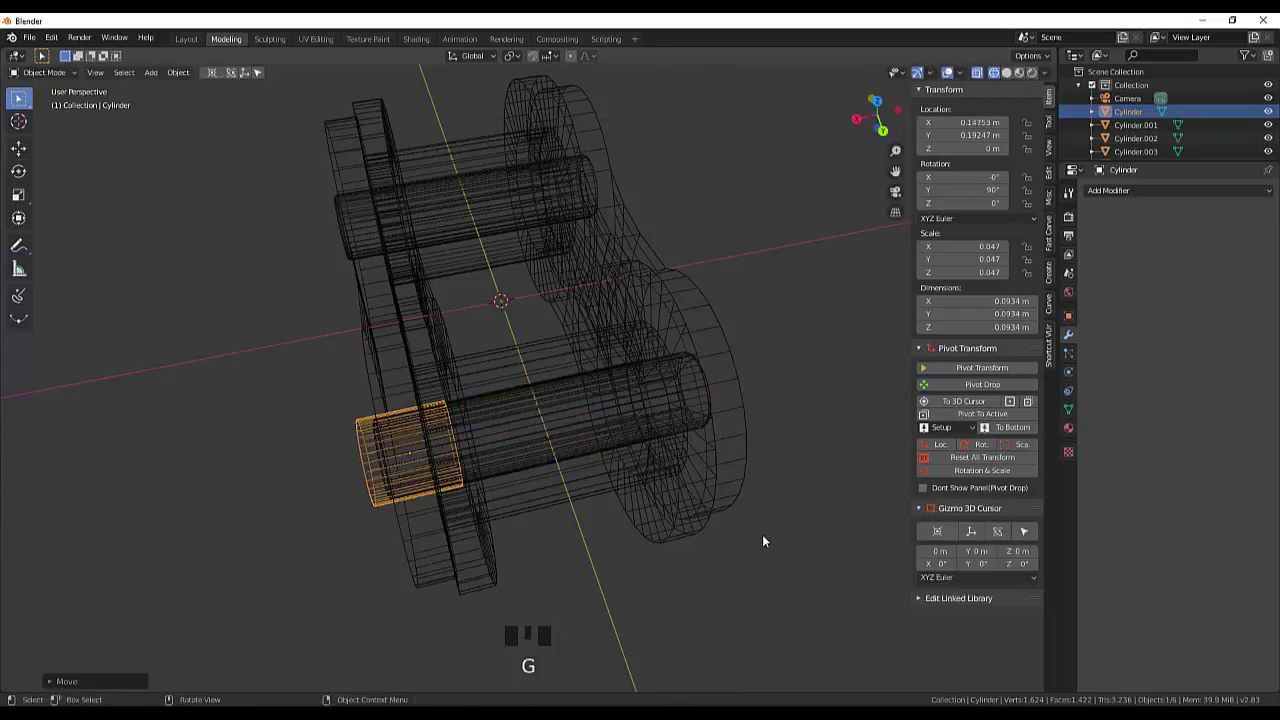
{"action": "left_click_drag", "start_coordinate": [769, 542], "coordinate": [764, 529]}
{"action": "left_click", "coordinate": [764, 529]}
{"action": "left_click", "coordinate": [1014, 84]}
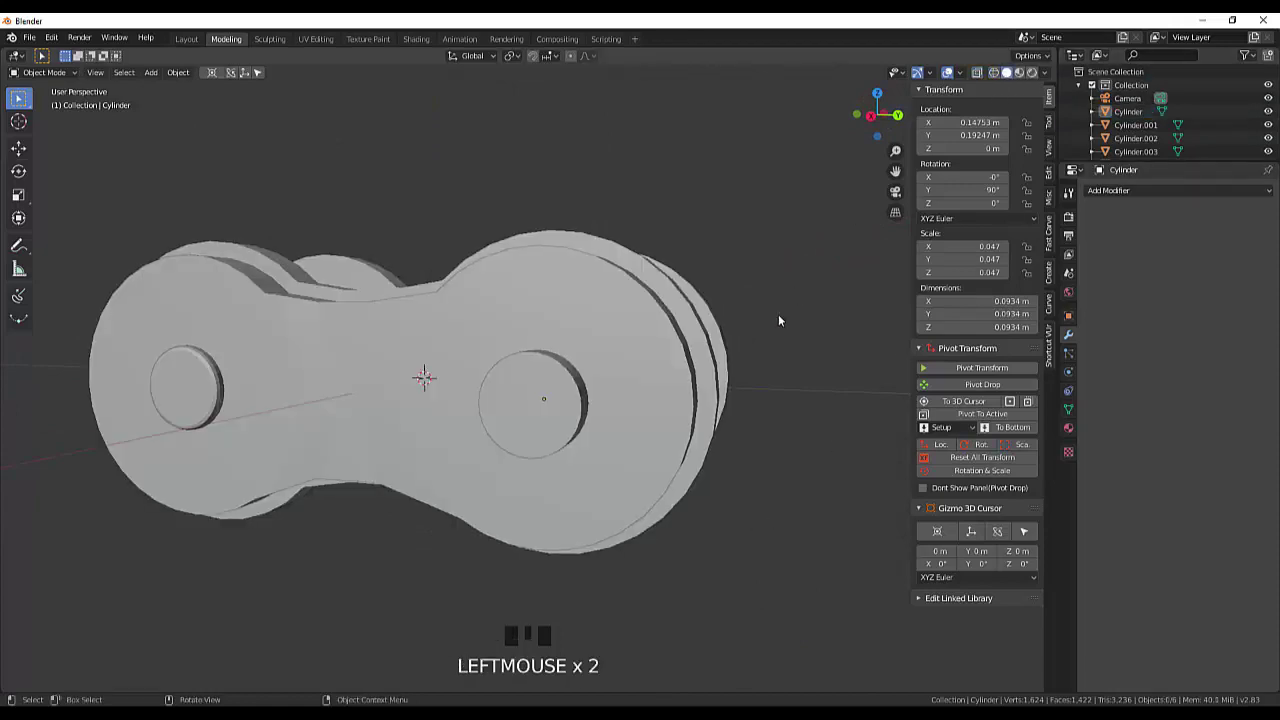
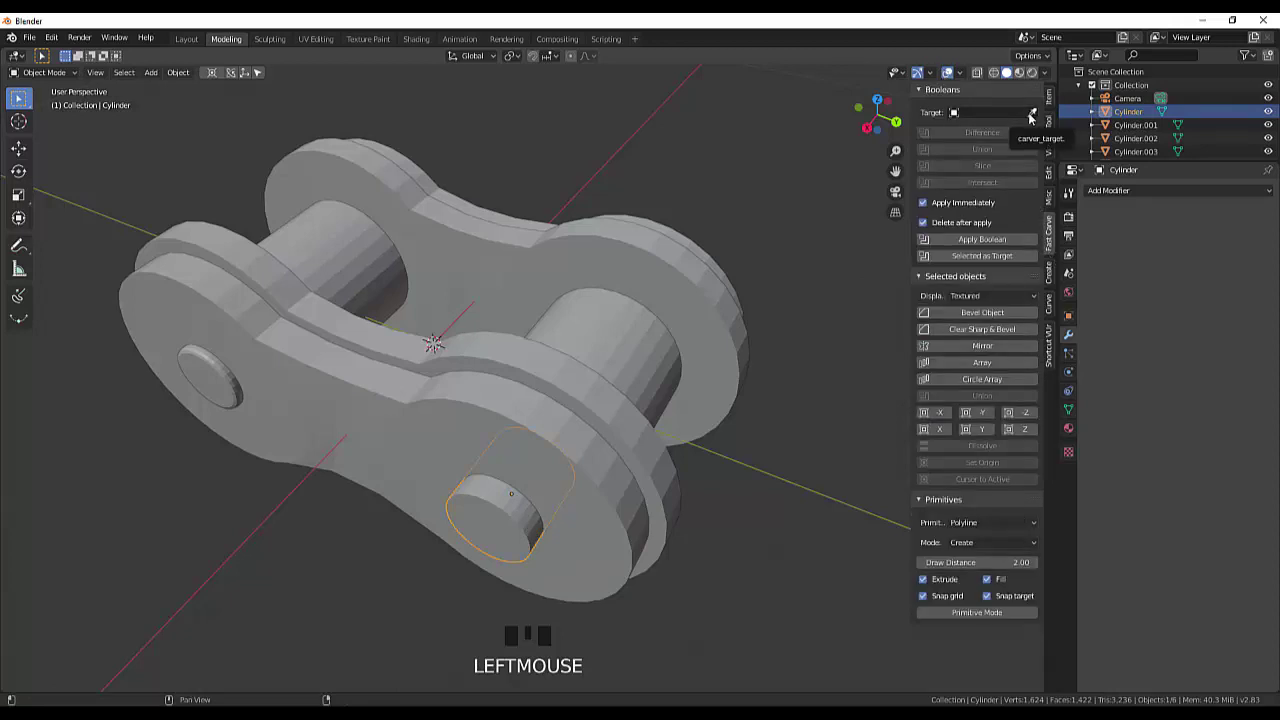
Step: Set the boolean target to the chain link Cylinder.003, undoing a stray change
{"action": "left_click", "coordinate": [1034, 118]}
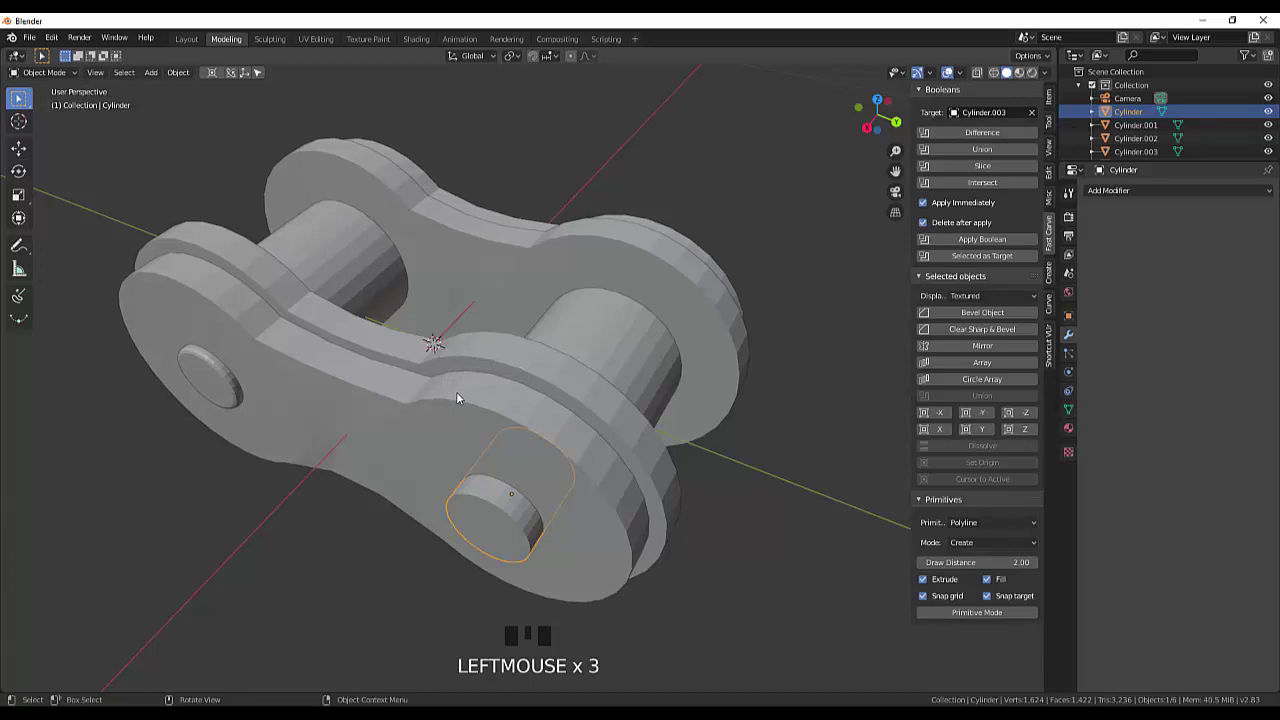
{"action": "left_click_drag", "start_coordinate": [990, 139], "coordinate": [857, 267]}
{"action": "left_click_drag", "start_coordinate": [828, 272], "coordinate": [843, 301]}
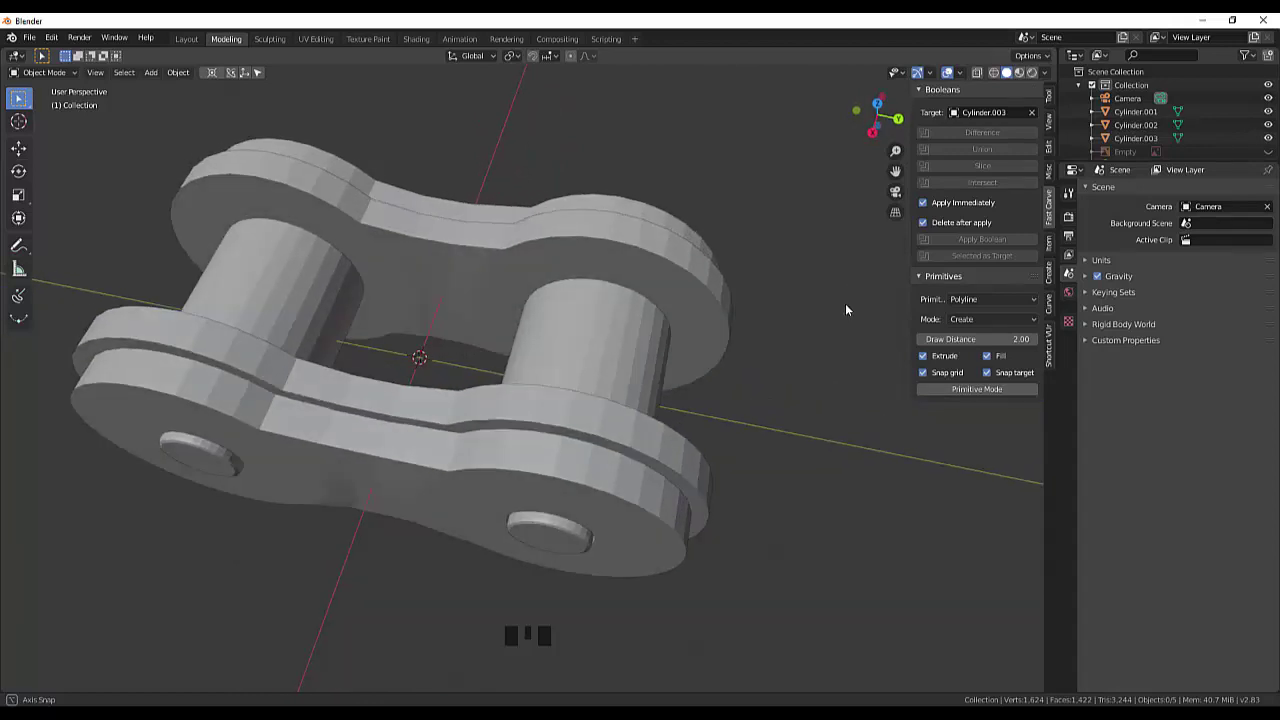
{"action": "key", "text": "ctrl+z"}
{"action": "left_click_drag", "start_coordinate": [794, 481], "coordinate": [696, 447]}
Step: Resize the pin cylinder so it fits the plate hole
{"action": "key", "text": "s"}
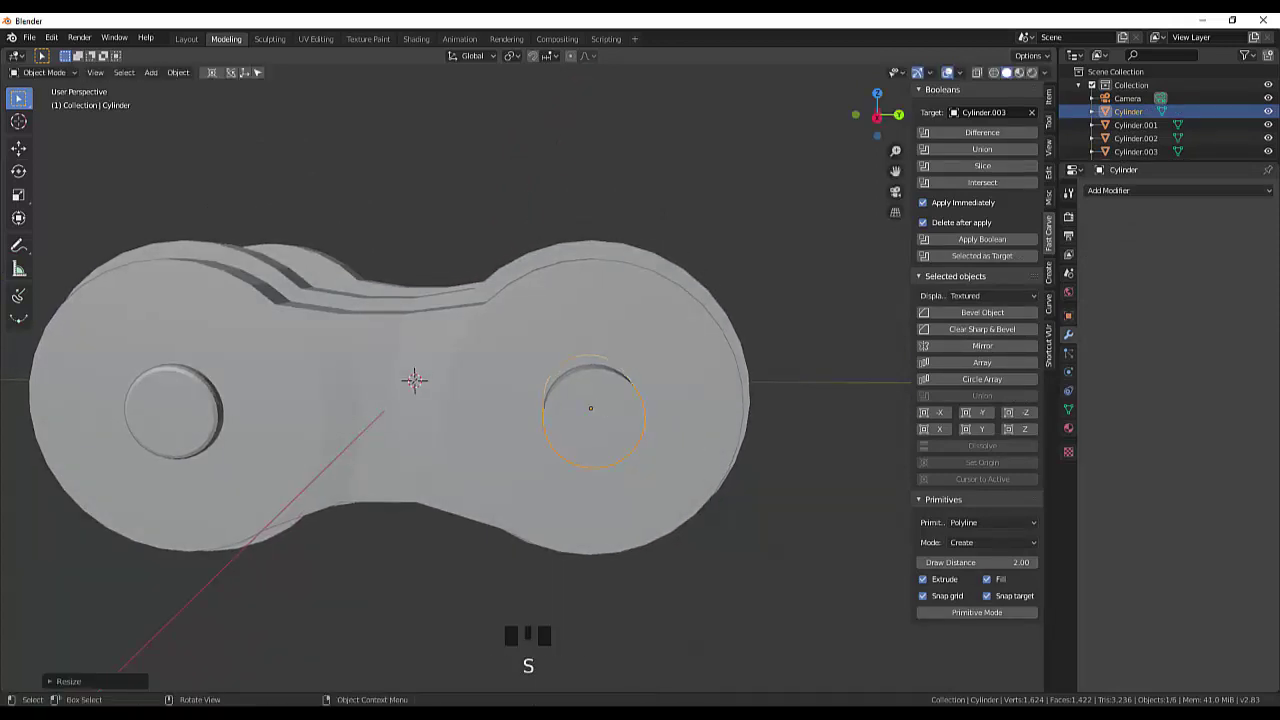
{"action": "left_click_drag", "start_coordinate": [738, 471], "coordinate": [360, 132]}
{"action": "left_click_drag", "start_coordinate": [360, 132], "coordinate": [872, 353]}
{"action": "left_click_drag", "start_coordinate": [872, 353], "coordinate": [981, 140]}
{"action": "left_click", "coordinate": [981, 140]}
Step: Apply the boolean with Delete after apply, cutting pin holes and removing the pin
{"action": "left_click_drag", "start_coordinate": [758, 302], "coordinate": [778, 270]}
{"action": "scroll", "scroll_direction": "down", "scroll_amount": 3}
{"action": "left_click_drag", "start_coordinate": [756, 347], "coordinate": [515, 419]}
{"action": "left_click", "coordinate": [515, 419]}
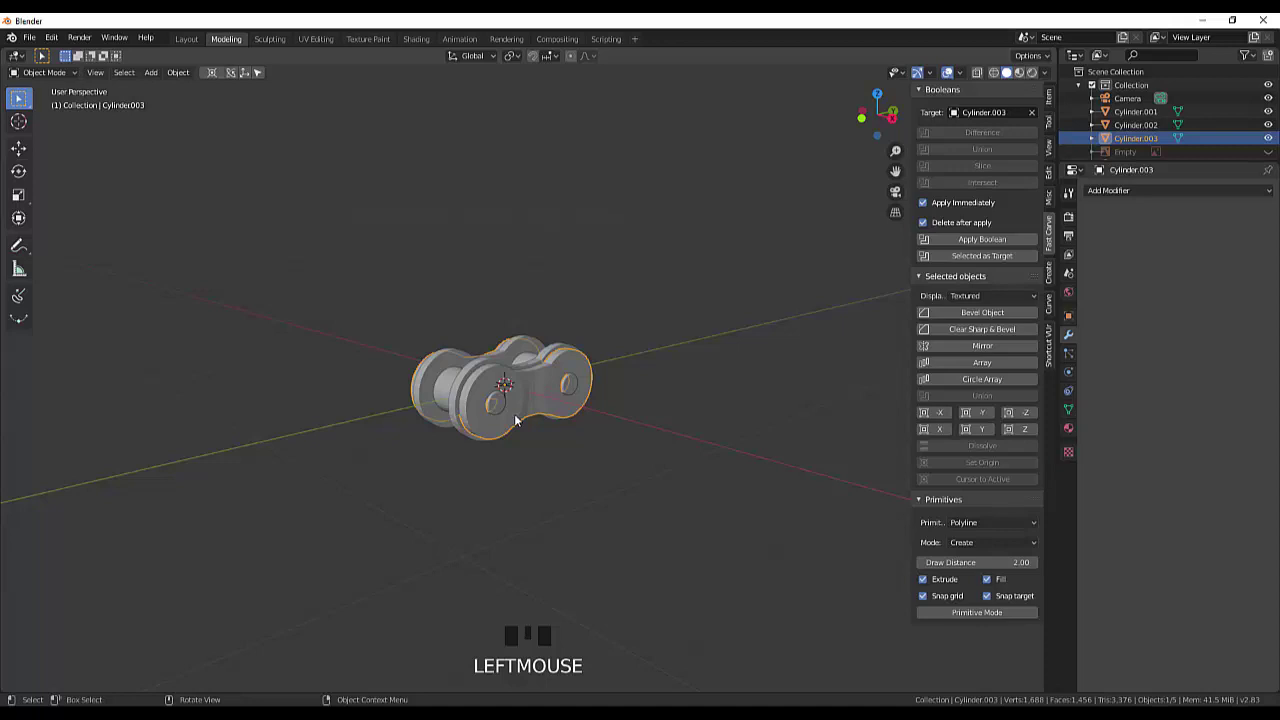
Step: Slide the inner link along Y toward the other link's end, then check it from the side view
{"action": "key", "text": "g"}
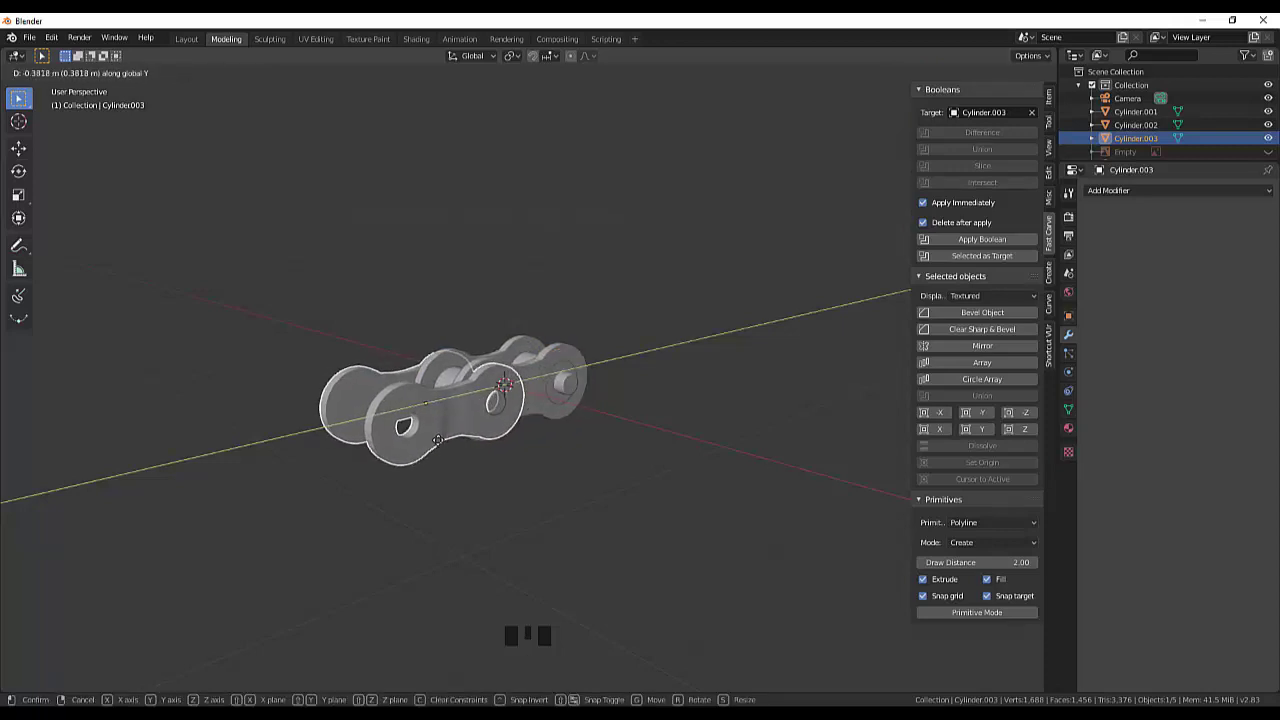
{"action": "left_click_drag", "start_coordinate": [559, 450], "coordinate": [523, 454]}
{"action": "left_click", "coordinate": [523, 454]}
{"action": "left_click", "coordinate": [458, 414]}
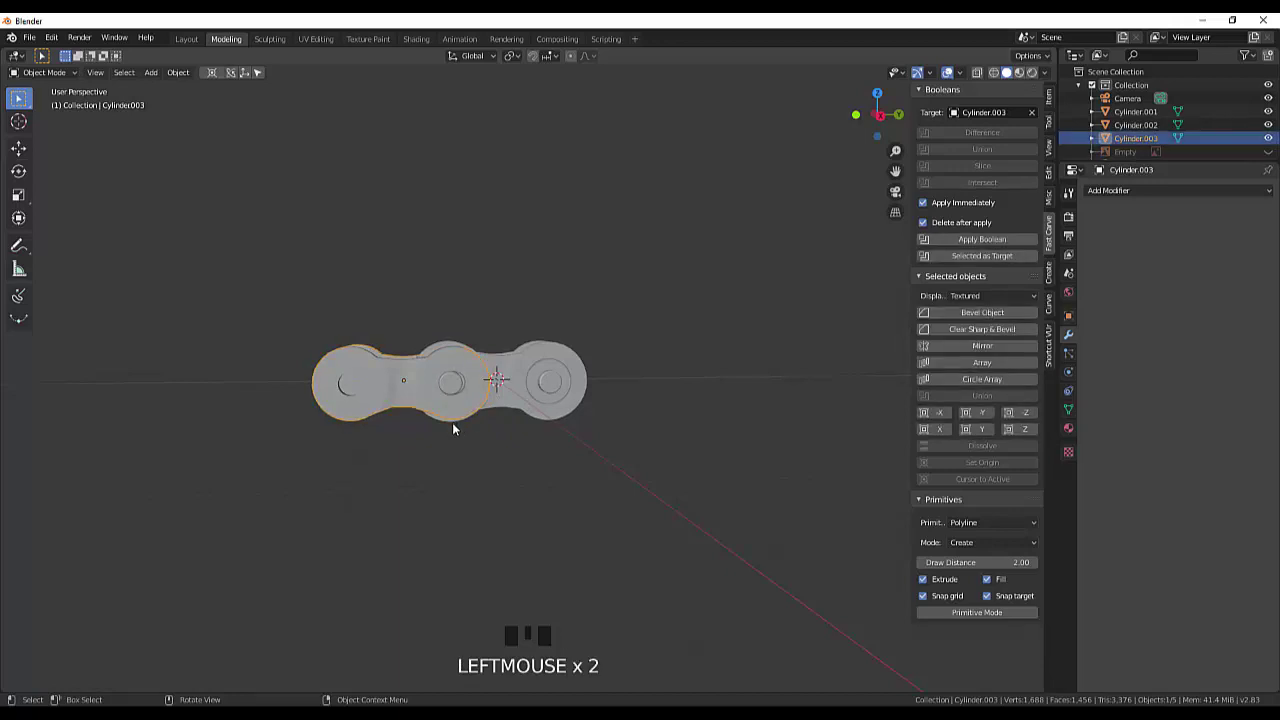
{"action": "key", "text": "KP_3"}
{"action": "scroll", "scroll_direction": "up", "scroll_amount": 3}
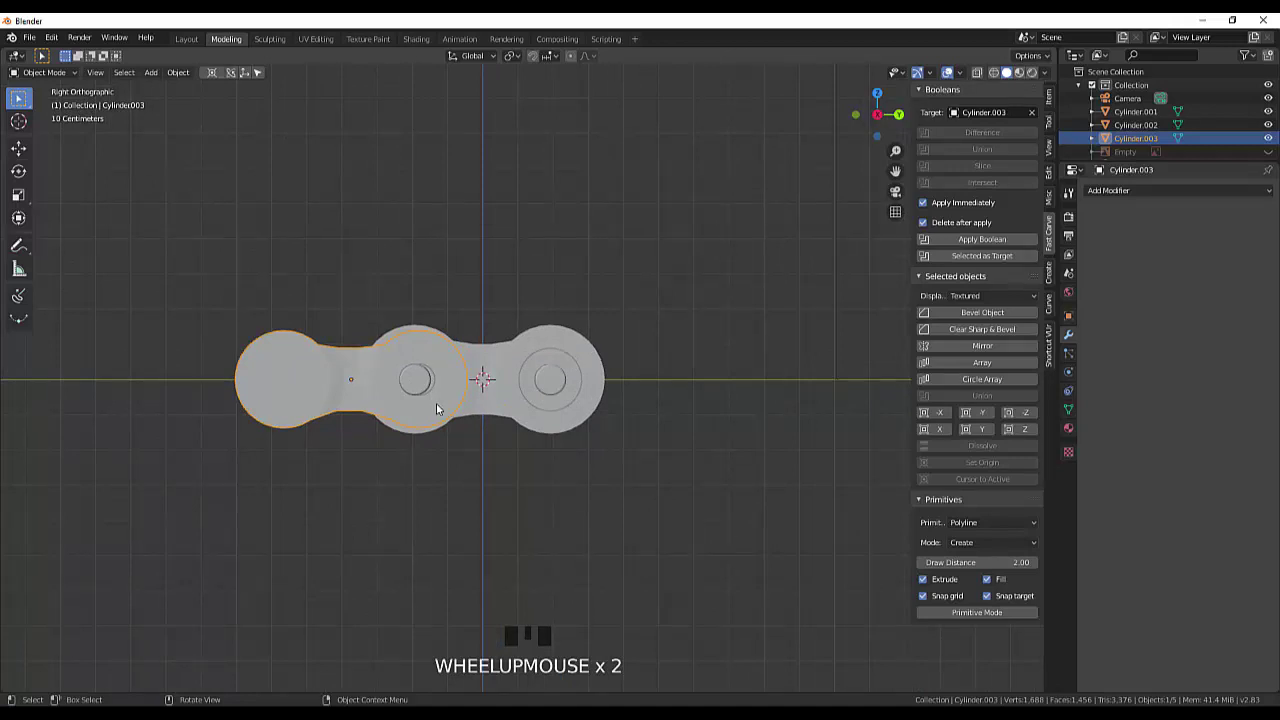
Step: Fine-tune the link along Y so its roller lines up with the other link's hole
{"action": "key", "text": "g"}
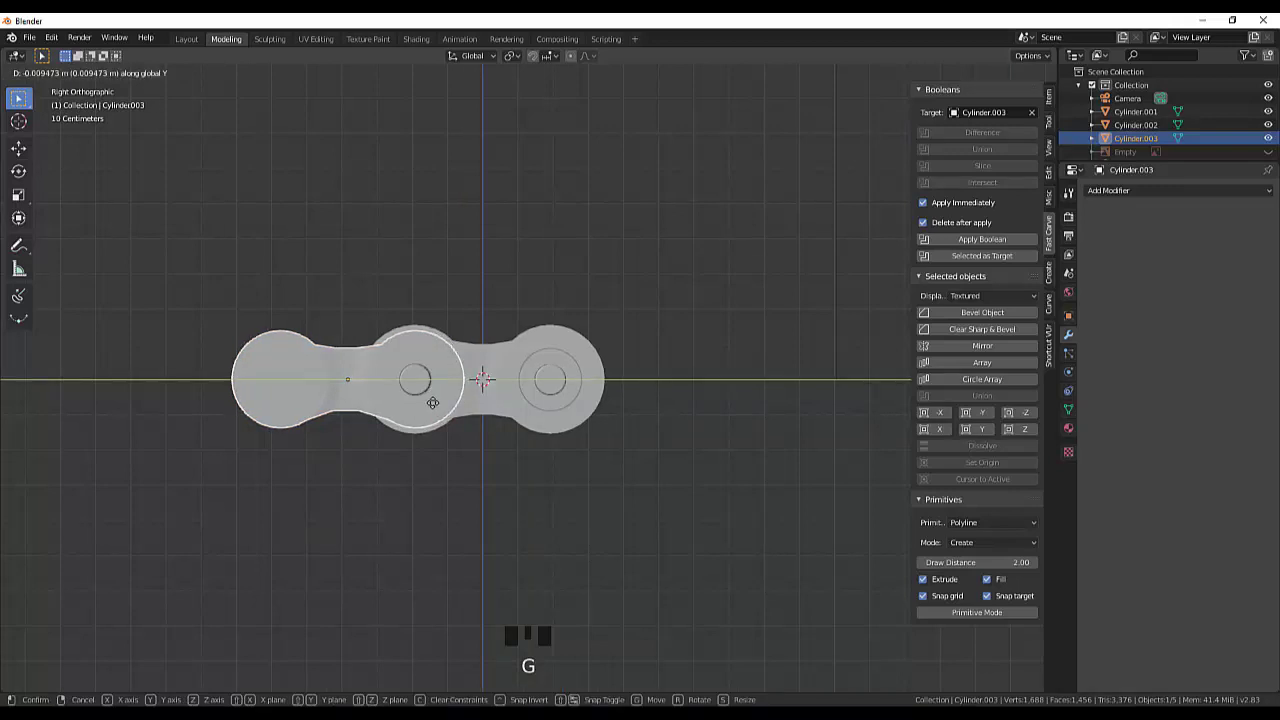
{"action": "left_click_drag", "start_coordinate": [597, 436], "coordinate": [679, 512]}
{"action": "scroll", "scroll_direction": "down", "scroll_amount": 3}
{"action": "left_click_drag", "start_coordinate": [667, 473], "coordinate": [816, 455]}
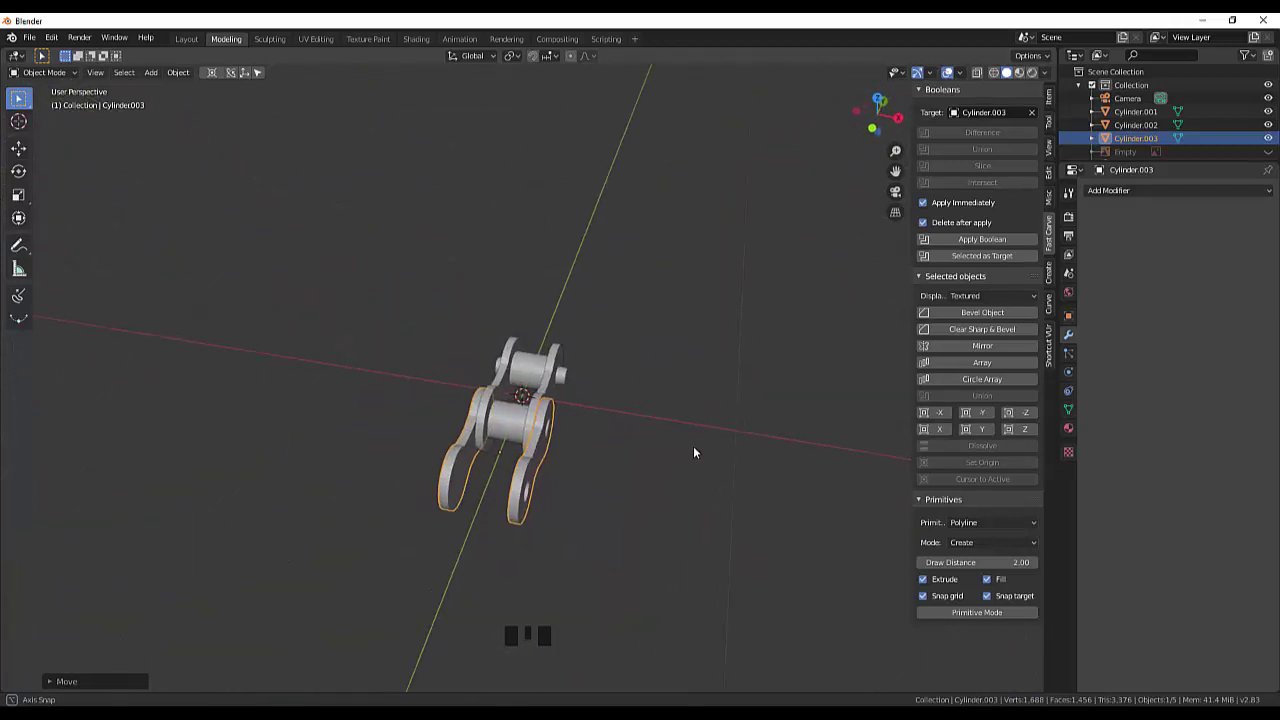
Step: Scroll the Outliner list around Cylinder.003 to inspect the assembled links
{"action": "left_click", "coordinate": [462, 492]}
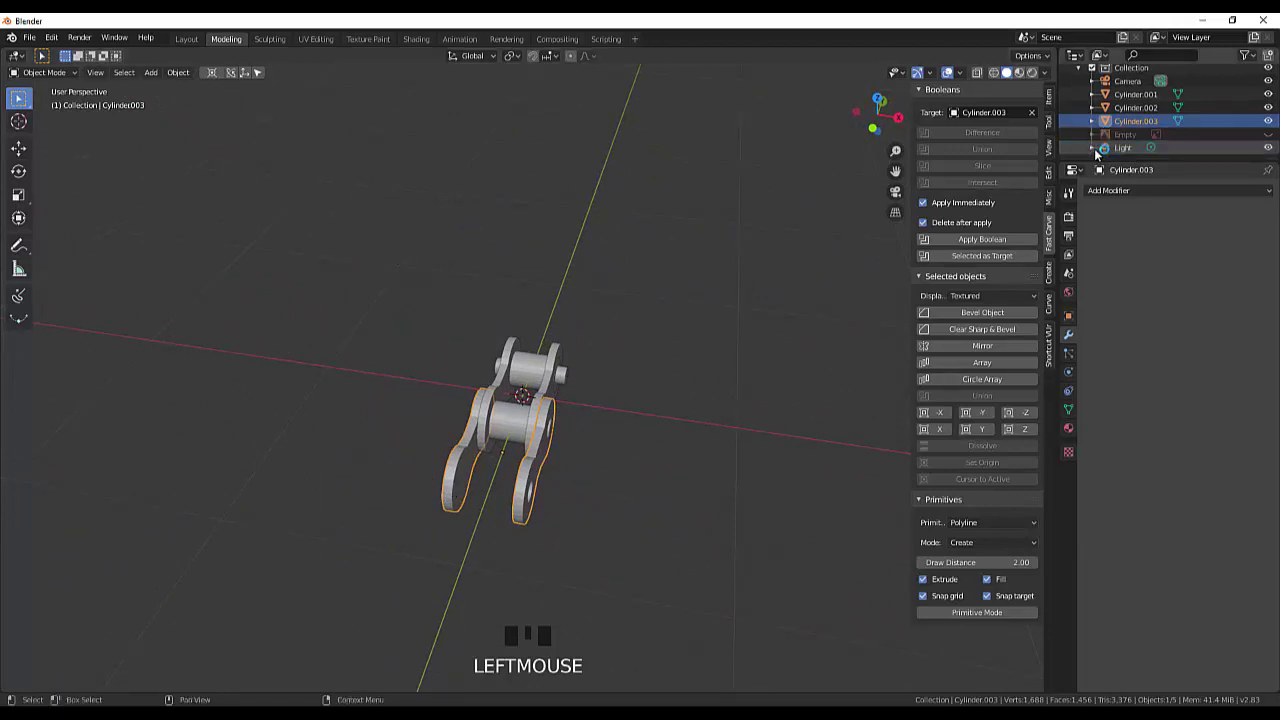
{"action": "scroll", "scroll_direction": "up", "scroll_amount": 3}
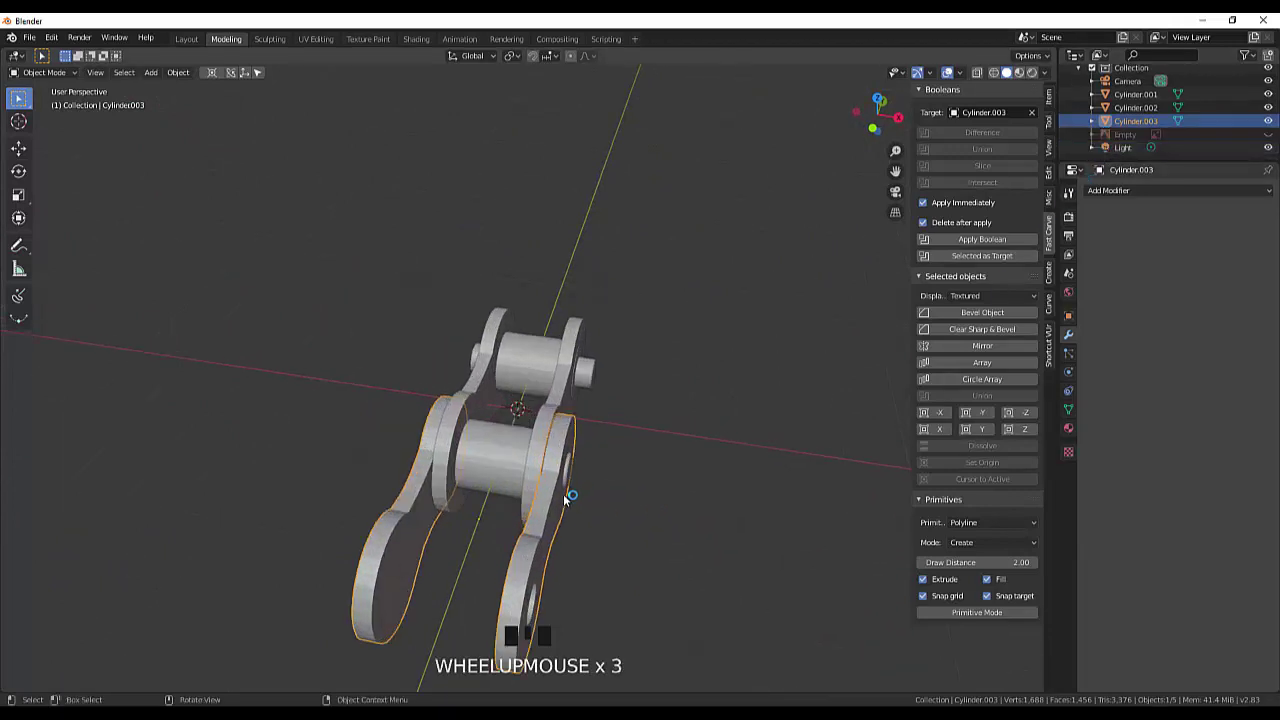
{"action": "scroll", "scroll_direction": "down", "scroll_amount": 3}
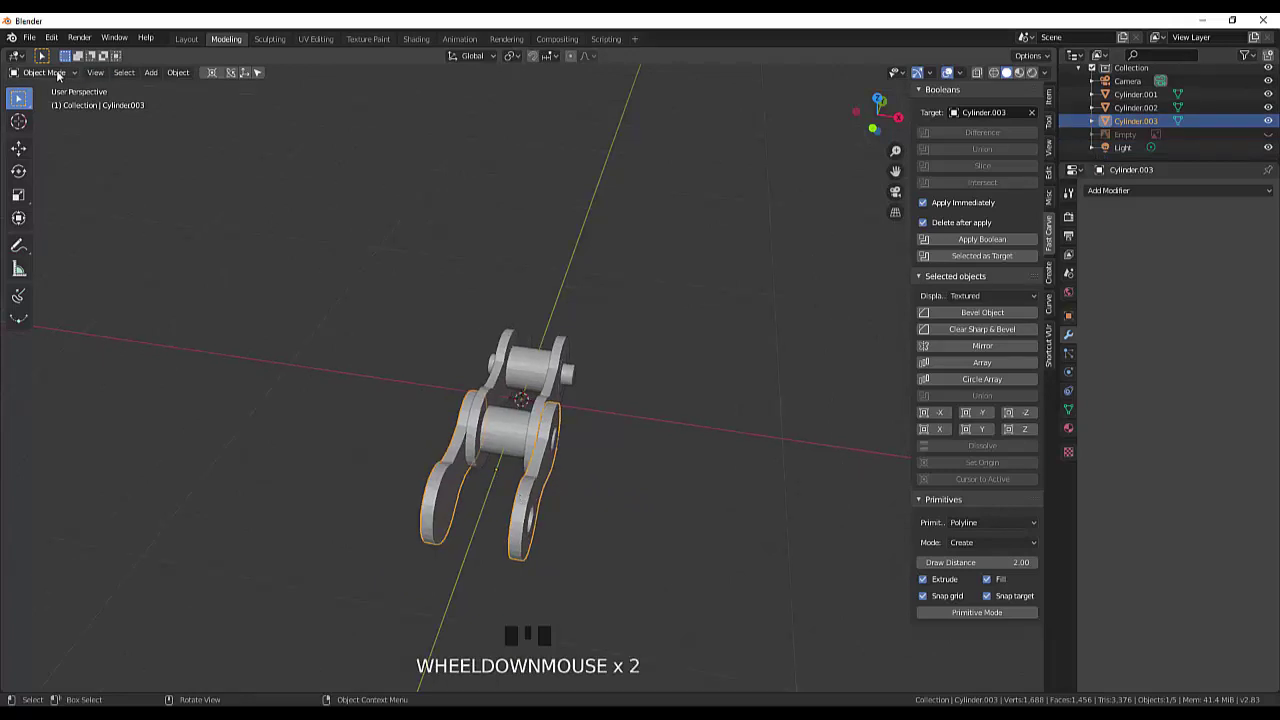
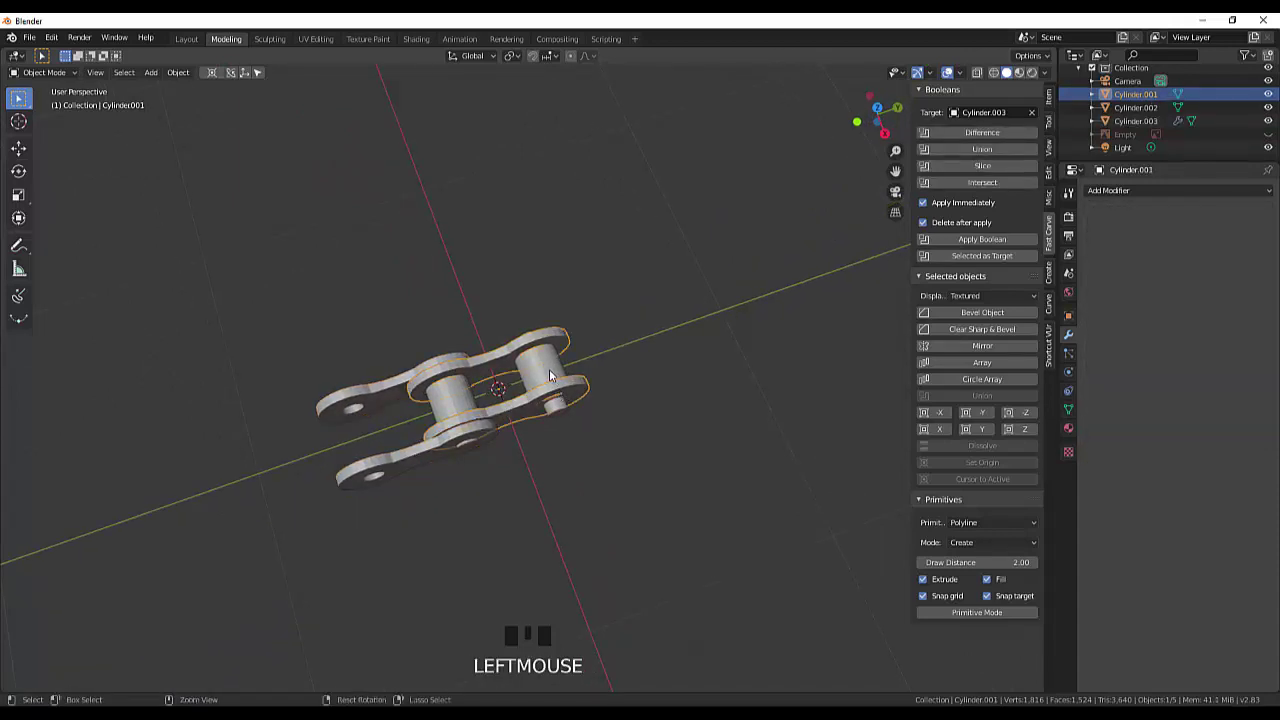
Step: Join Cylinder.001 and Cylinder.002 into one outer plate object with Ctrl+J
{"action": "left_click_drag", "start_coordinate": [650, 406], "coordinate": [717, 325]}
{"action": "key", "text": "ctrl+g"}
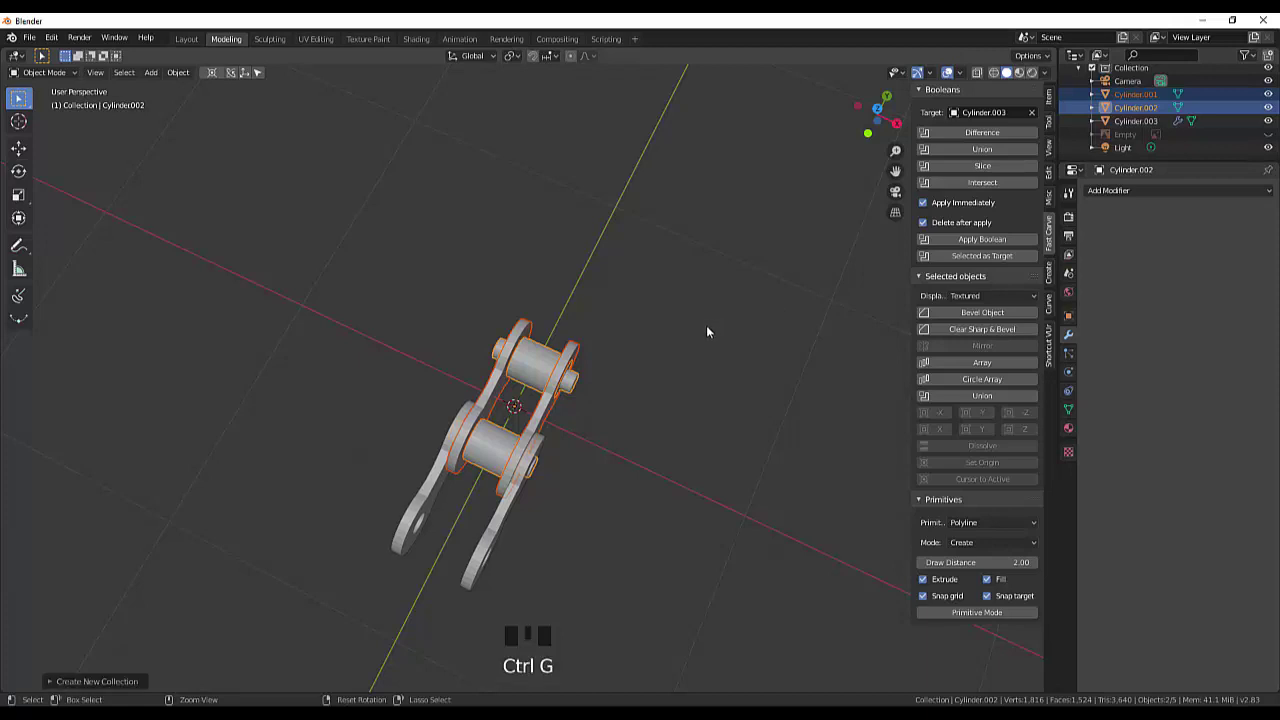
{"action": "key", "text": "ctrl+j"}
{"action": "left_click", "coordinate": [692, 395]}
{"action": "left_click_drag", "start_coordinate": [687, 409], "coordinate": [559, 389]}
{"action": "left_click", "coordinate": [559, 389]}
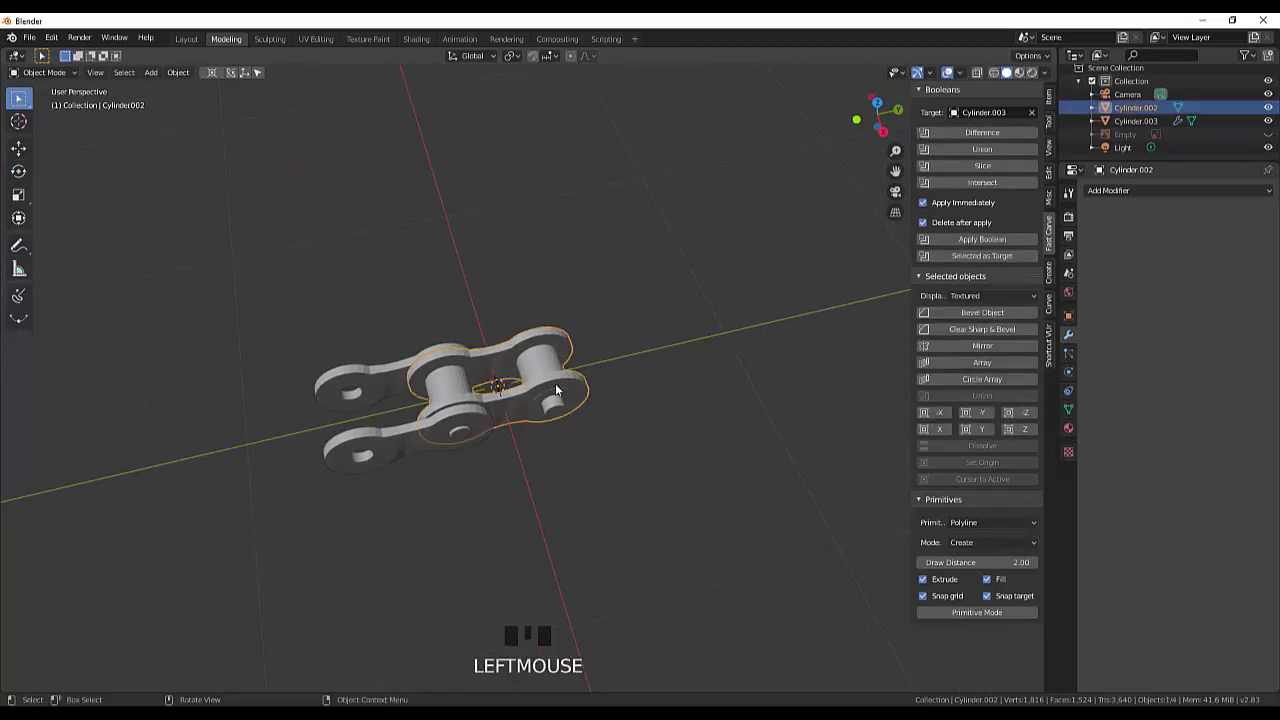
Step: Duplicate the outer plate link with Shift+D and start moving the copy along Y
{"action": "key", "text": "KP_7"}
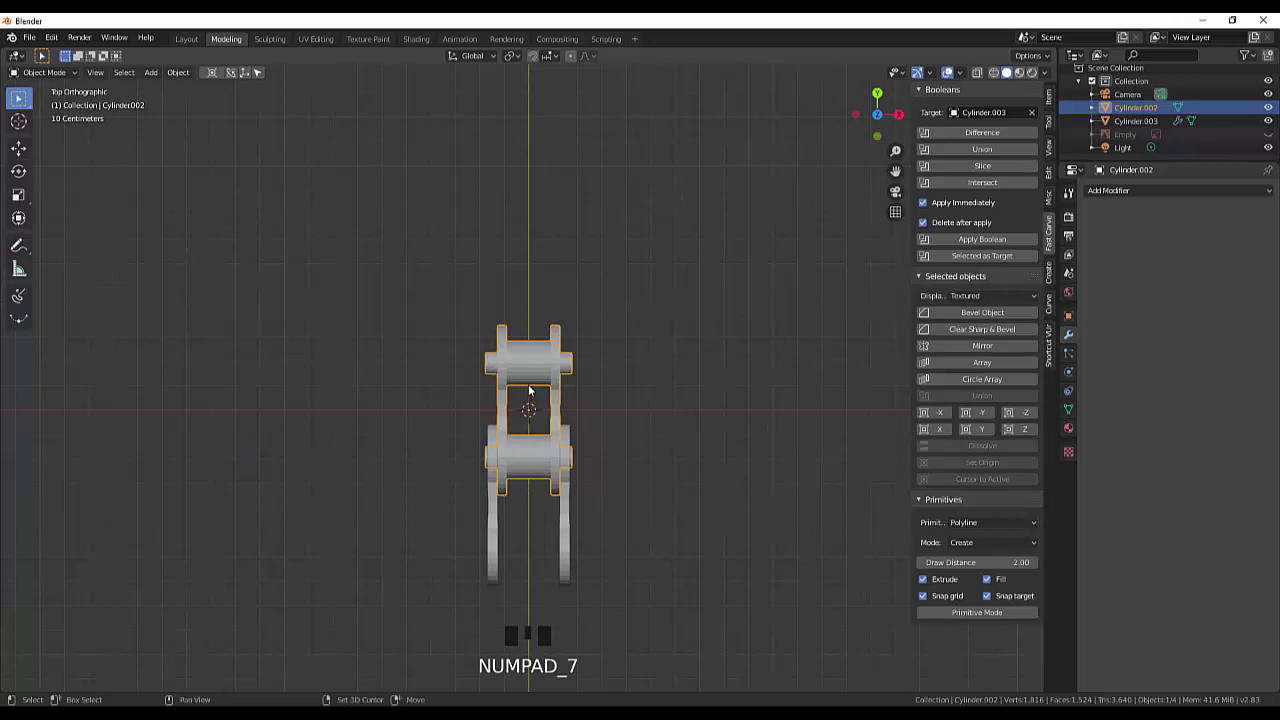
{"action": "key", "text": "shift+d"}
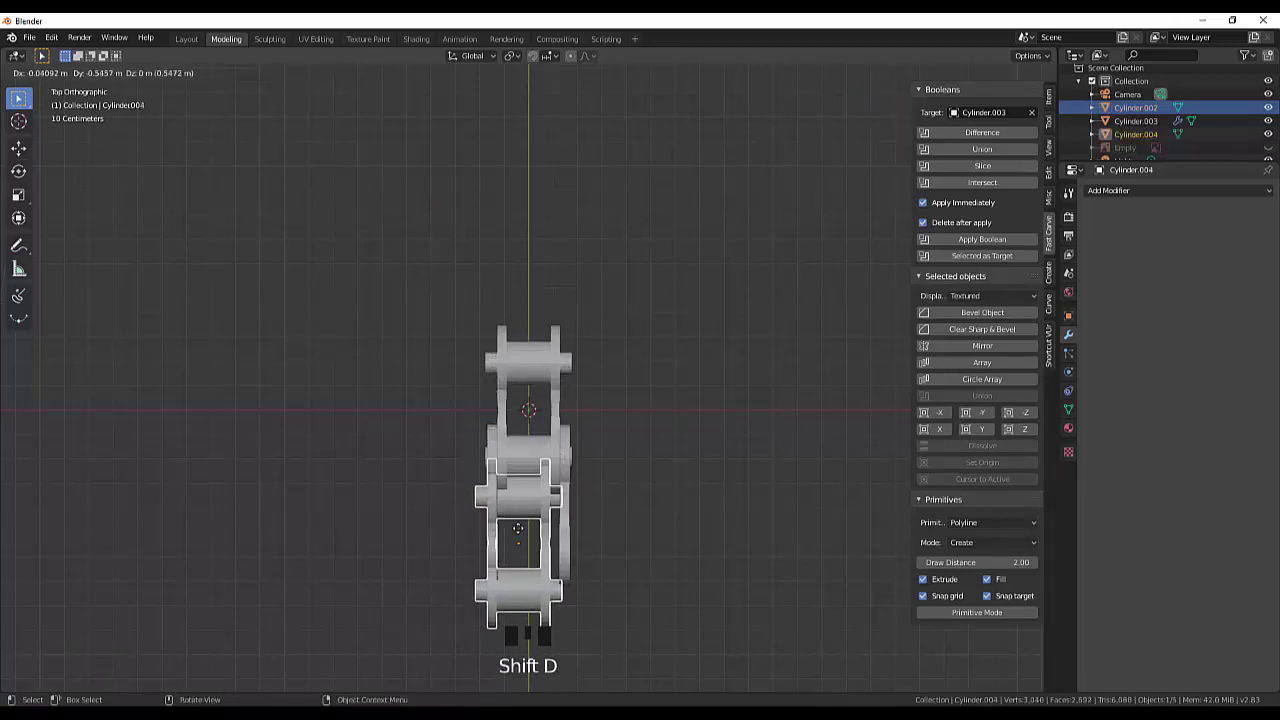
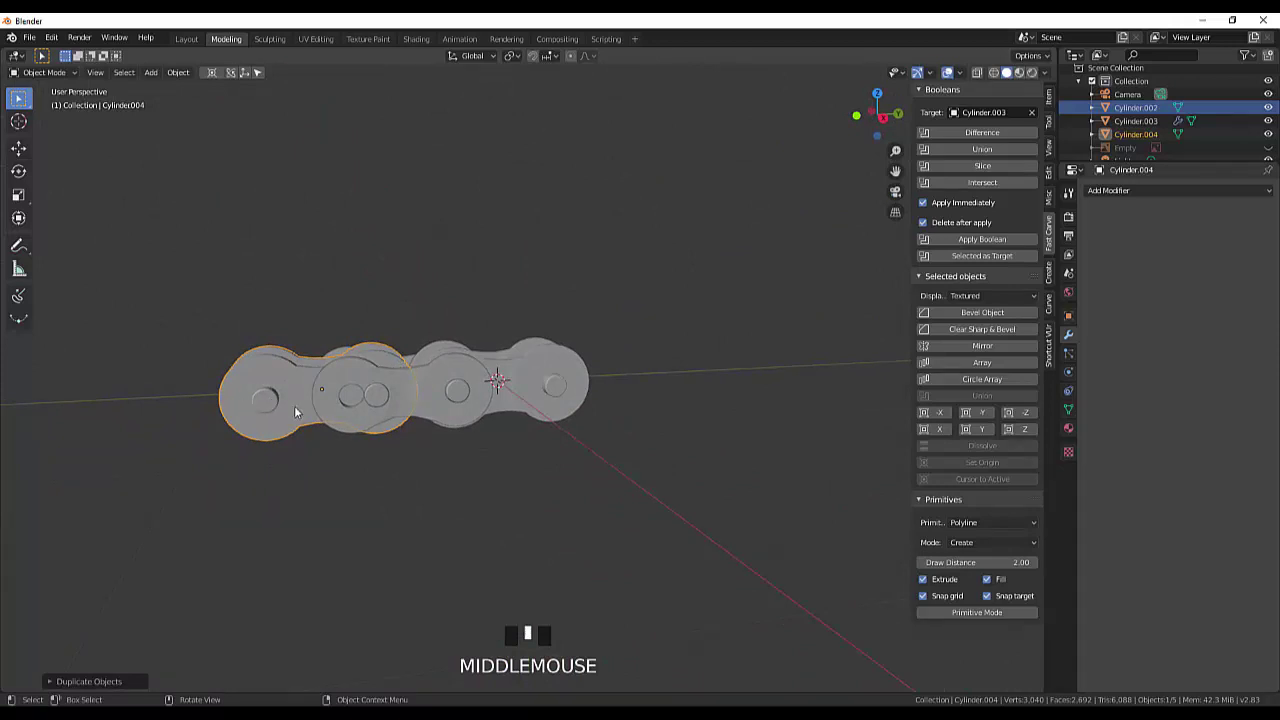
{"action": "key", "text": "KP_3"}
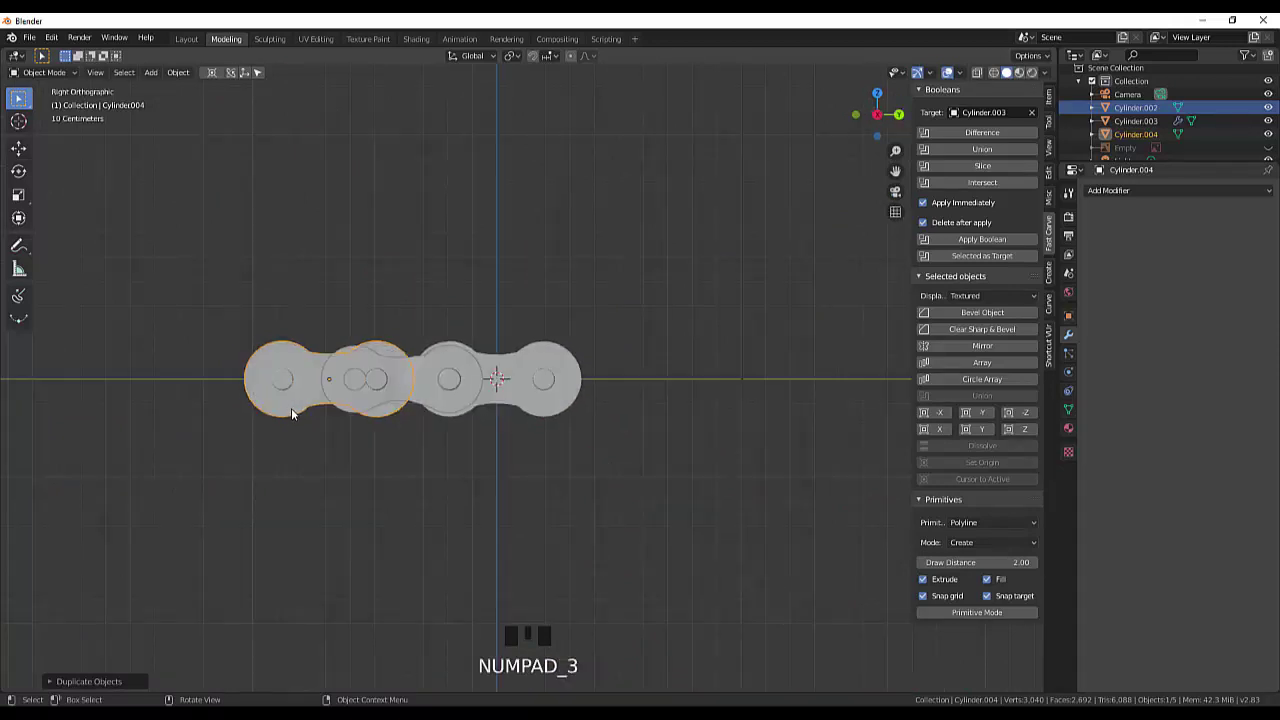
{"action": "key", "text": "g"}
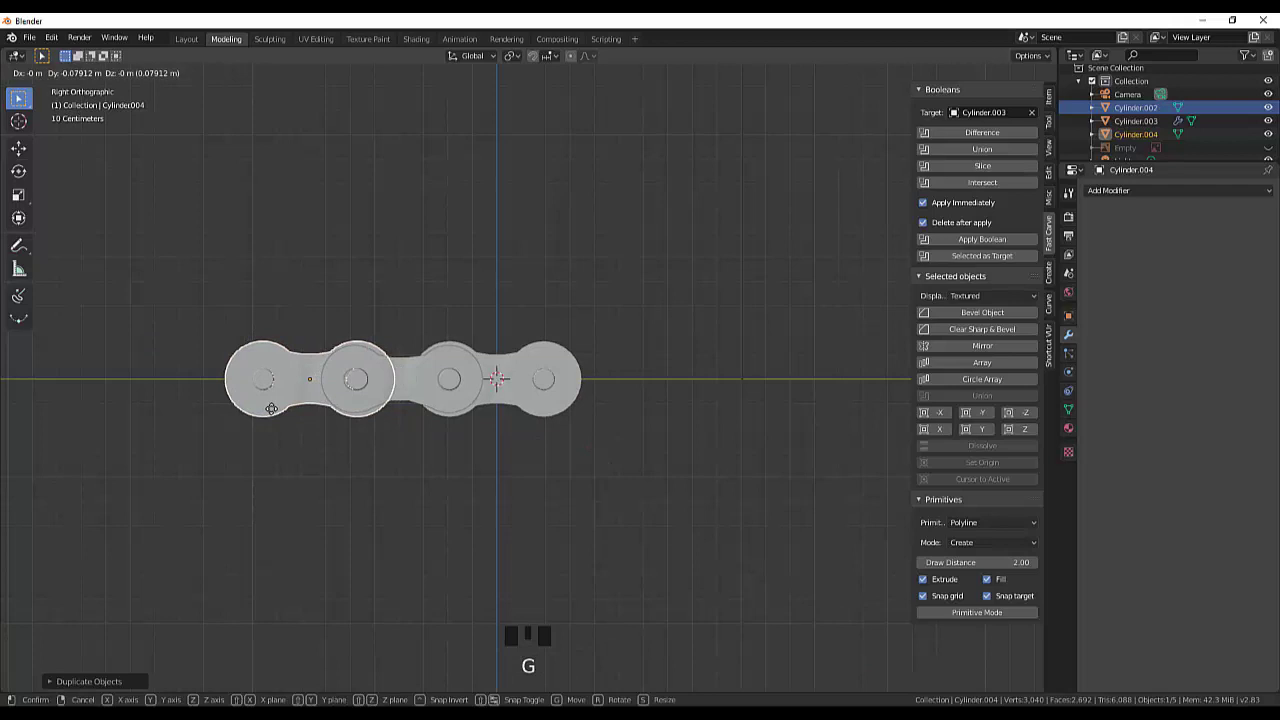